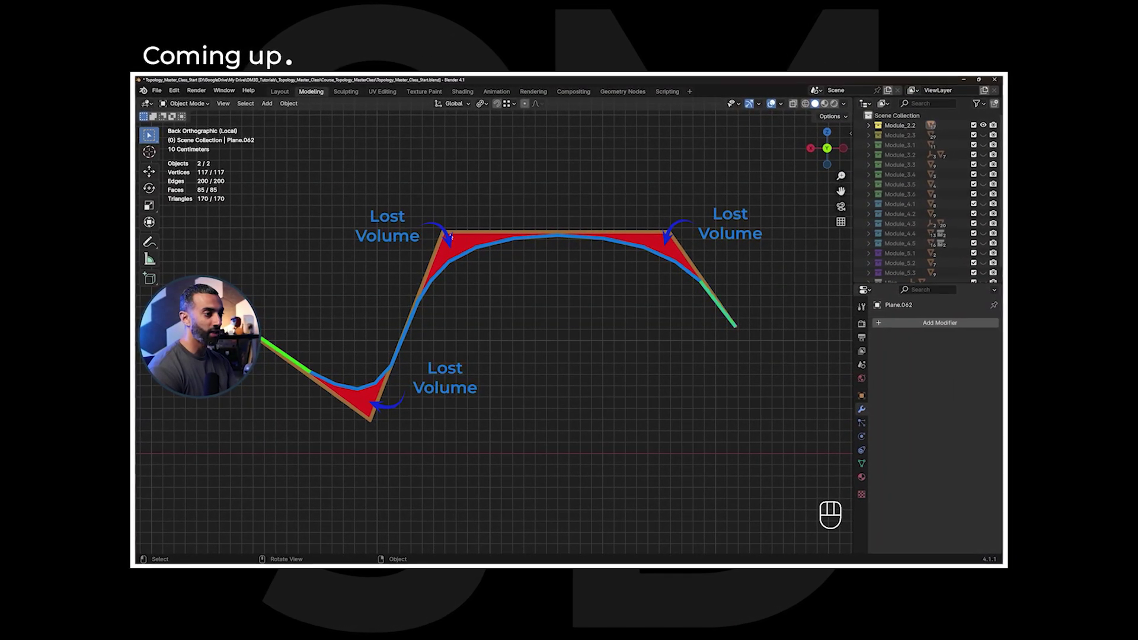
Add edge loops across the bent plane and slide them toward the corner and bend
{"action": "key", "text": "ctrl+r"}
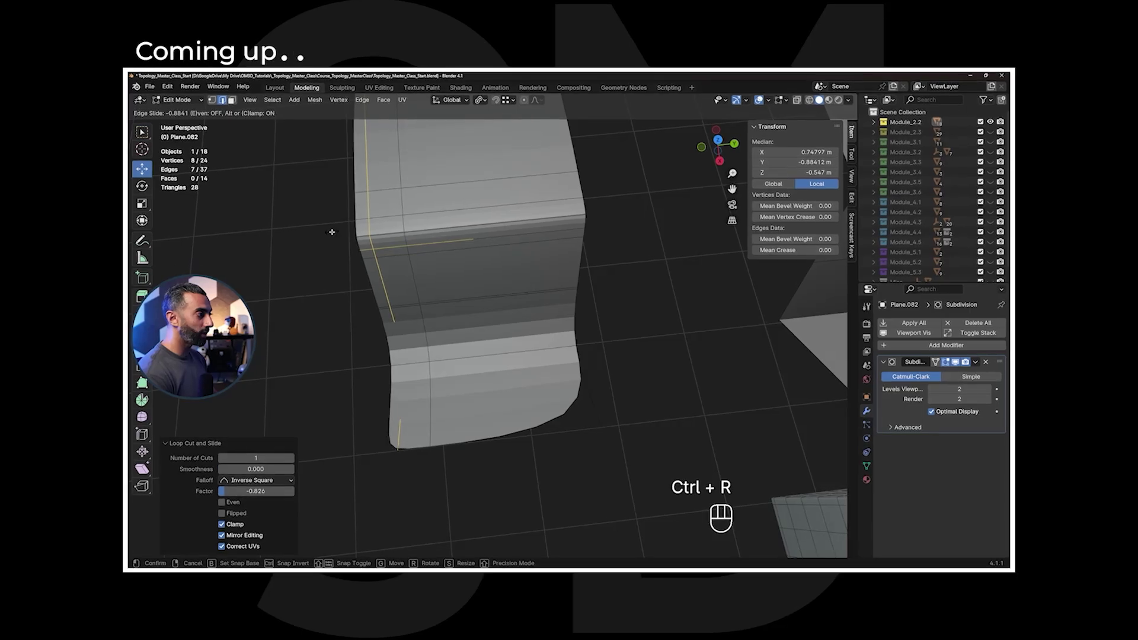
{"action": "key", "text": "ctrl+r"}
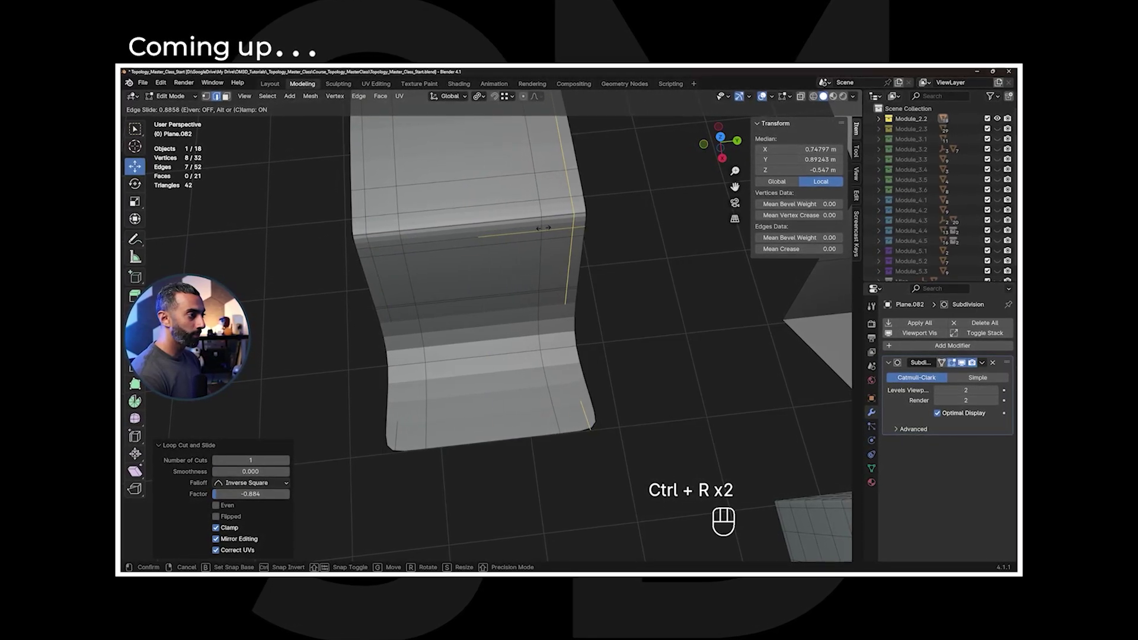
{"action": "key", "text": "Tab"}
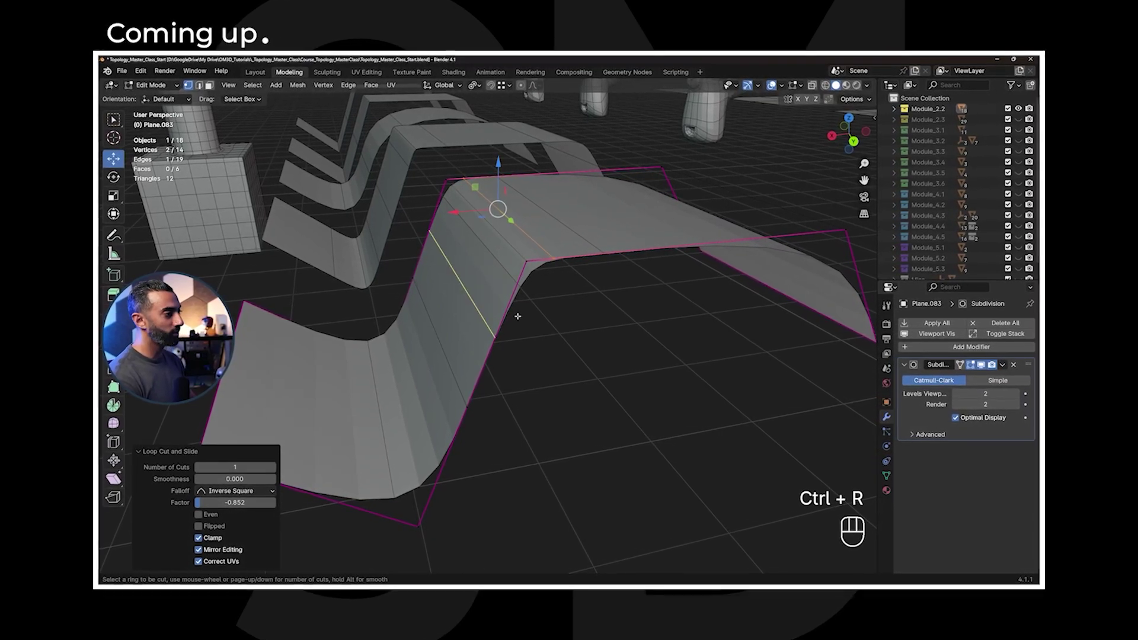
{"action": "key", "text": "ctrl+r"}
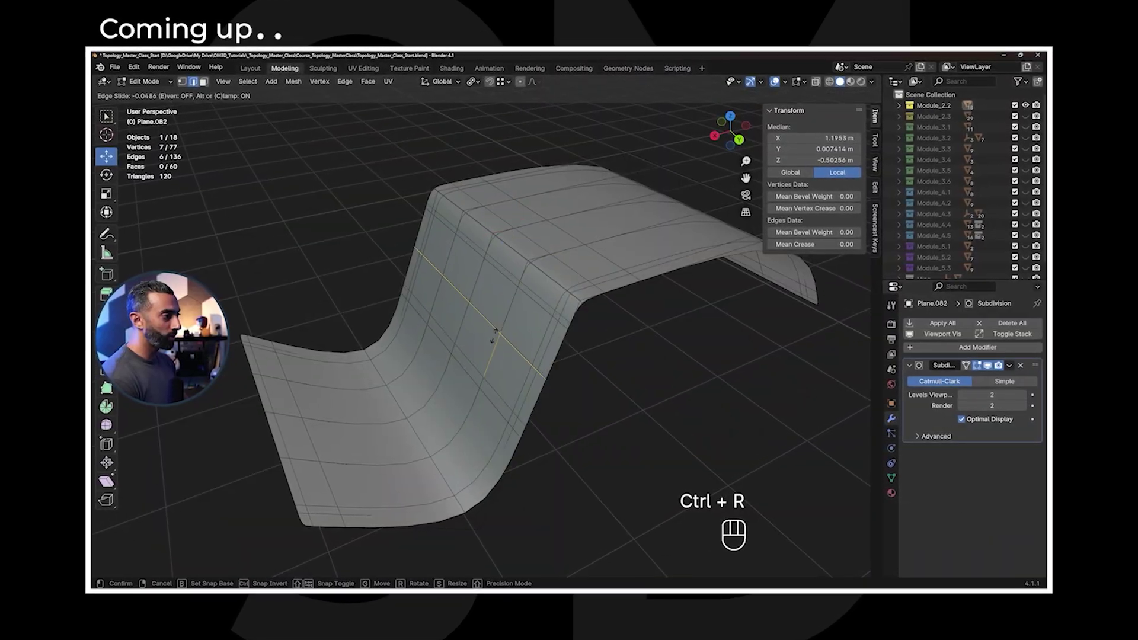
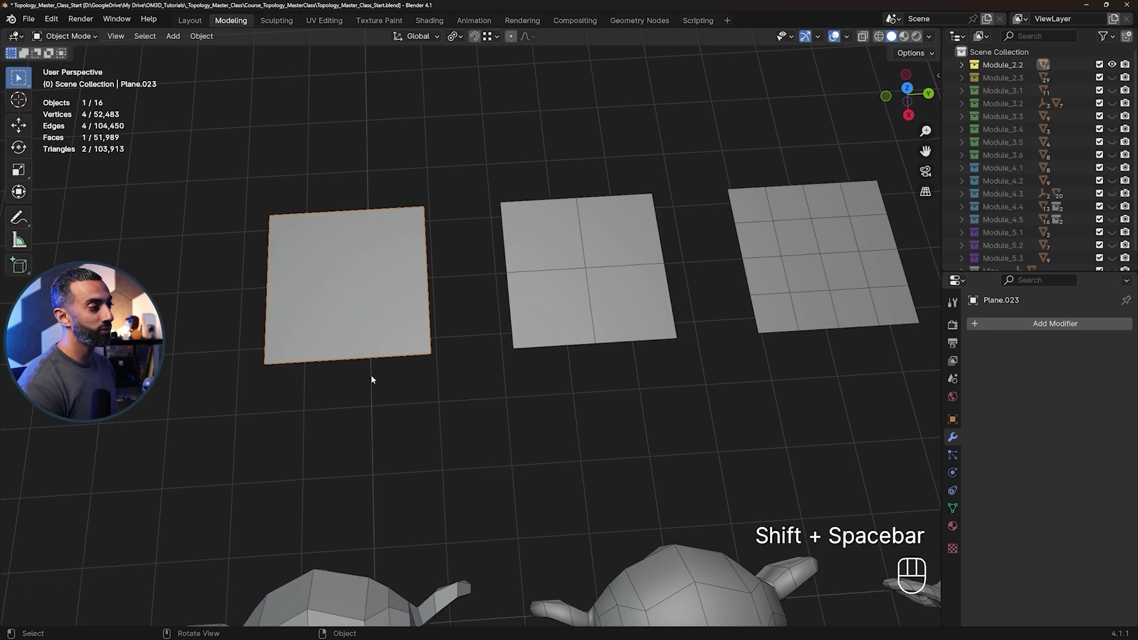
Shift the view along the row of planes to the single-face plane
{"action": "middle_click", "coordinate": [552, 365]}
{"action": "left_click_drag", "start_coordinate": [623, 341], "coordinate": [564, 352]}
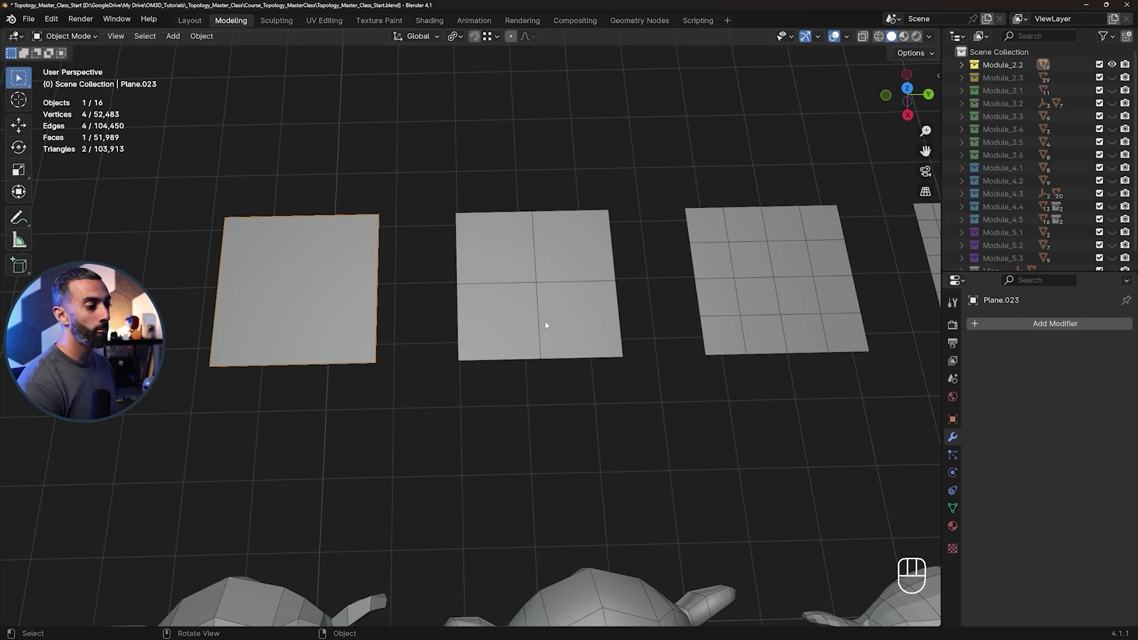
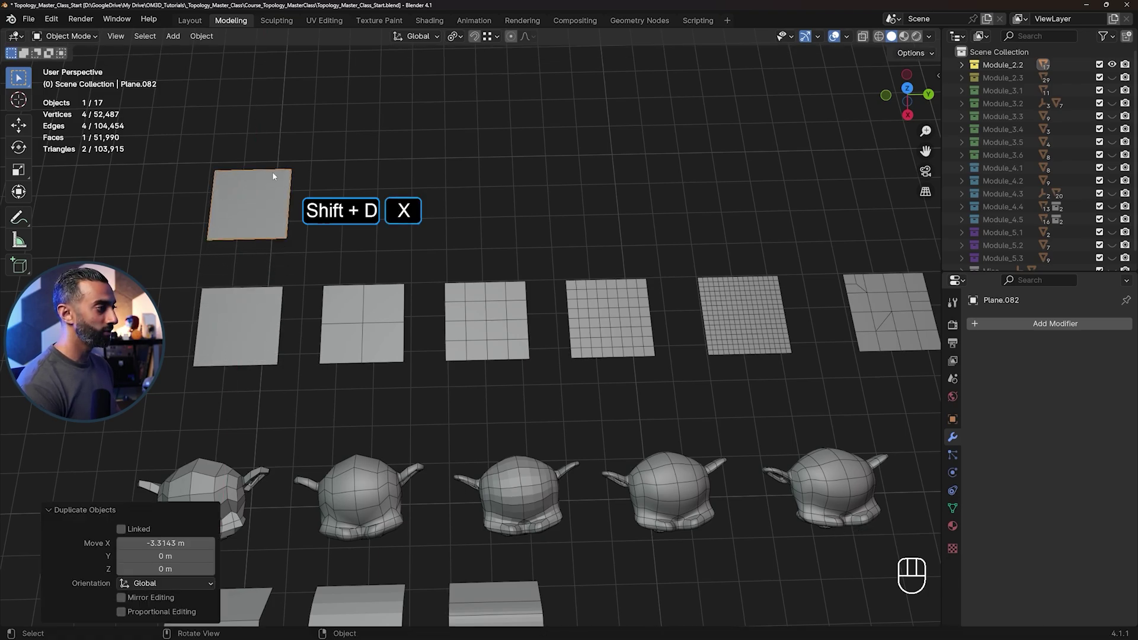
Select the rounded disc copy of the plane and delete it, leaving the original row
{"action": "left_click_drag", "start_coordinate": [312, 220], "coordinate": [384, 229]}
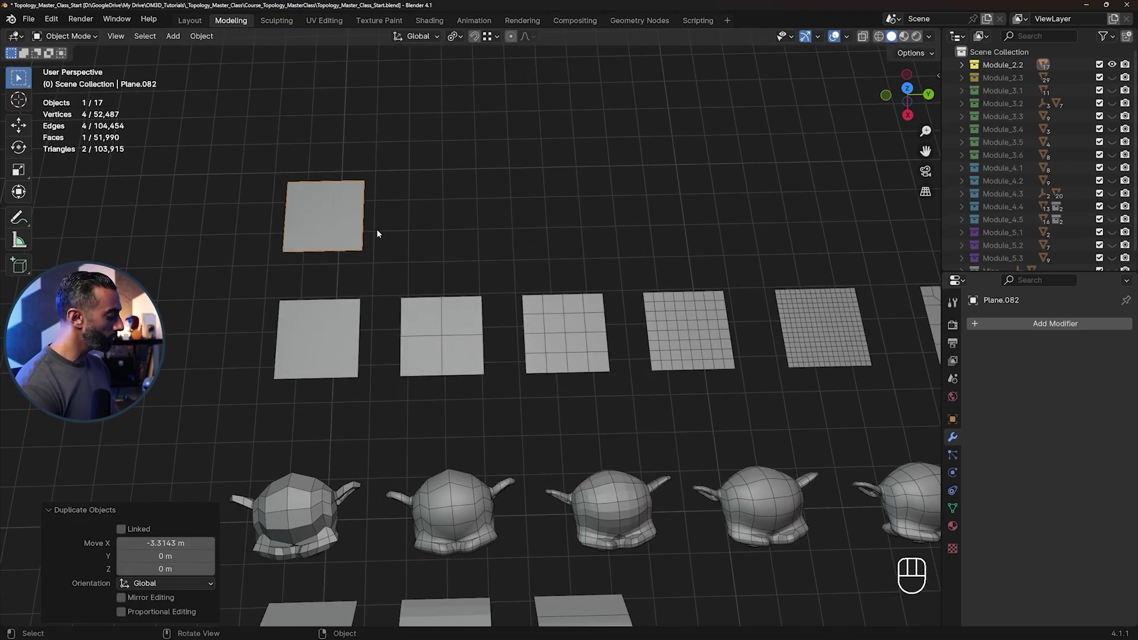
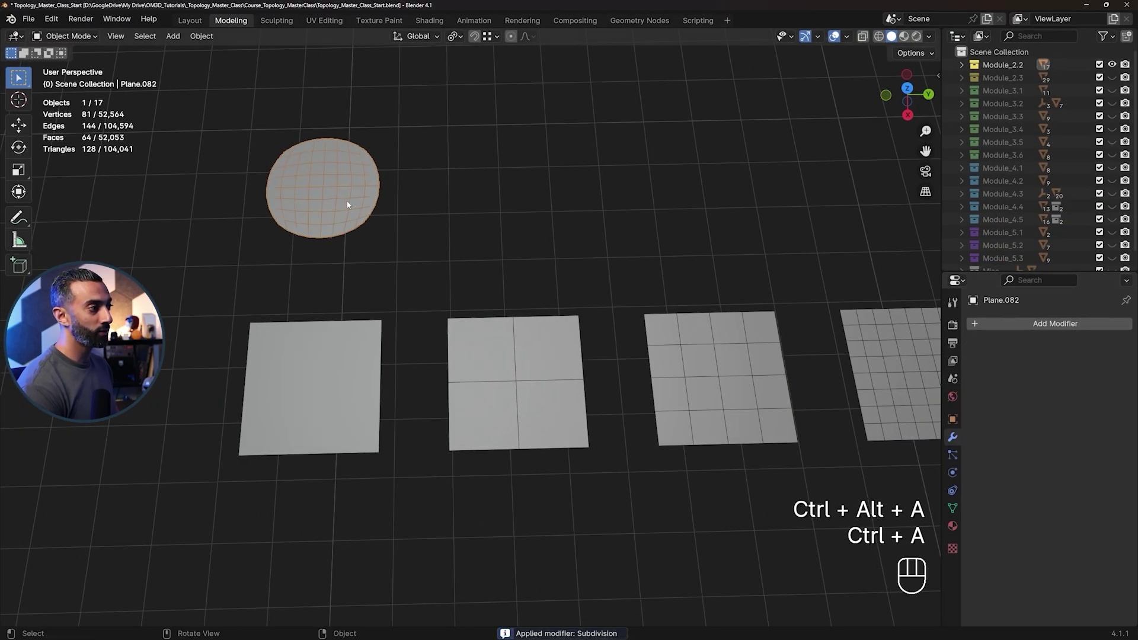
{"action": "left_click", "coordinate": [350, 204]}
{"action": "key", "text": "Delete"}
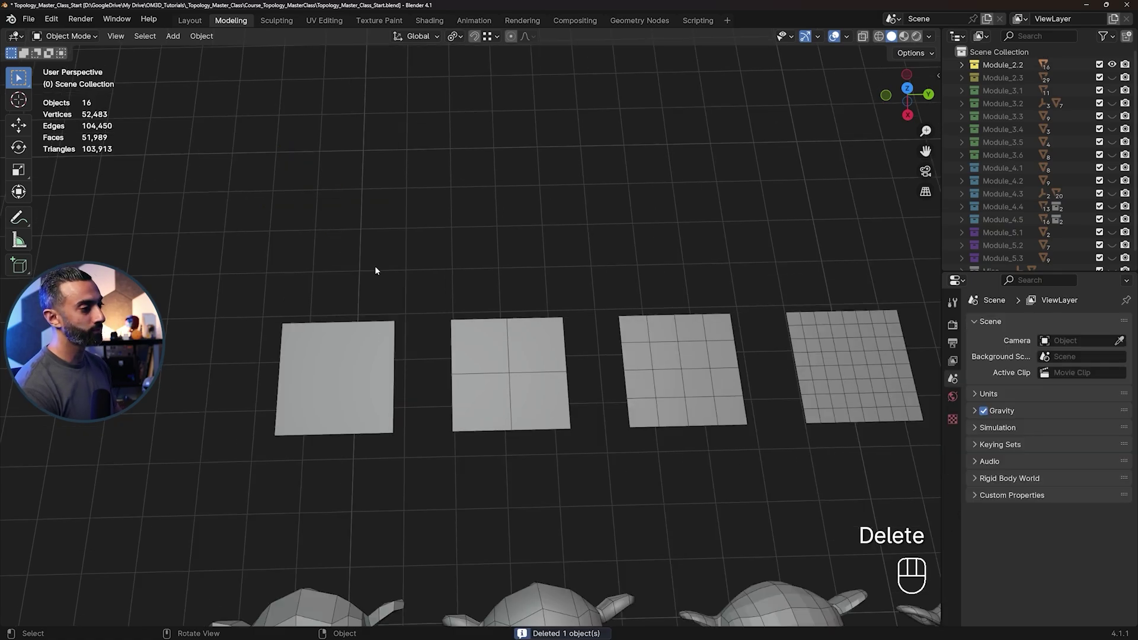
{"action": "left_click", "coordinate": [752, 387]}
{"action": "left_click_drag", "start_coordinate": [560, 369], "coordinate": [358, 352]}
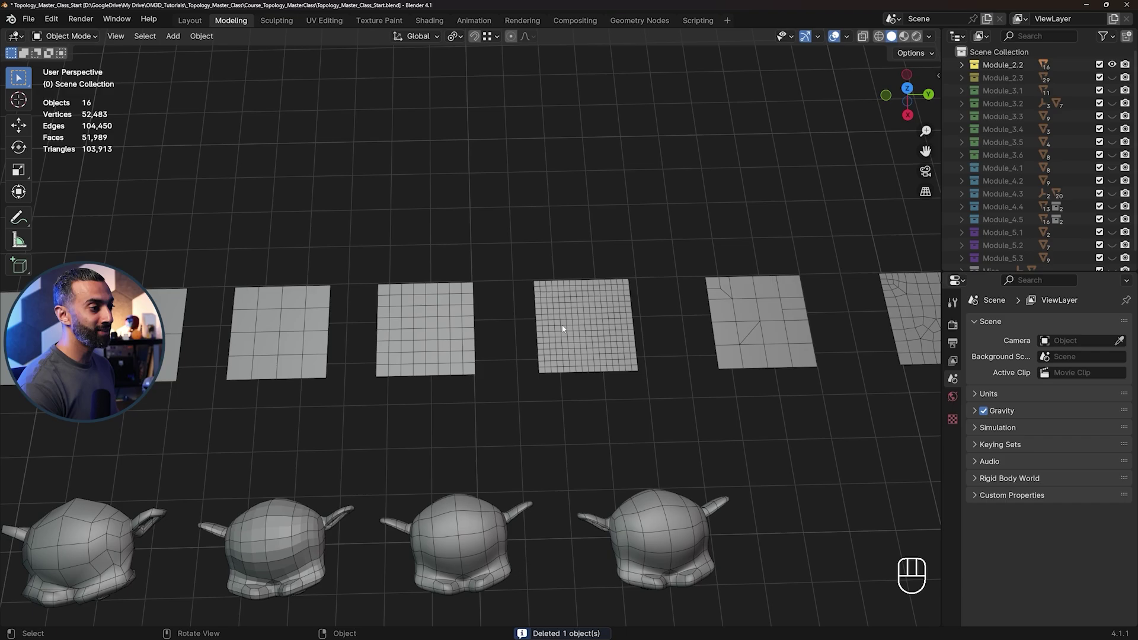
{"action": "left_click_drag", "start_coordinate": [647, 321], "coordinate": [544, 320]}
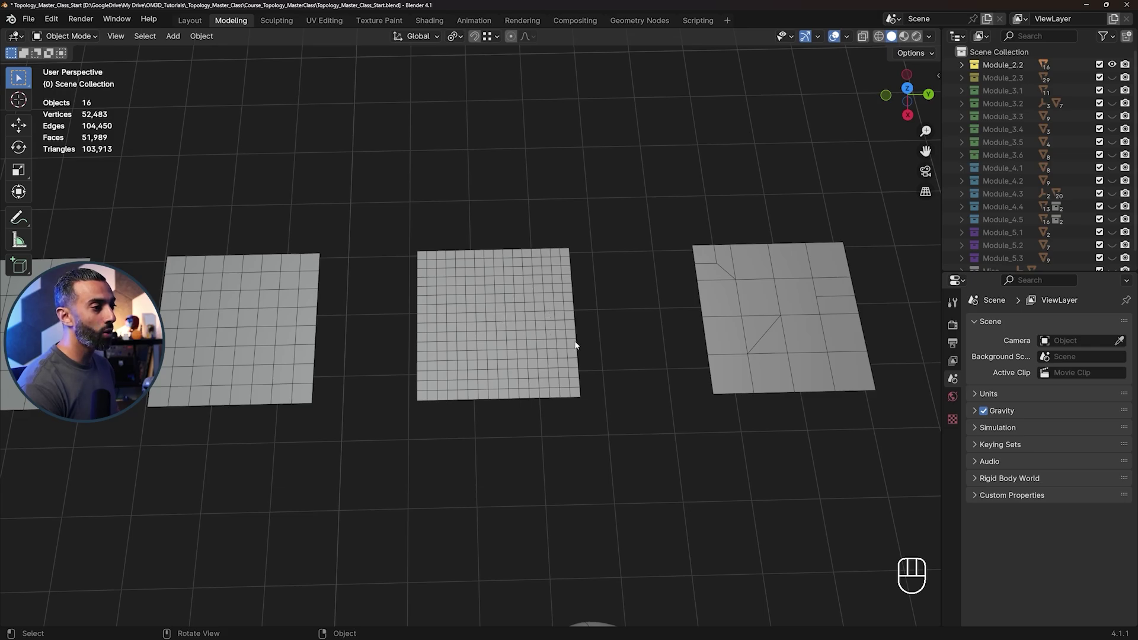
{"action": "middle_click", "coordinate": [619, 357]}
{"action": "left_click_drag", "start_coordinate": [532, 323], "coordinate": [454, 326]}
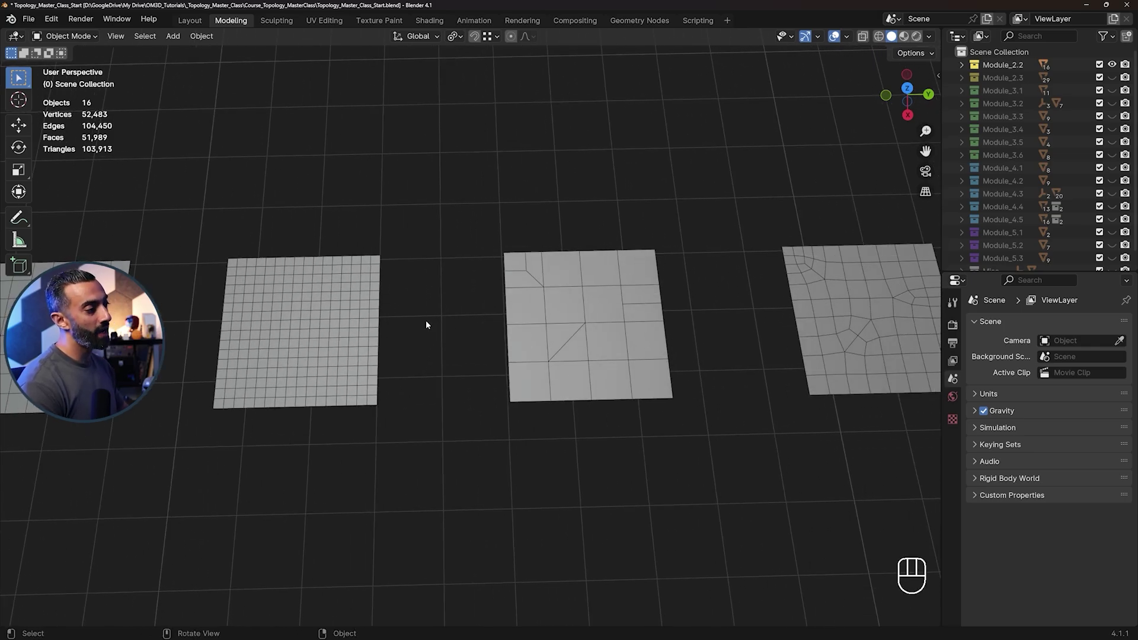
{"action": "middle_click", "coordinate": [672, 319]}
{"action": "middle_click", "coordinate": [429, 344]}
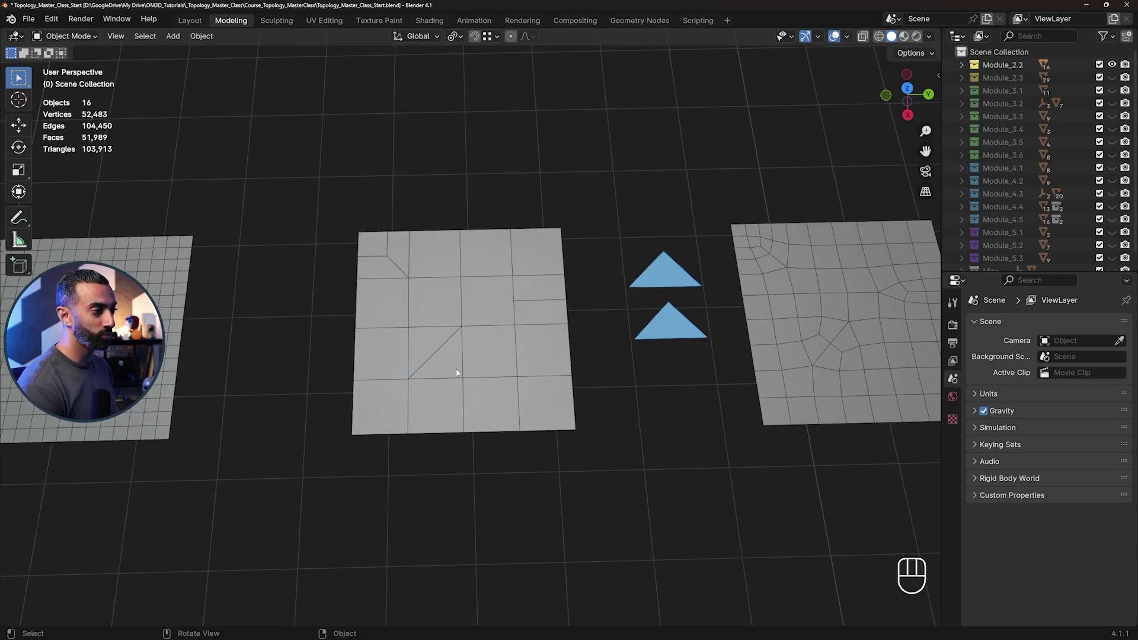
Select the plane with triangles and n-gons and enter Edit Mode in vertex select
{"action": "left_click_drag", "start_coordinate": [454, 303], "coordinate": [496, 321]}
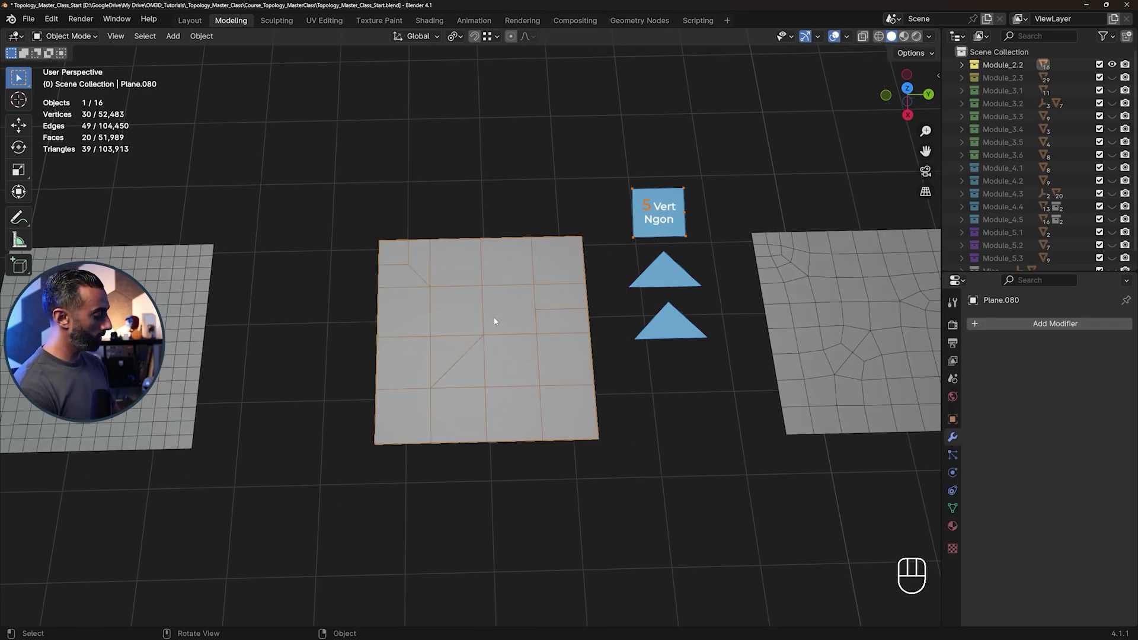
{"action": "key", "text": "Tab"}
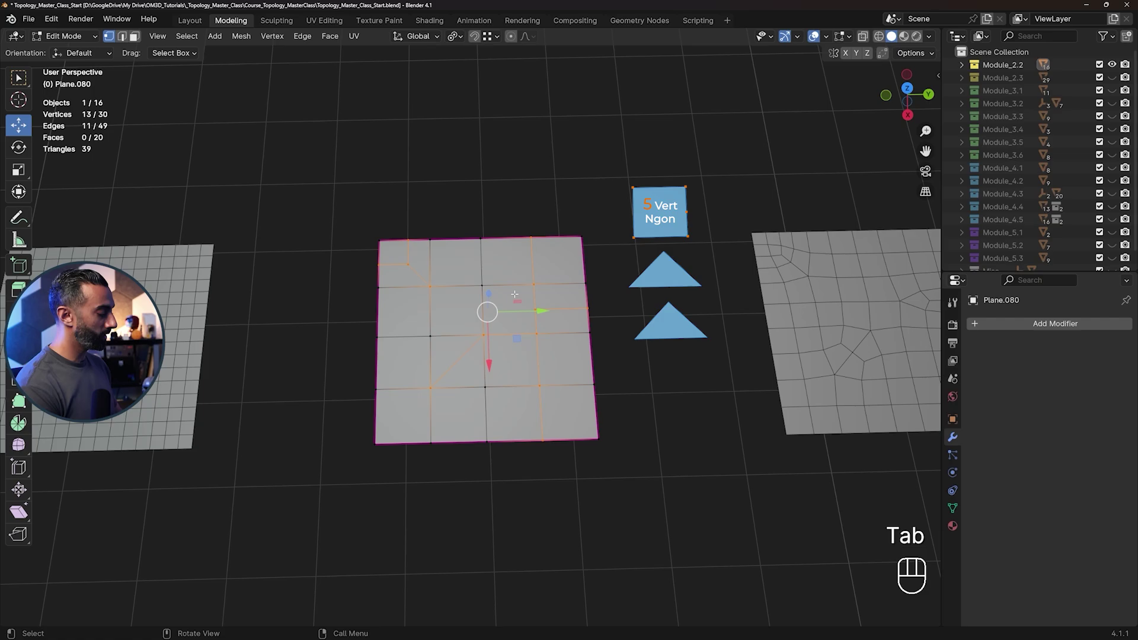
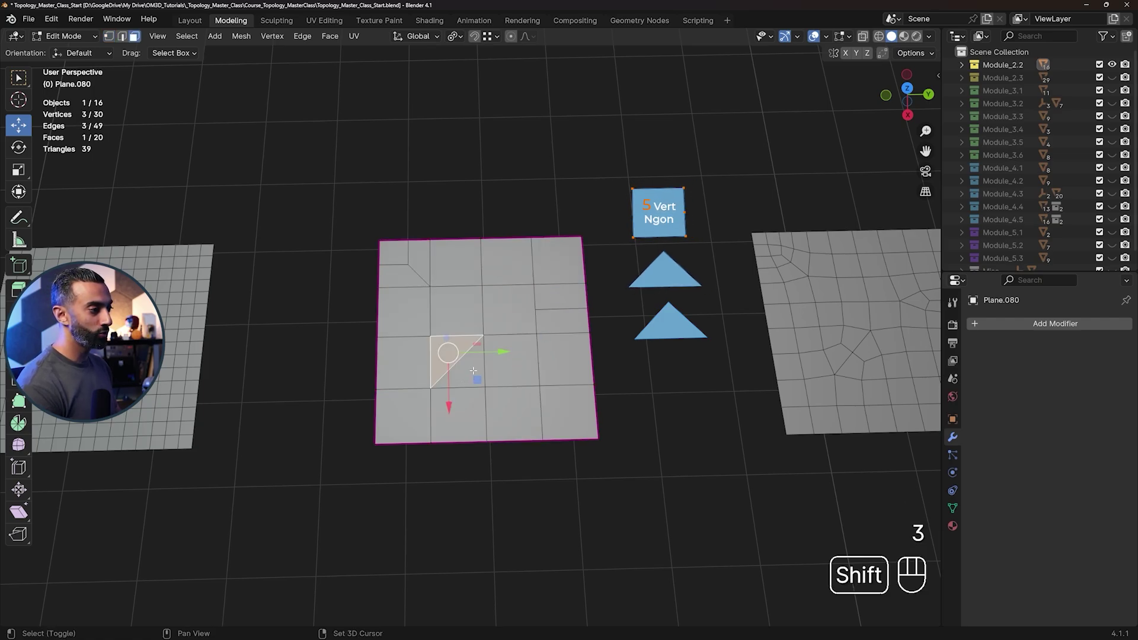
{"action": "key", "text": "1"}
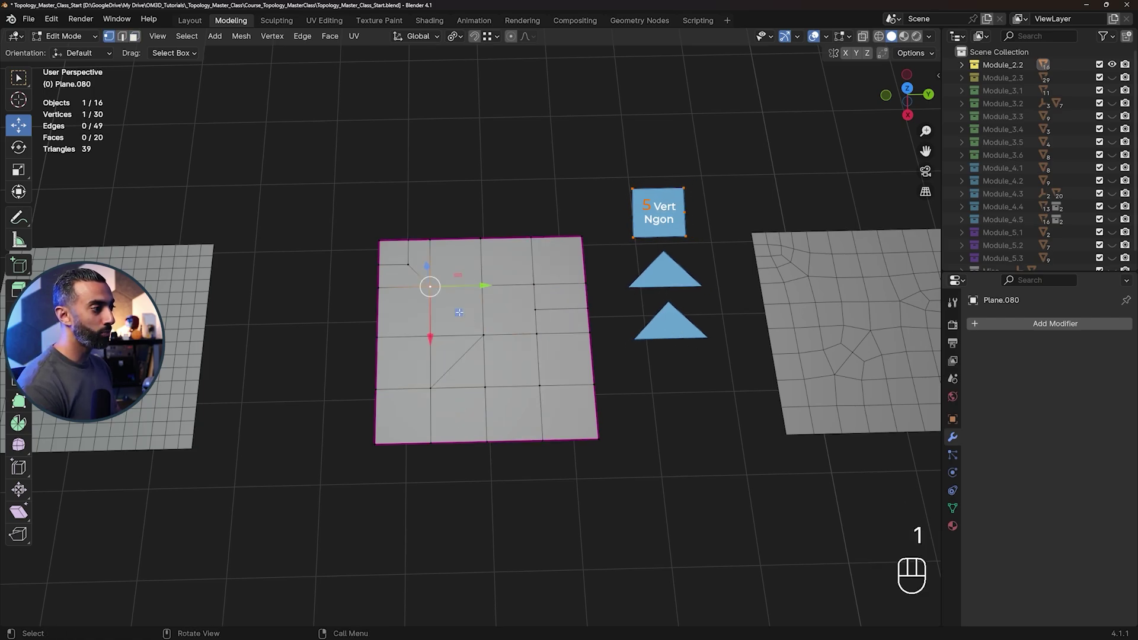
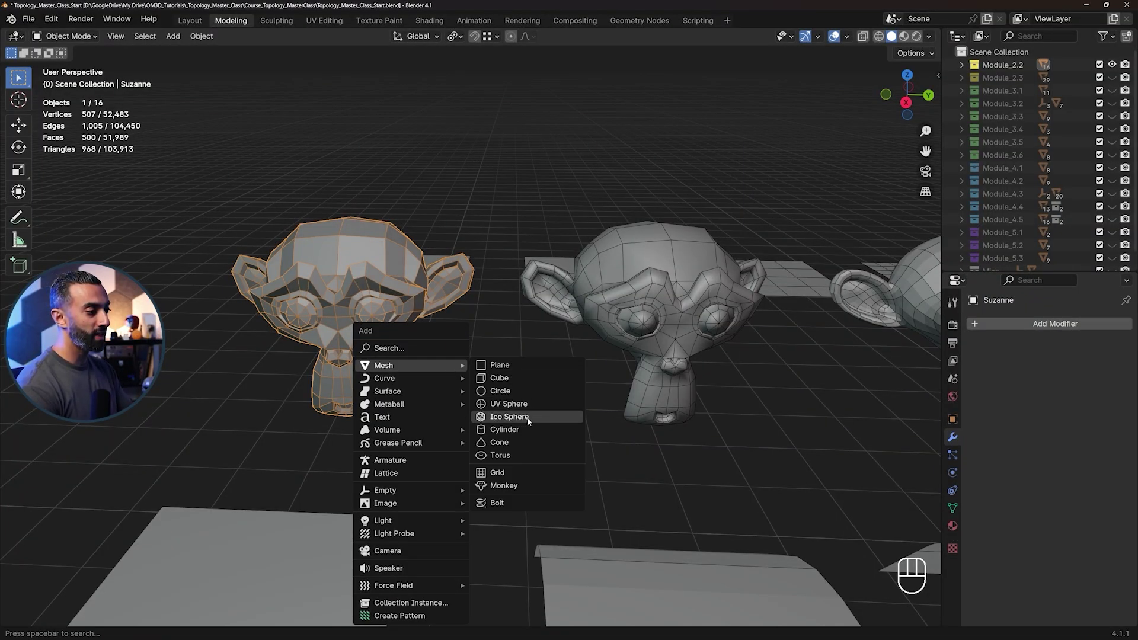
Dismiss the Add menu and orbit the view to face the Suzanne heads
{"action": "left_click", "coordinate": [400, 255]}
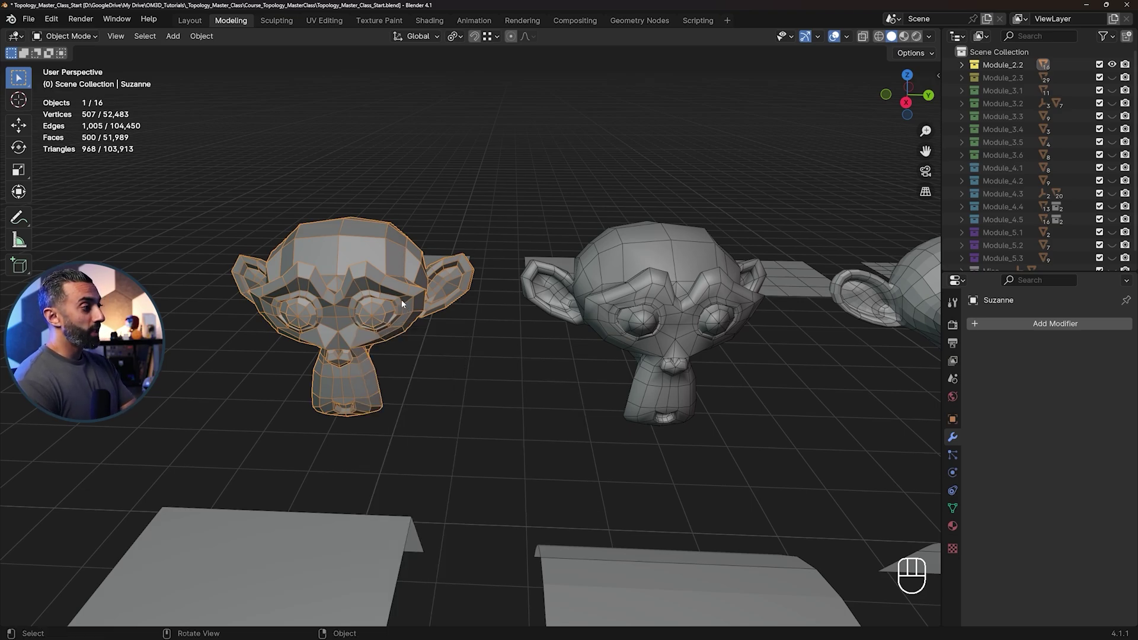
{"action": "middle_click", "coordinate": [597, 302]}
{"action": "left_click_drag", "start_coordinate": [425, 302], "coordinate": [482, 288]}
{"action": "middle_click", "coordinate": [500, 283]}
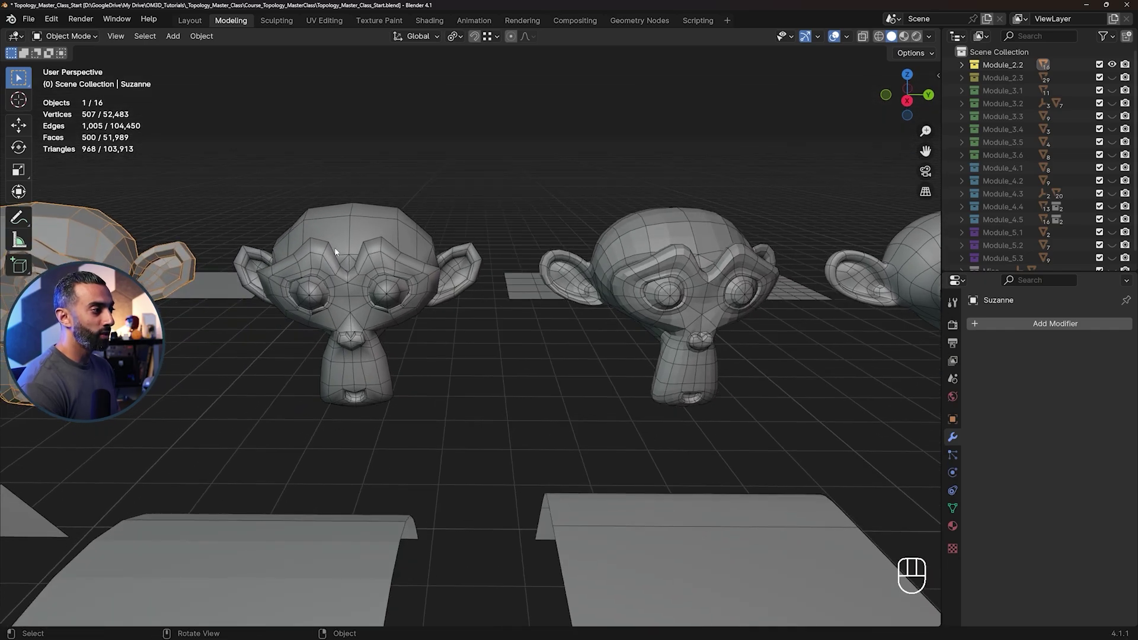
Move in closer on the plain and subdivided Suzanne heads
{"action": "right_click", "coordinate": [667, 237]}
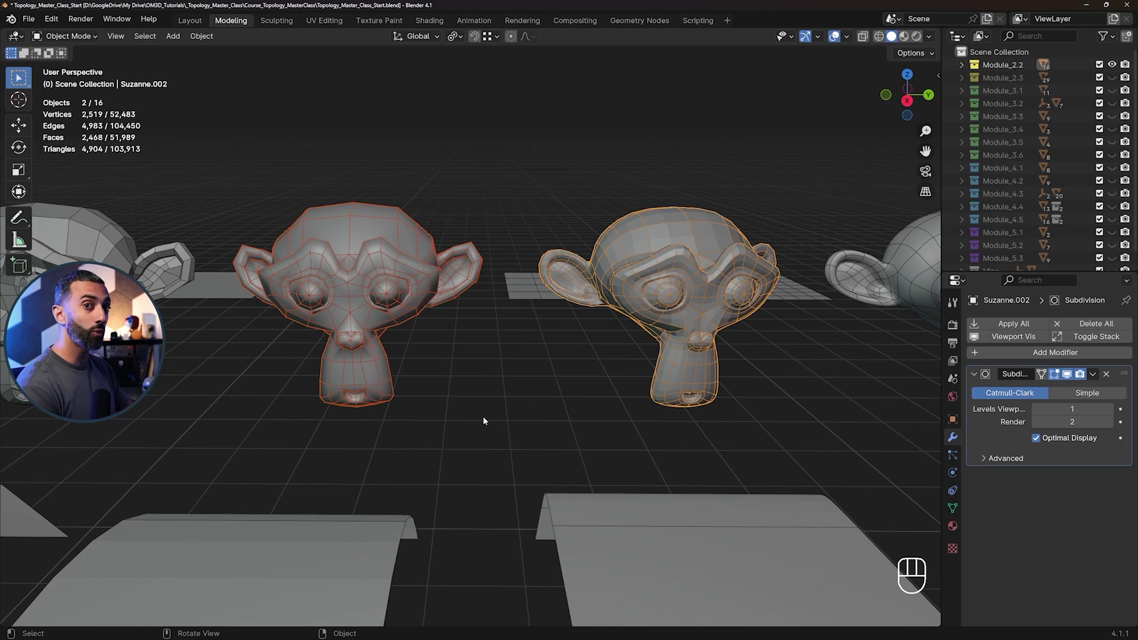
{"action": "left_click_drag", "start_coordinate": [408, 242], "coordinate": [409, 256]}
{"action": "left_click_drag", "start_coordinate": [449, 252], "coordinate": [482, 261]}
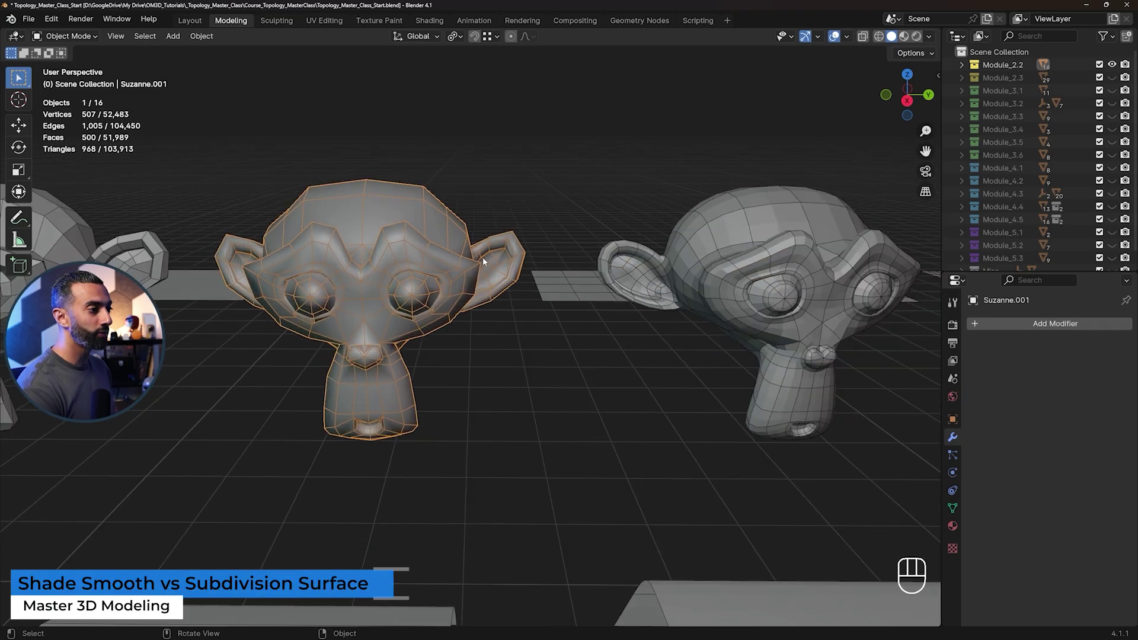
Give the low-poly Suzanne head smooth shading and orbit around it
{"action": "left_click_drag", "start_coordinate": [510, 287], "coordinate": [539, 287]}
{"action": "left_click", "coordinate": [488, 234]}
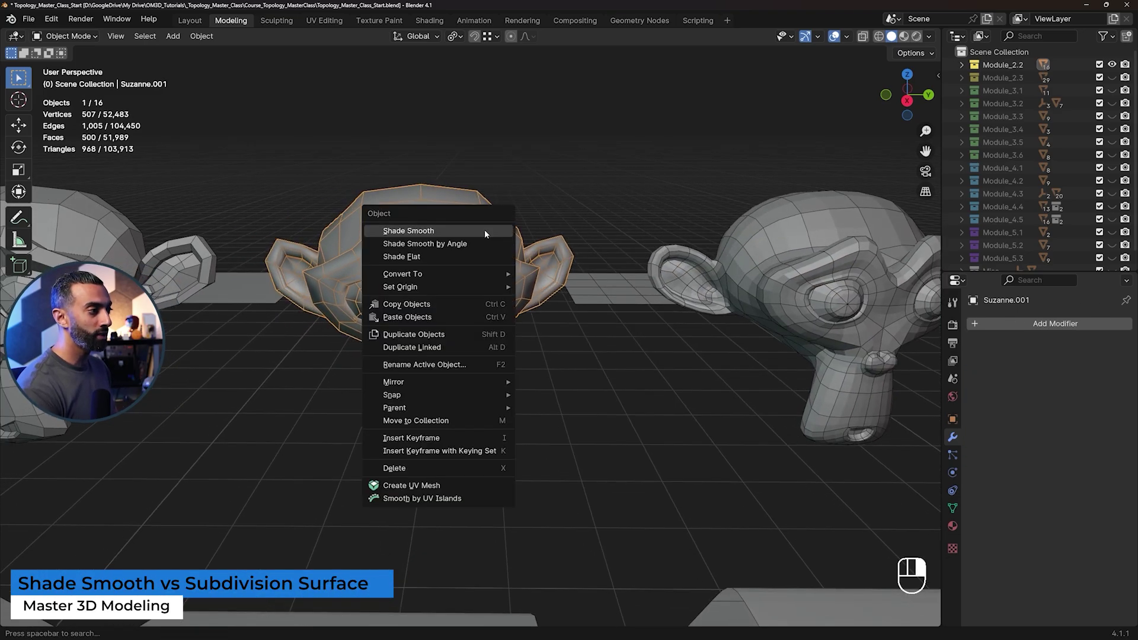
{"action": "left_click_drag", "start_coordinate": [458, 332], "coordinate": [426, 333]}
{"action": "left_click_drag", "start_coordinate": [449, 330], "coordinate": [518, 342]}
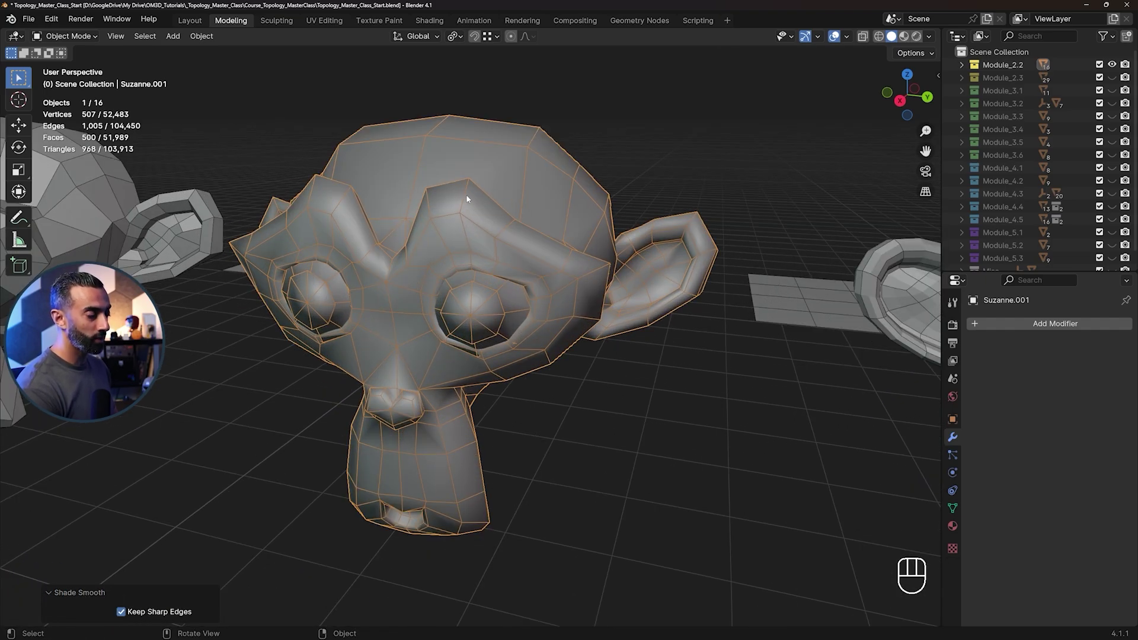
{"action": "left_click_drag", "start_coordinate": [491, 244], "coordinate": [460, 246]}
{"action": "left_click_drag", "start_coordinate": [425, 229], "coordinate": [477, 224]}
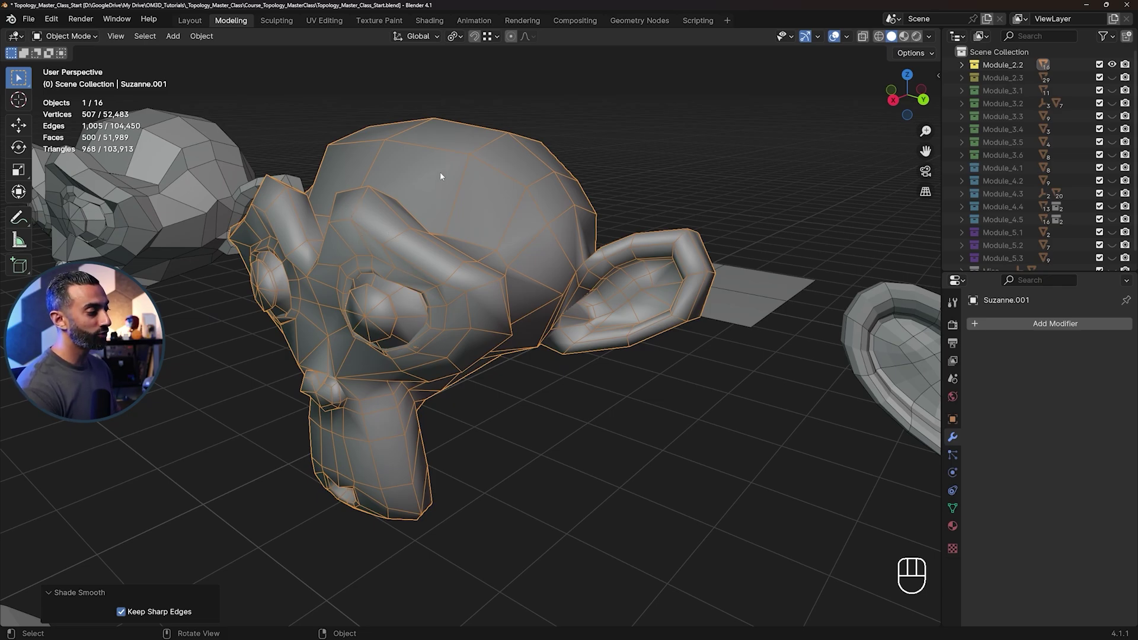
Switch the head to flat shading for comparison, then back to smooth shading
{"action": "left_click", "coordinate": [450, 177]}
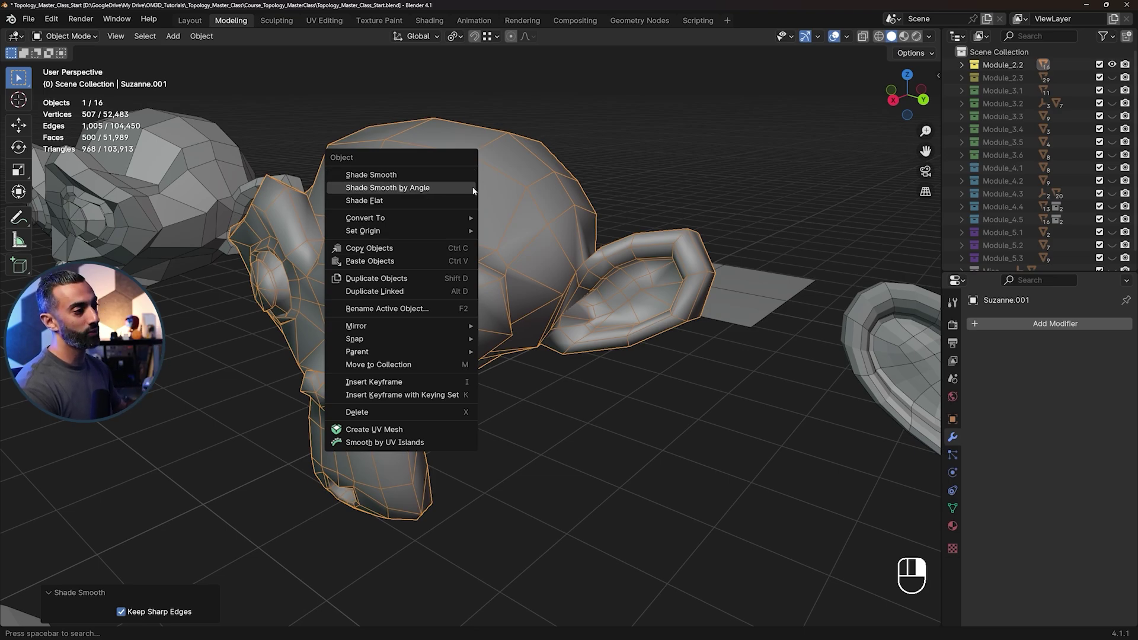
{"action": "left_click_drag", "start_coordinate": [676, 280], "coordinate": [696, 272]}
{"action": "left_click_drag", "start_coordinate": [713, 256], "coordinate": [622, 286]}
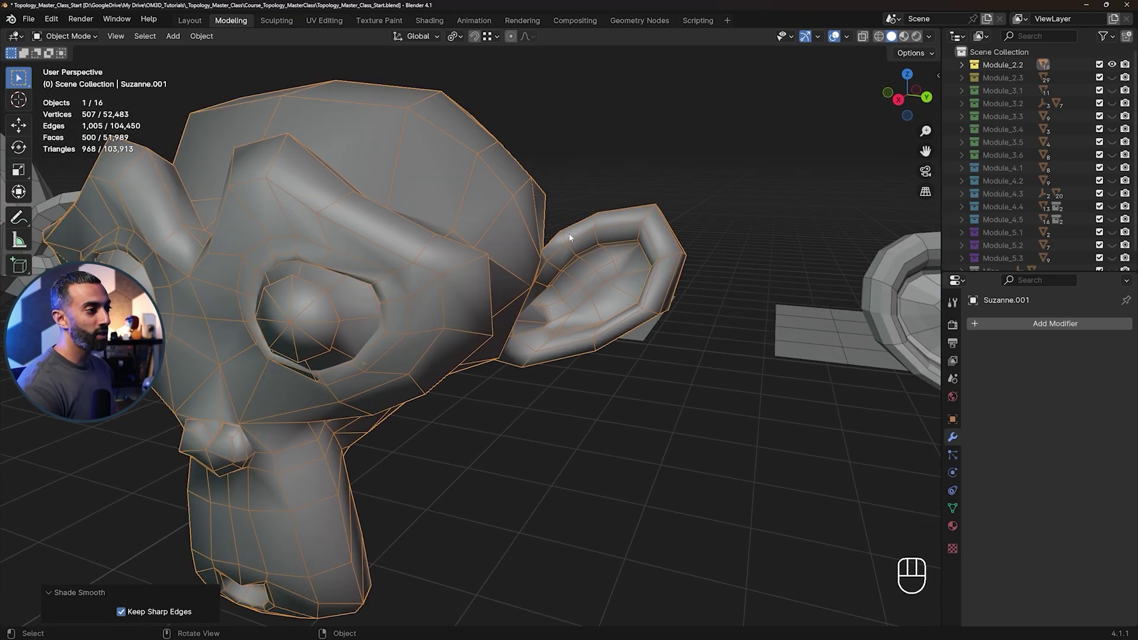
{"action": "left_click_drag", "start_coordinate": [653, 231], "coordinate": [650, 259]}
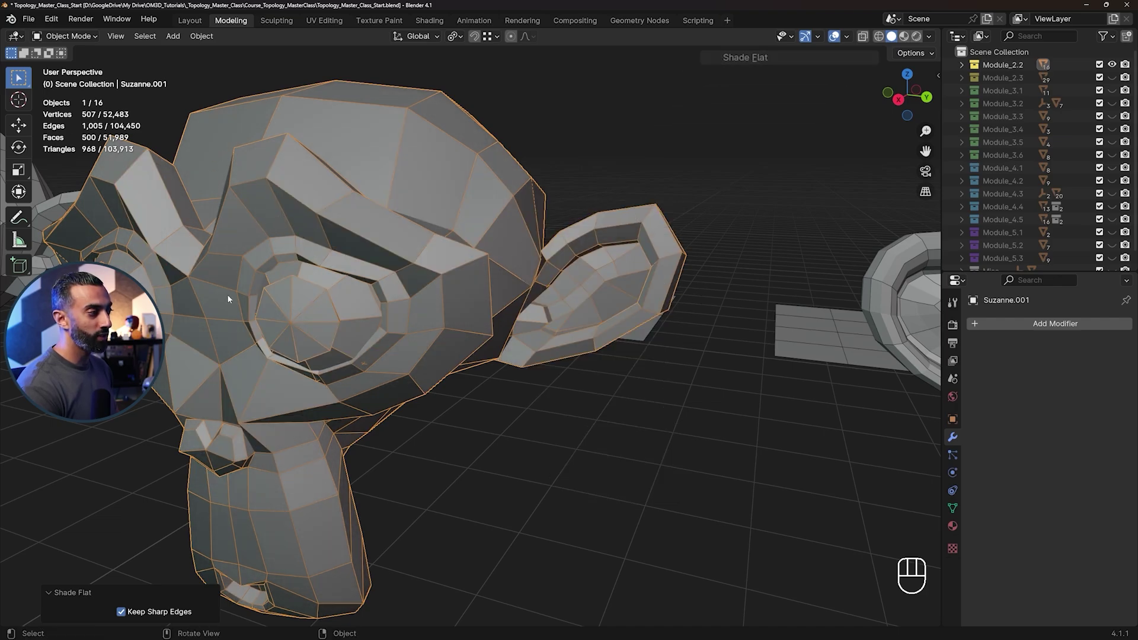
{"action": "left_click_drag", "start_coordinate": [354, 155], "coordinate": [352, 131]}
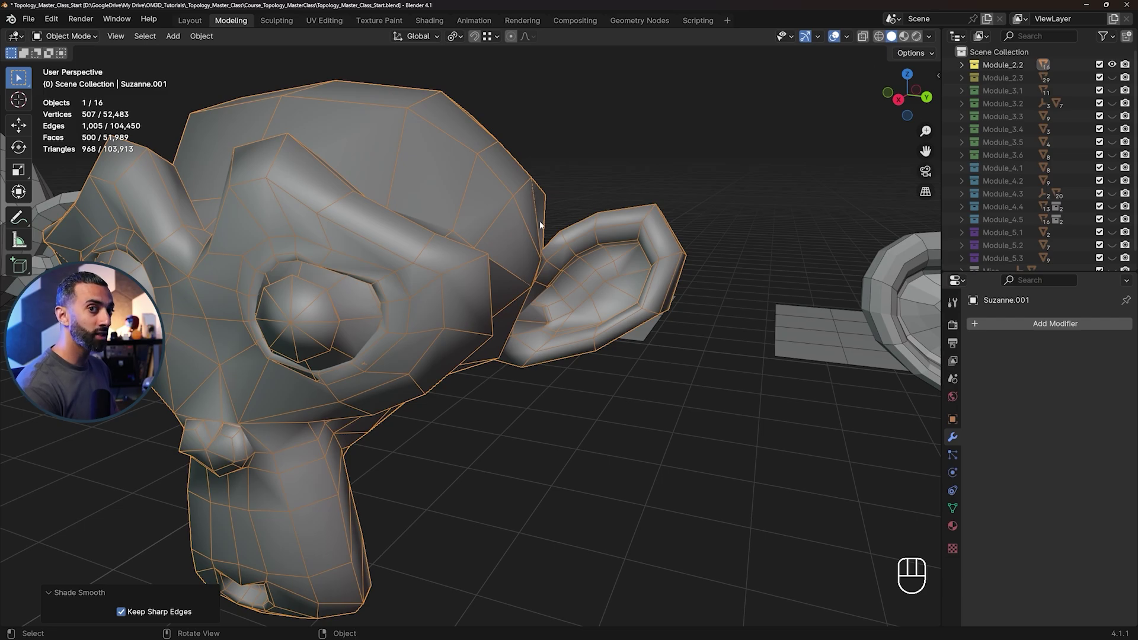
Orbit round to face the next Suzanne head
{"action": "left_click_drag", "start_coordinate": [736, 363], "coordinate": [591, 345]}
{"action": "left_click_drag", "start_coordinate": [579, 339], "coordinate": [603, 339]}
{"action": "left_click_drag", "start_coordinate": [675, 329], "coordinate": [524, 295]}
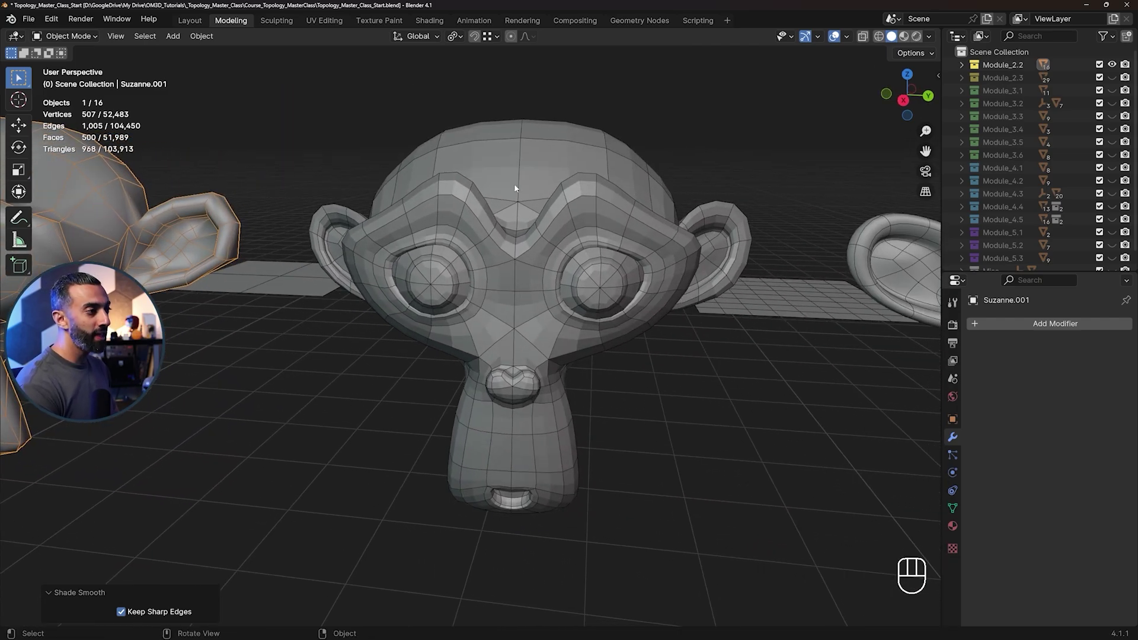
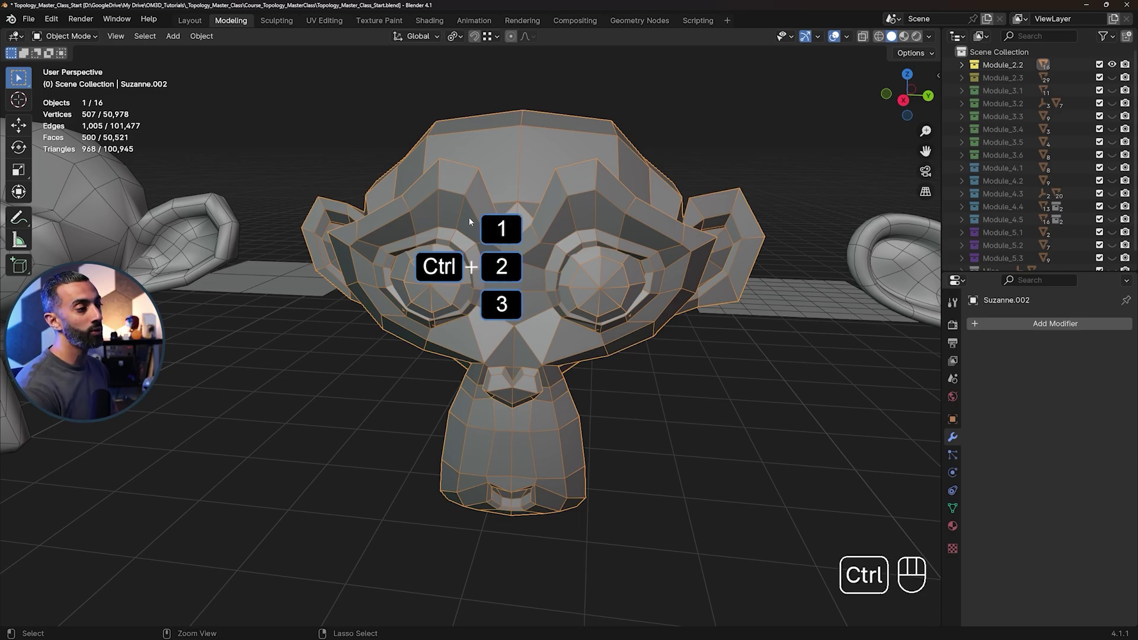
Add a level-1 Subdivision Surface modifier to Suzanne.002 with Ctrl+1
{"action": "key", "text": "ctrl+1"}
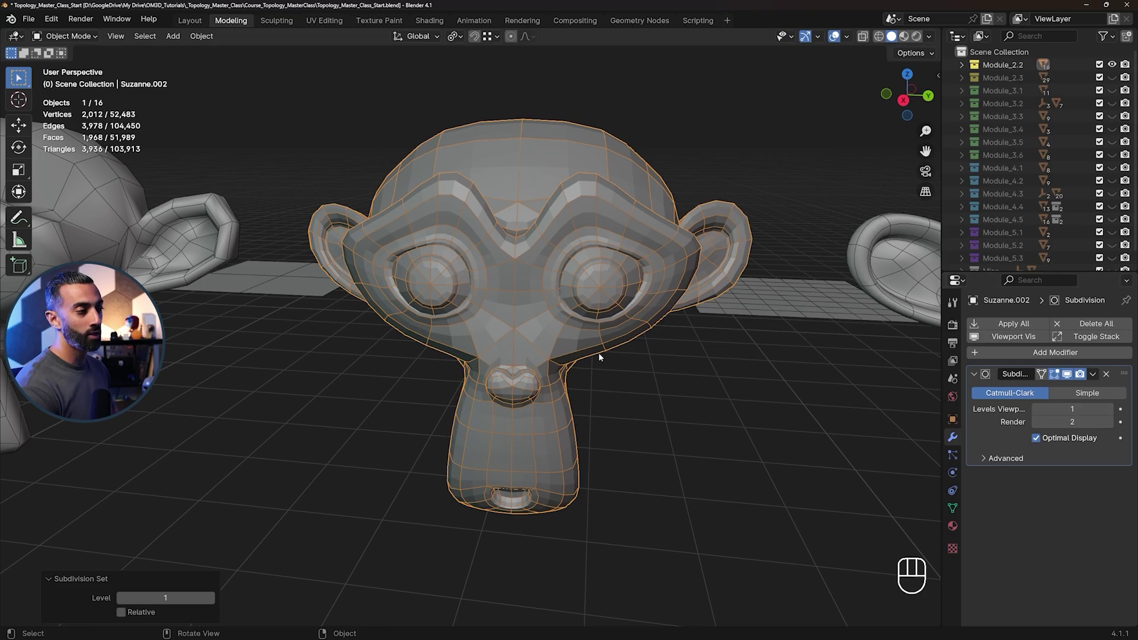
{"action": "middle_click", "coordinate": [622, 274]}
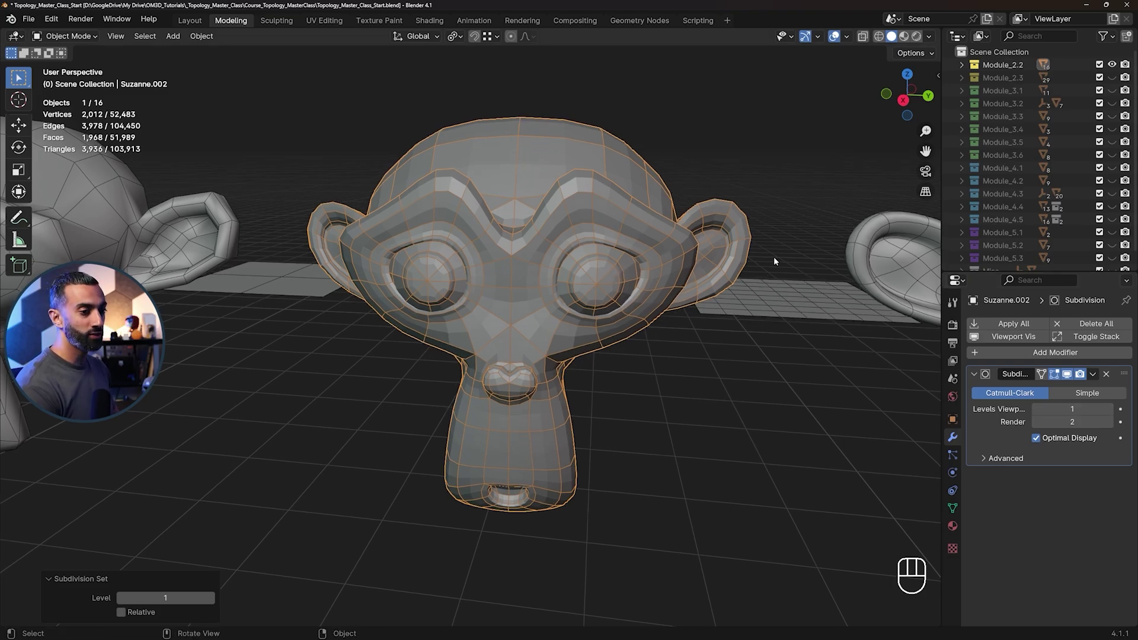
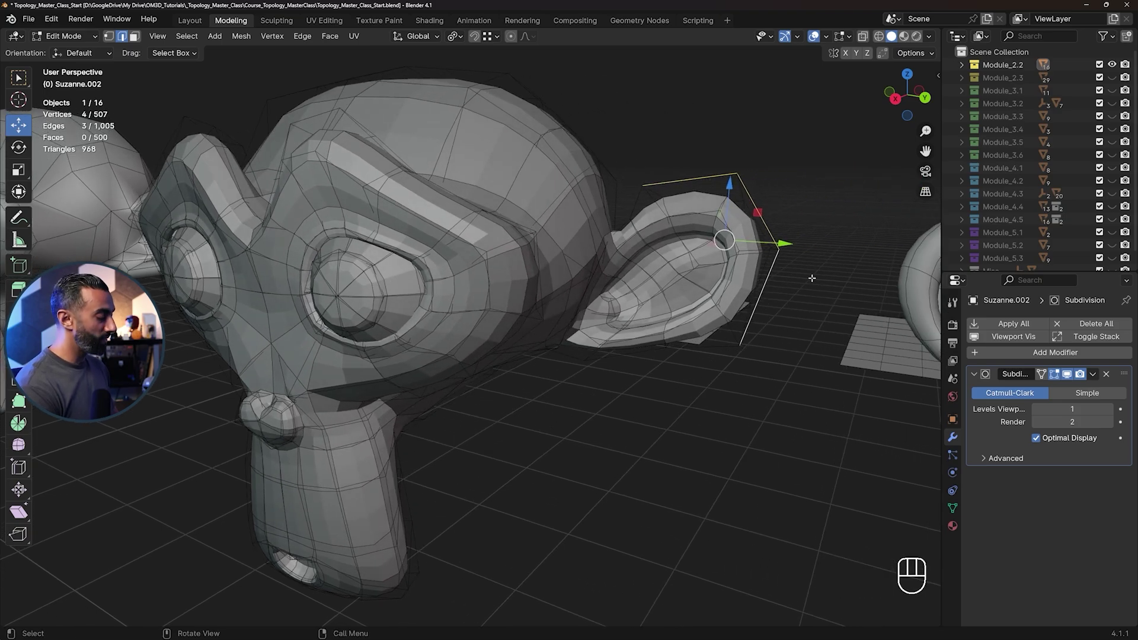
Scale the ear-tip vertices up about 1.265, return to Object Mode and pull the view back
{"action": "key", "text": "s"}
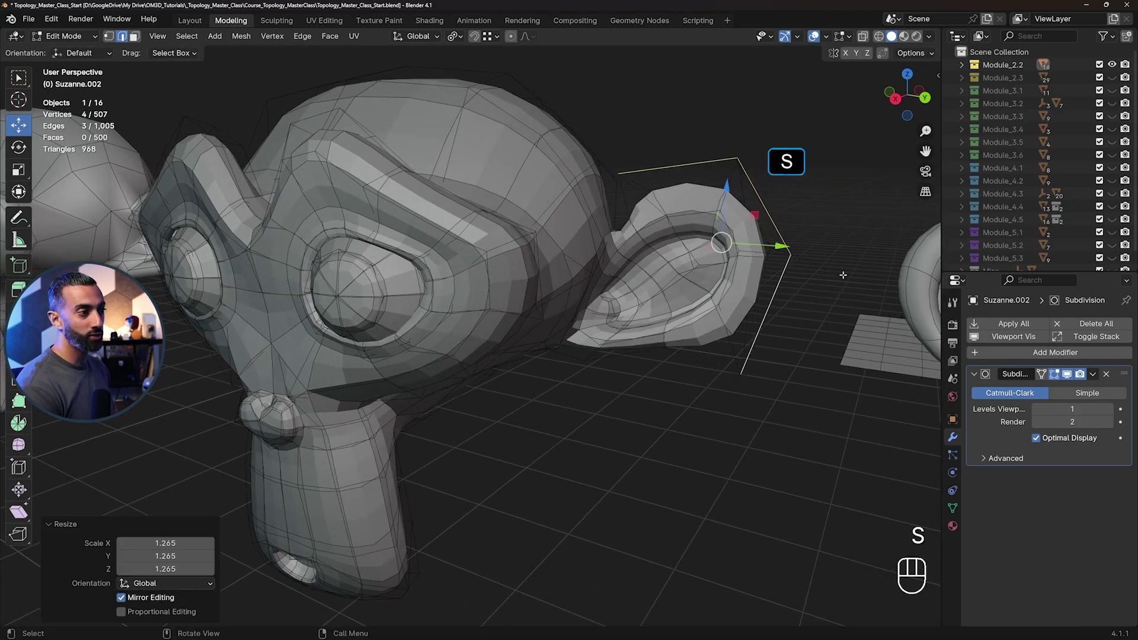
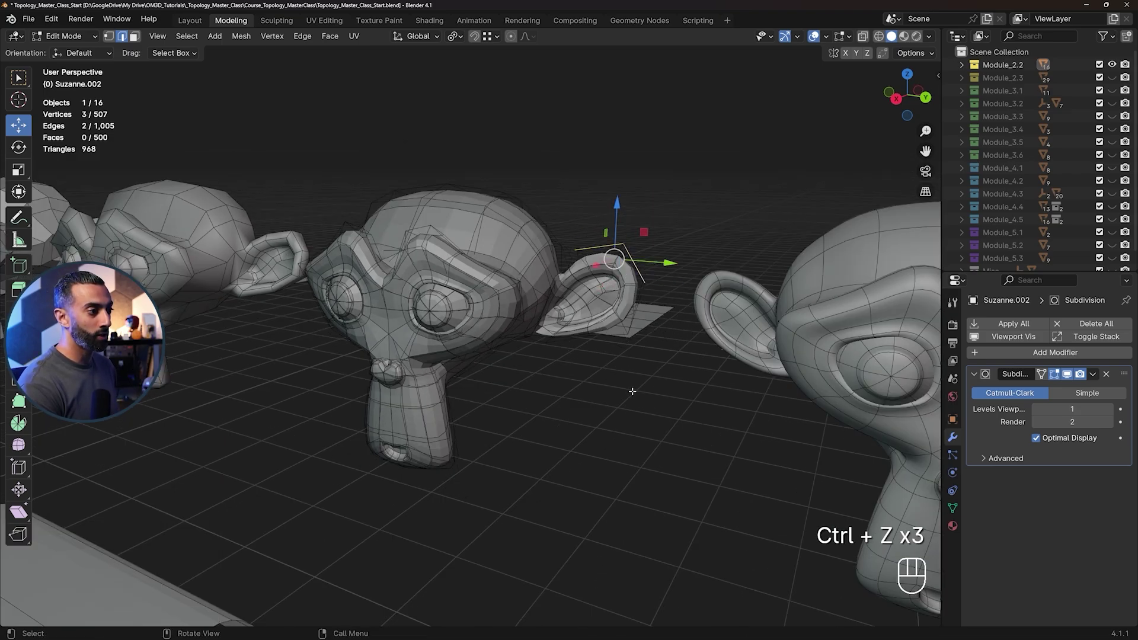
{"action": "key", "text": "Tab"}
{"action": "left_click_drag", "start_coordinate": [544, 350], "coordinate": [561, 351]}
Select Suzanne.003 with its level-2 subdivision and orbit around the two heads
{"action": "left_click", "coordinate": [562, 351]}
{"action": "left_click", "coordinate": [665, 348]}
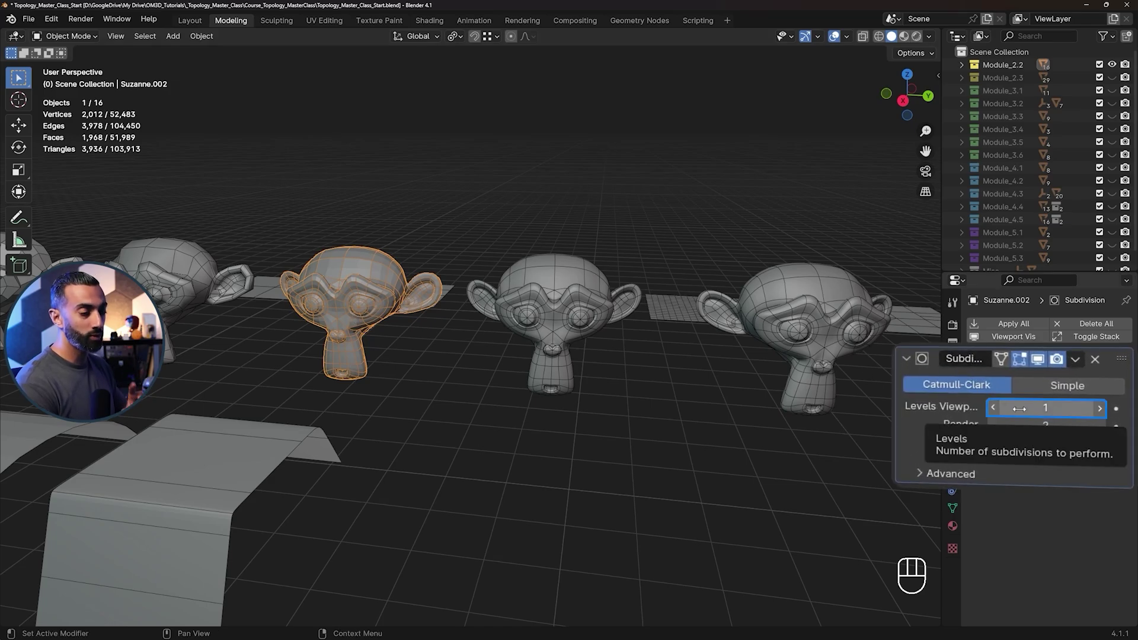
{"action": "left_click", "coordinate": [733, 347]}
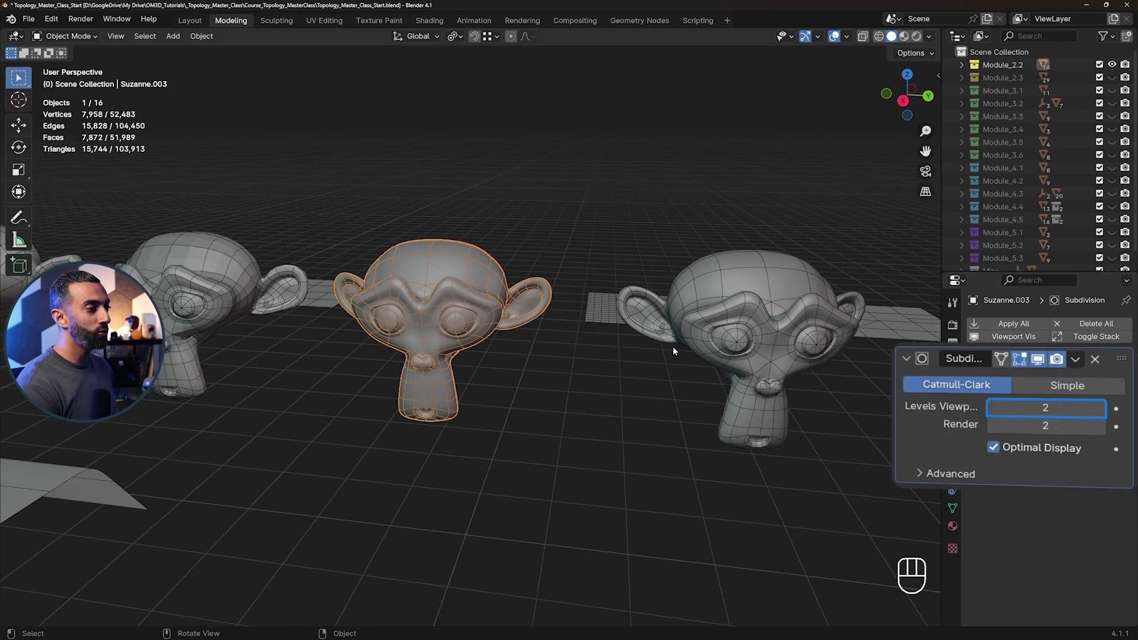
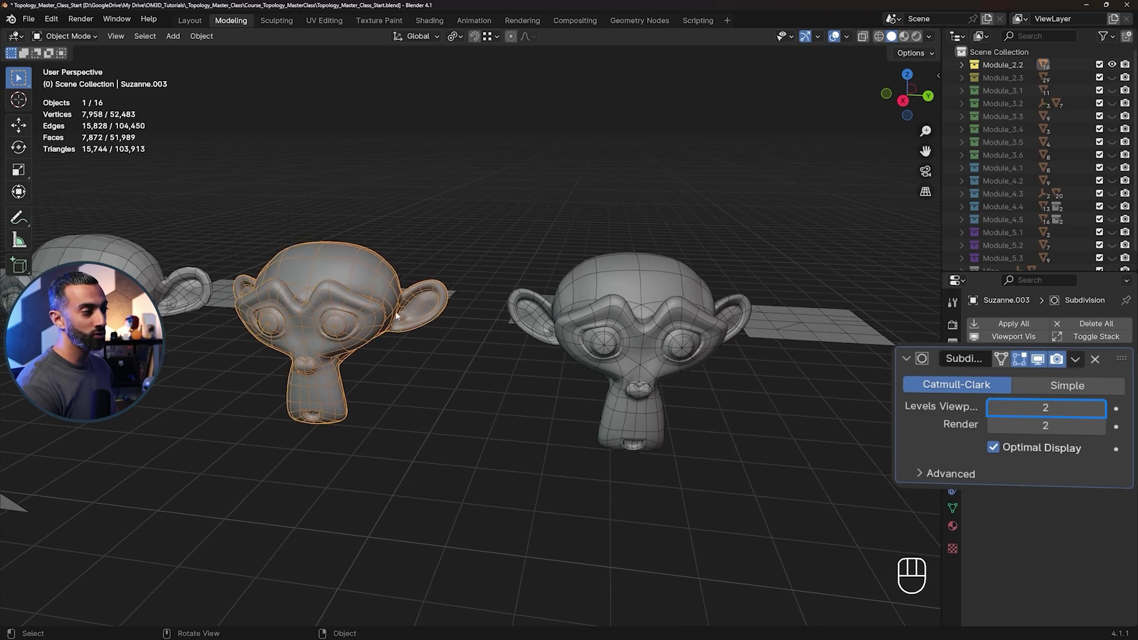
{"action": "middle_click", "coordinate": [649, 386]}
{"action": "left_click", "coordinate": [368, 288]}
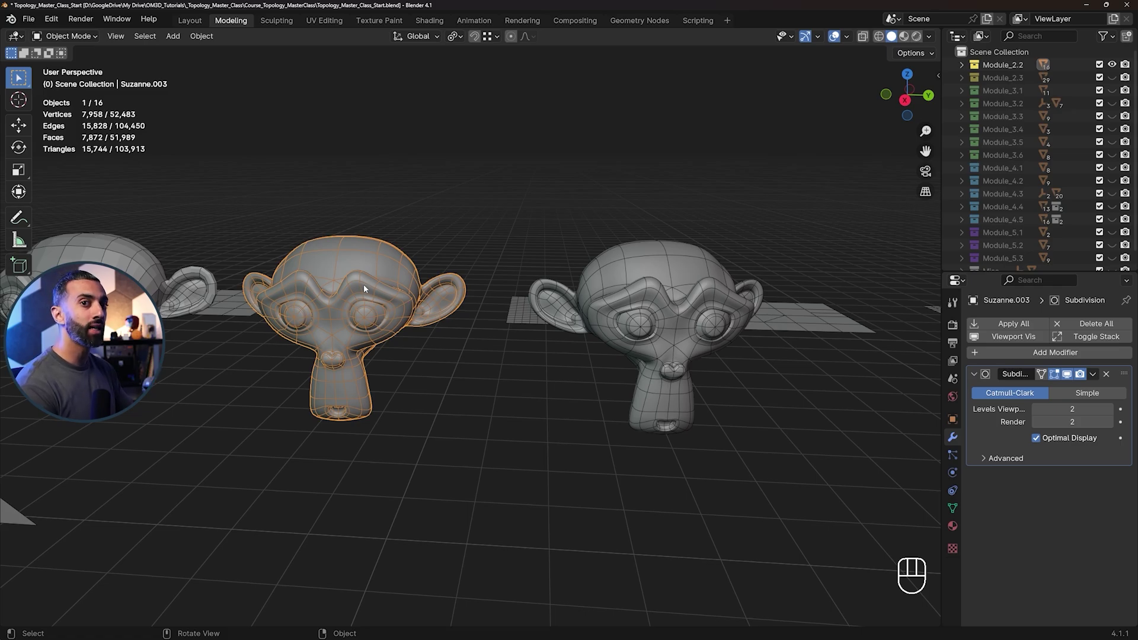
{"action": "middle_click", "coordinate": [398, 295]}
{"action": "middle_click", "coordinate": [414, 306]}
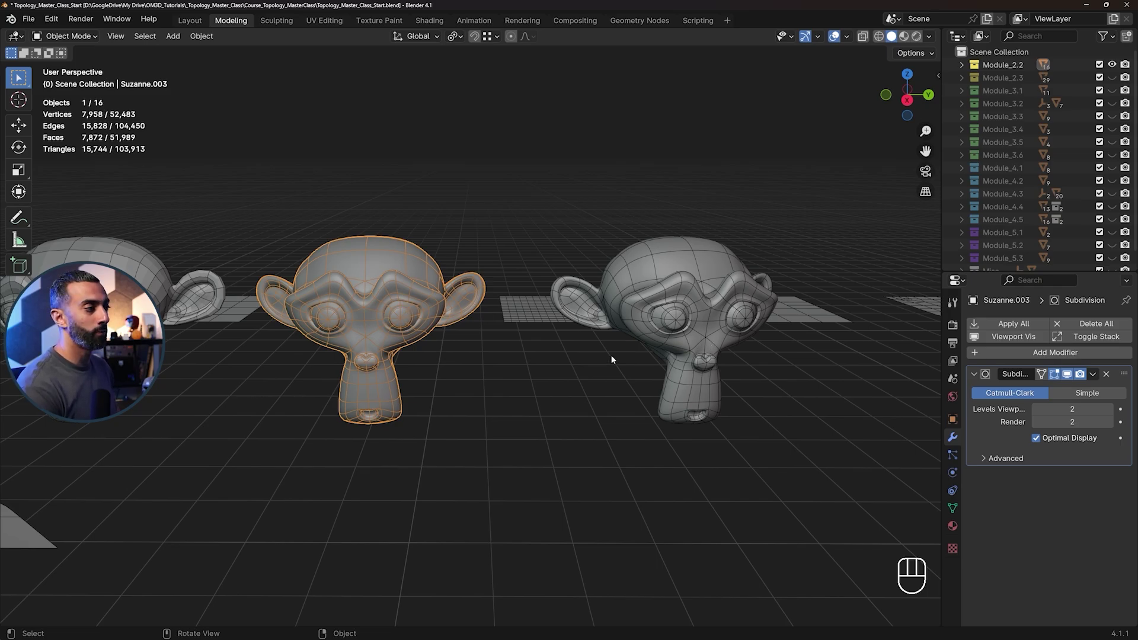
Orbit the view to face the Suzanne heads from the front
{"action": "left_click_drag", "start_coordinate": [555, 354], "coordinate": [594, 358]}
{"action": "left_click_drag", "start_coordinate": [556, 349], "coordinate": [514, 347]}
{"action": "left_click_drag", "start_coordinate": [473, 306], "coordinate": [537, 316]}
{"action": "left_click_drag", "start_coordinate": [539, 315], "coordinate": [573, 326]}
{"action": "middle_click", "coordinate": [577, 330]}
{"action": "left_click_drag", "start_coordinate": [663, 320], "coordinate": [613, 312]}
{"action": "middle_click", "coordinate": [614, 310]}
{"action": "left_click_drag", "start_coordinate": [635, 283], "coordinate": [597, 292]}
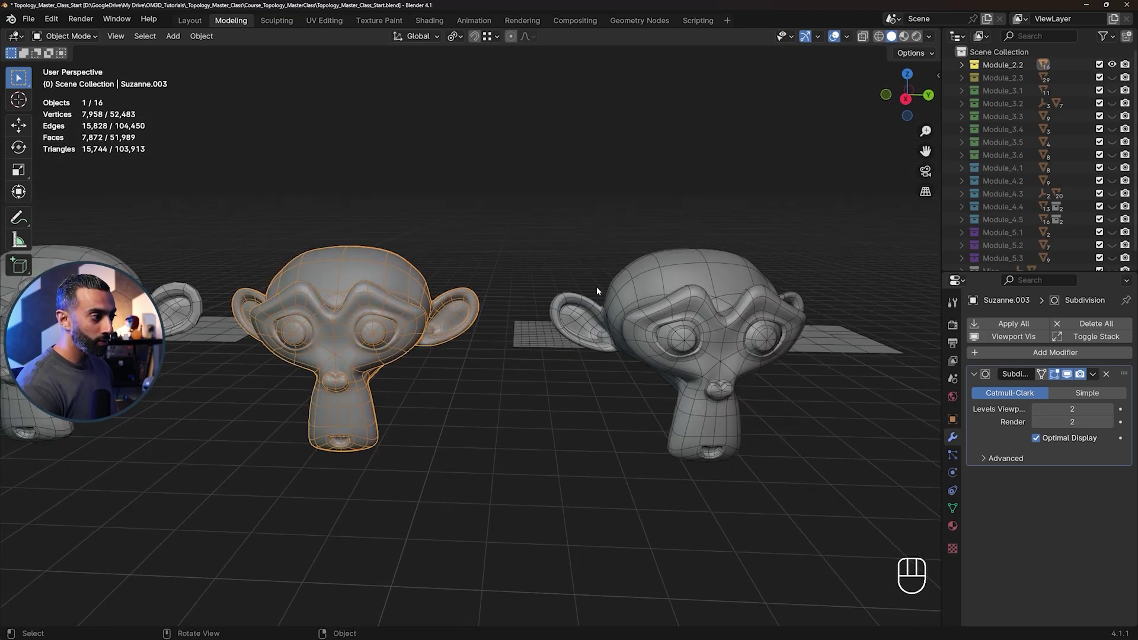
Hide the overlays and close in on the left head's face
{"action": "left_click", "coordinate": [580, 223]}
{"action": "key", "text": "ctrl+alt+z"}
{"action": "left_click", "coordinate": [595, 228]}
{"action": "middle_click", "coordinate": [639, 381]}
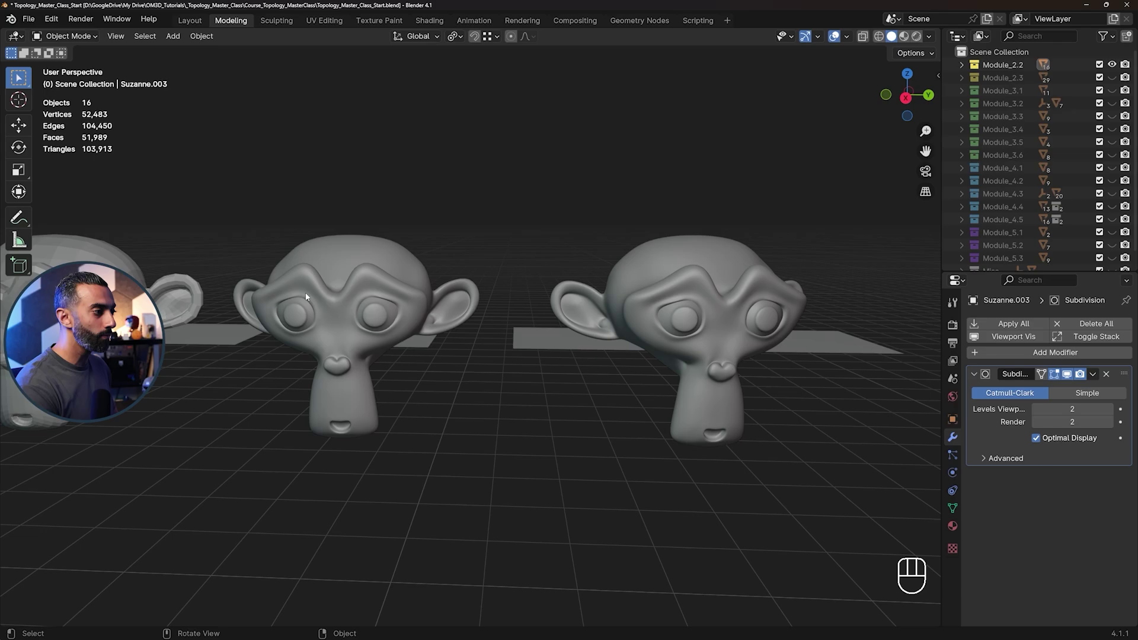
{"action": "left_click_drag", "start_coordinate": [389, 326], "coordinate": [355, 318]}
{"action": "left_click_drag", "start_coordinate": [355, 312], "coordinate": [471, 339]}
{"action": "left_click_drag", "start_coordinate": [518, 325], "coordinate": [608, 332]}
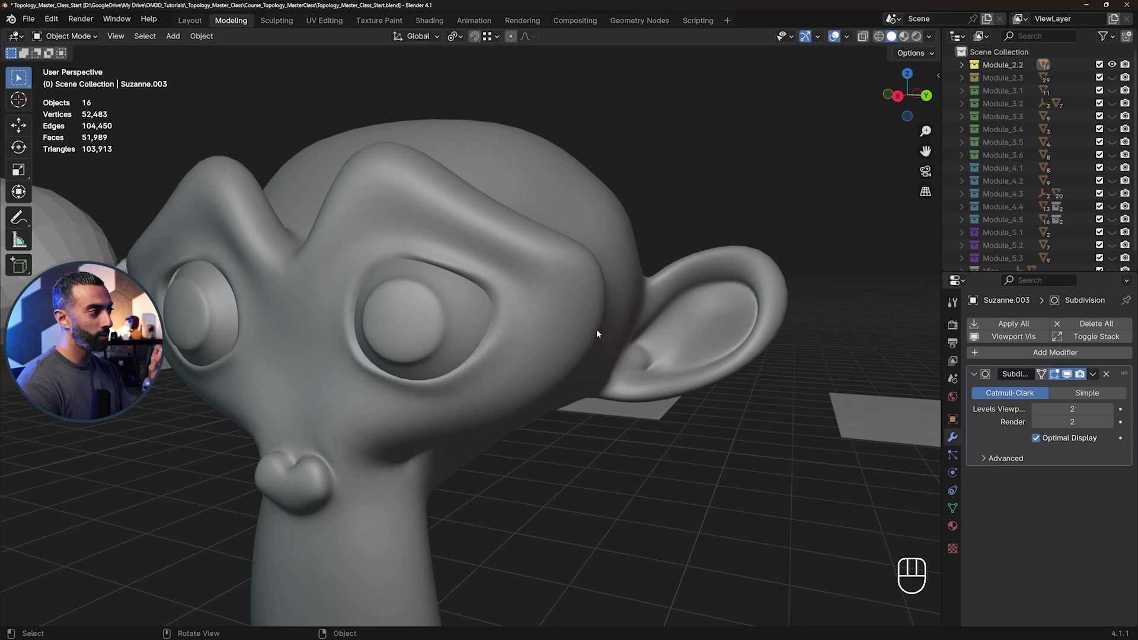
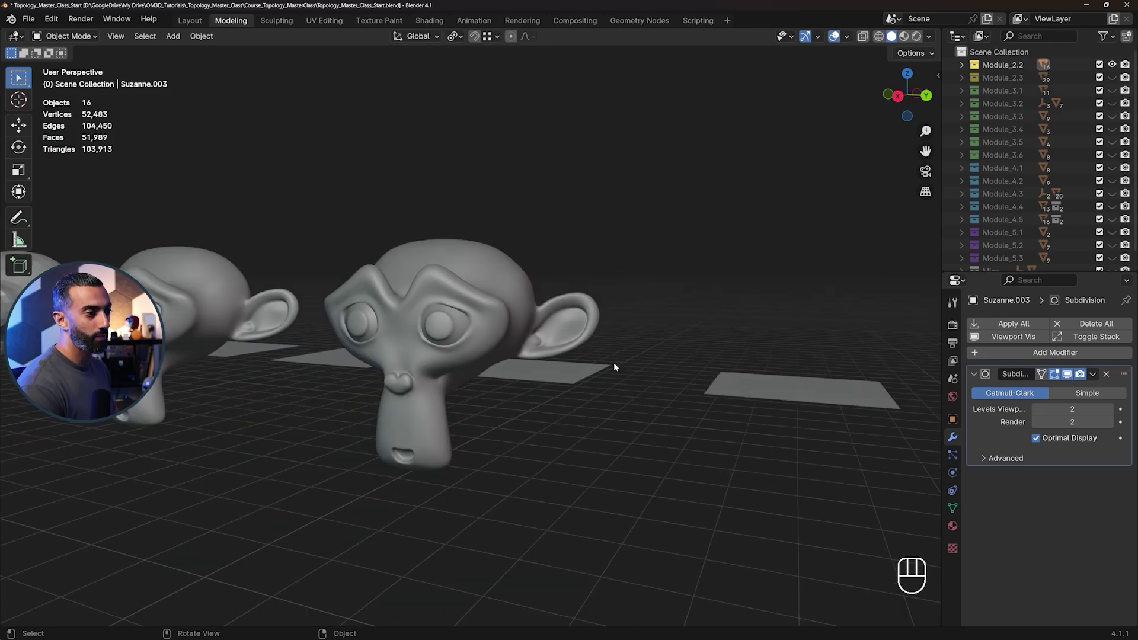
Raise Suzanne.003's Subdivision viewport level to 3 and zoom in on the smoothed ear
{"action": "middle_click", "coordinate": [428, 321]}
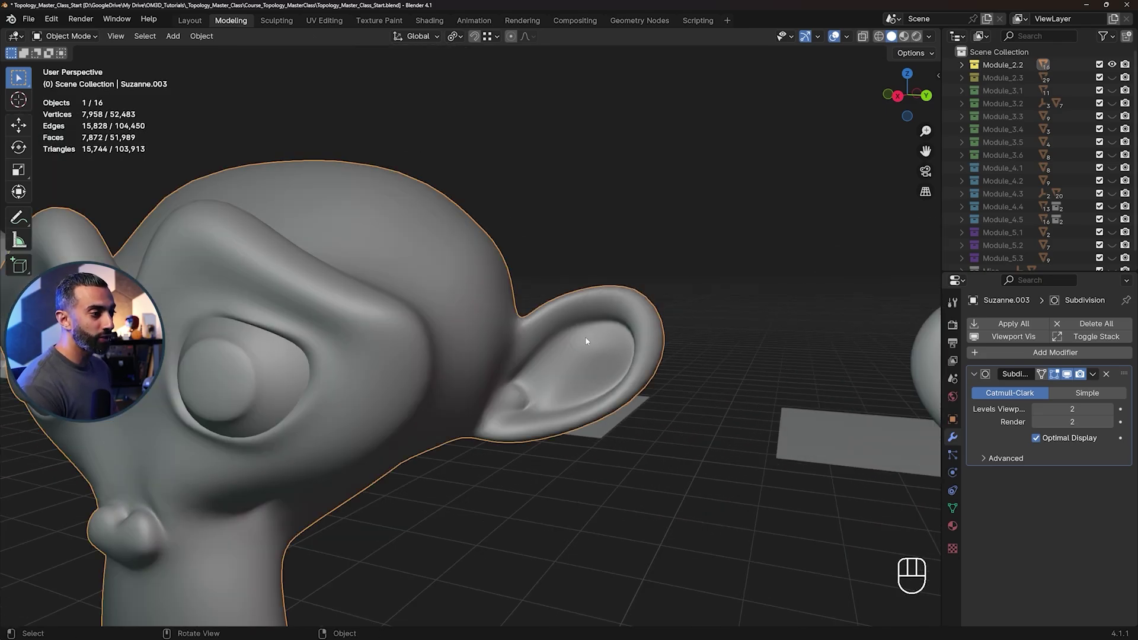
{"action": "left_click_drag", "start_coordinate": [586, 333], "coordinate": [599, 313]}
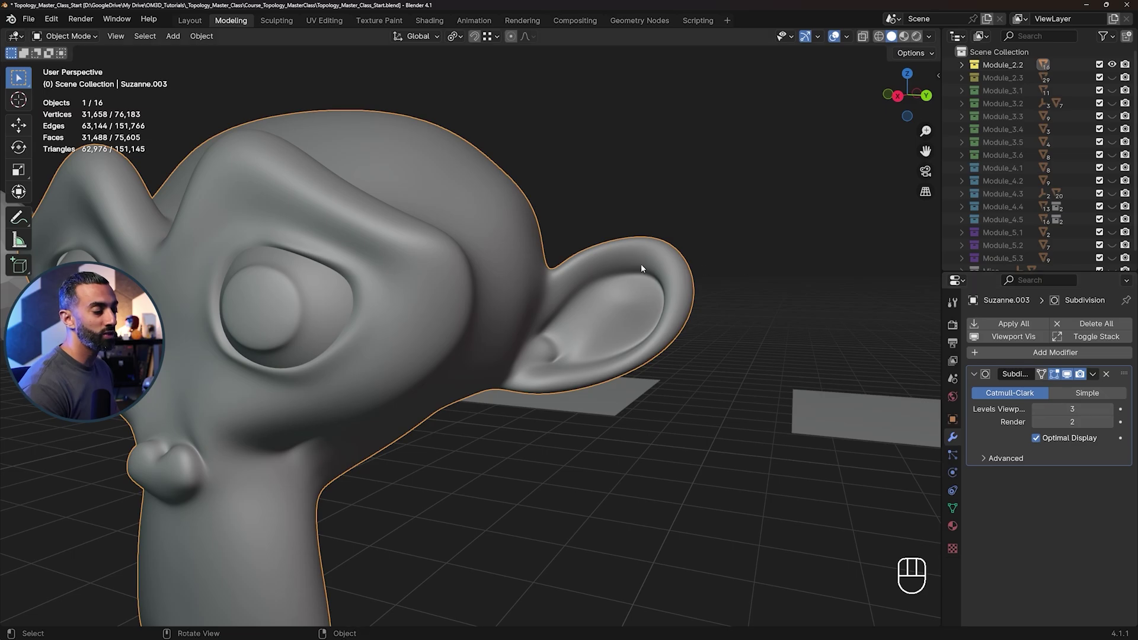
{"action": "left_click_drag", "start_coordinate": [682, 265], "coordinate": [629, 278]}
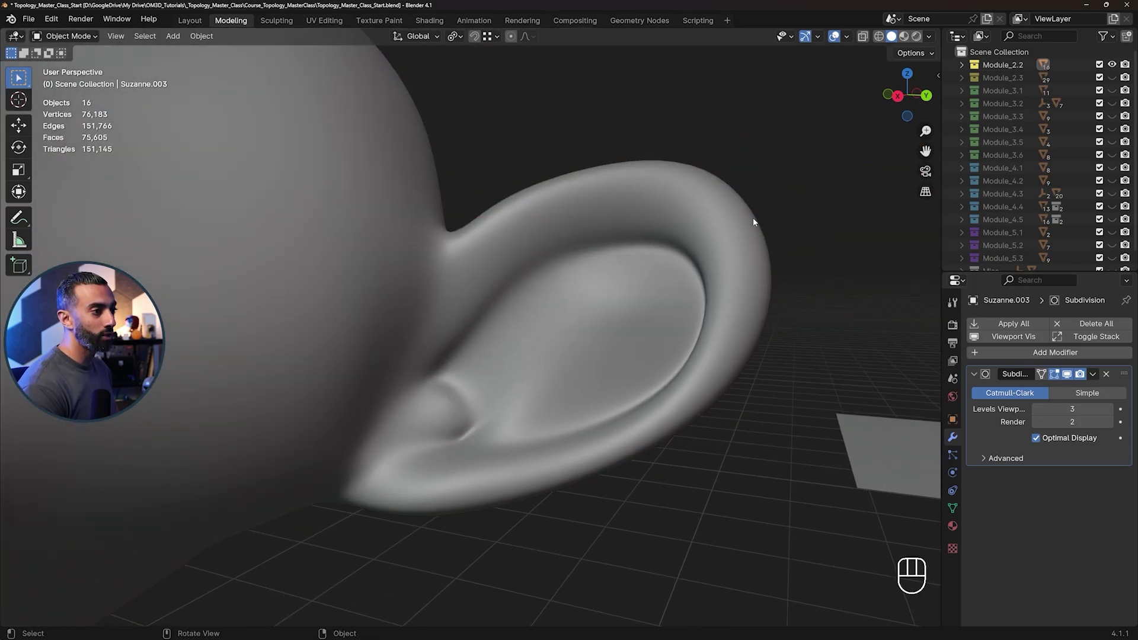
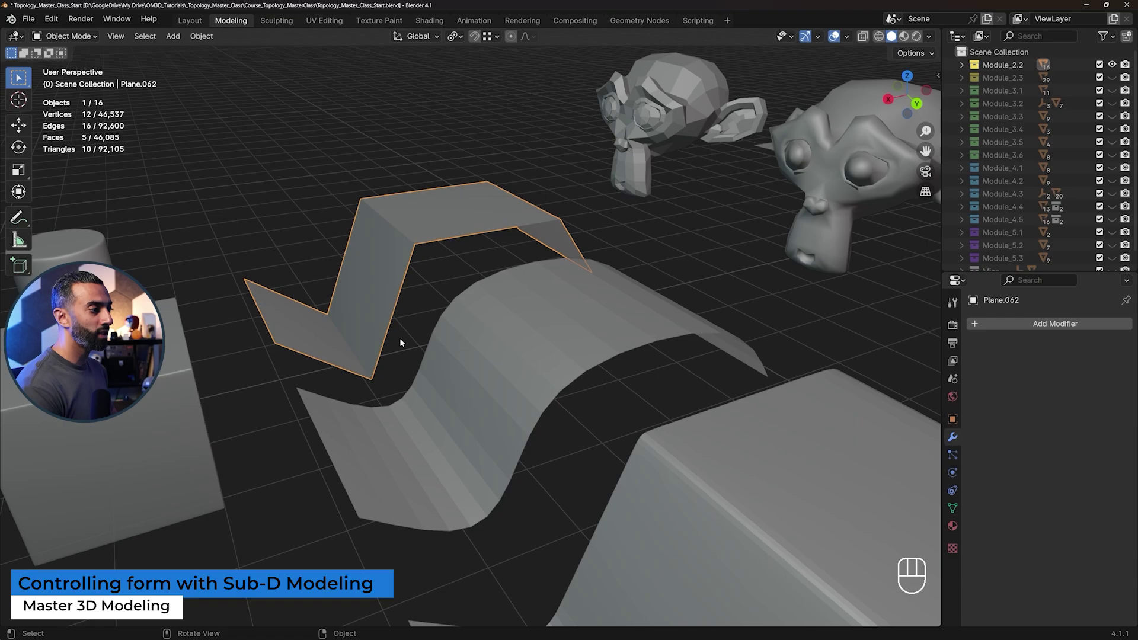
Restore the overlays and orbit the view to the row of bent planes
{"action": "left_click_drag", "start_coordinate": [543, 269], "coordinate": [532, 289]}
{"action": "key", "text": "Tab"}
{"action": "key", "text": "Tab"}
{"action": "key", "text": "ctrl+alt+z"}
{"action": "left_click_drag", "start_coordinate": [486, 328], "coordinate": [508, 312]}
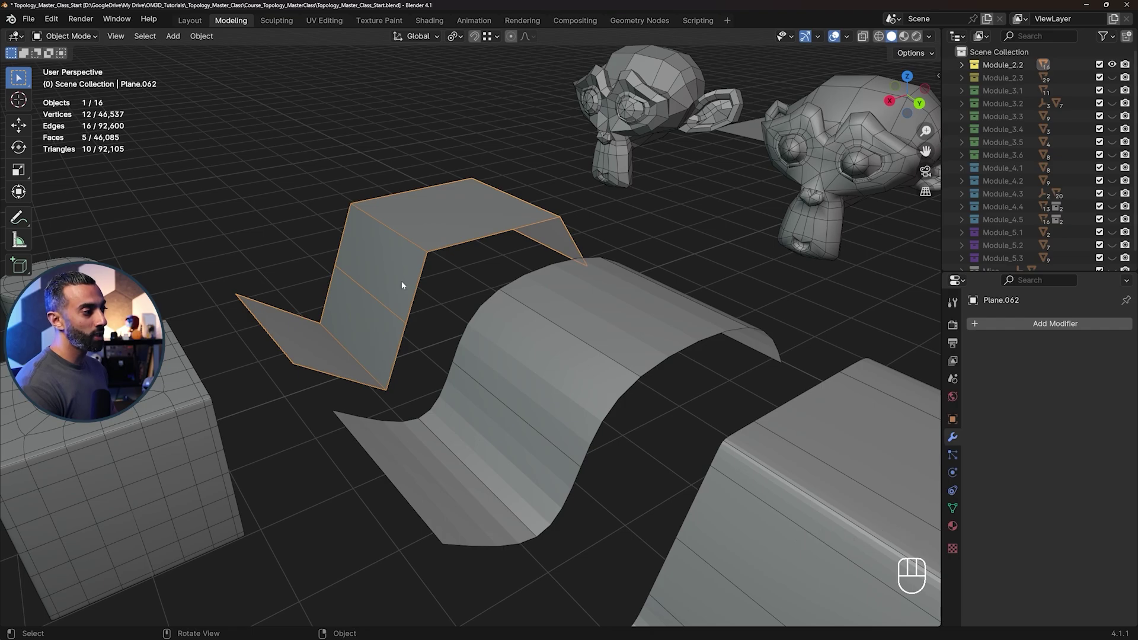
{"action": "left_click_drag", "start_coordinate": [414, 302], "coordinate": [513, 336]}
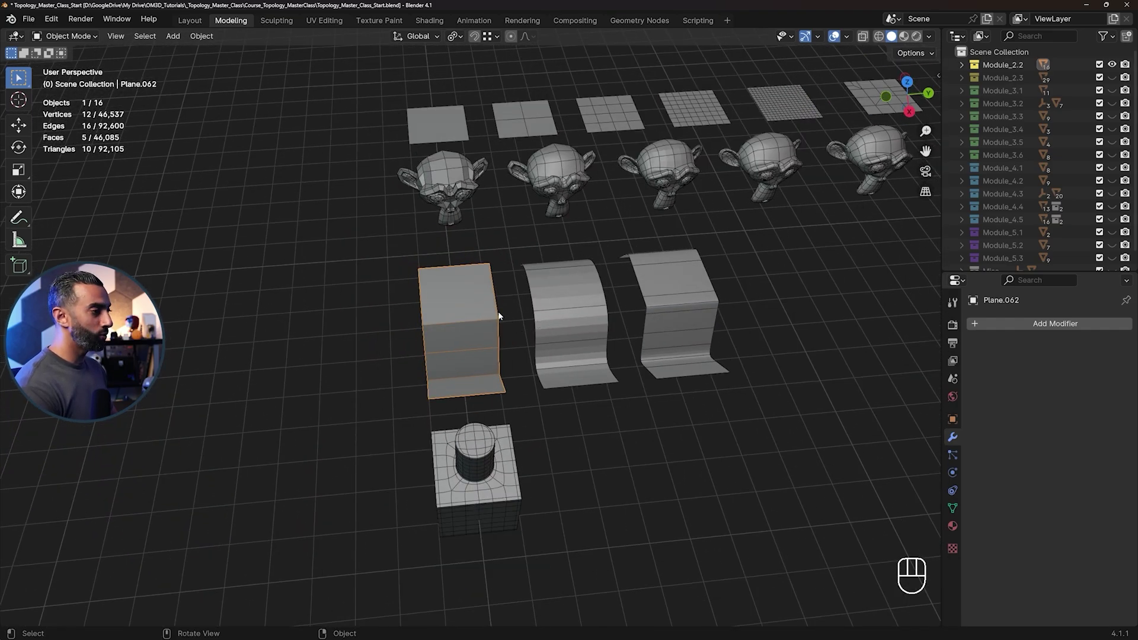
Duplicate the sharply folded plane about 4.4 m along Y and orbit around the copy
{"action": "key", "text": "shift+d"}
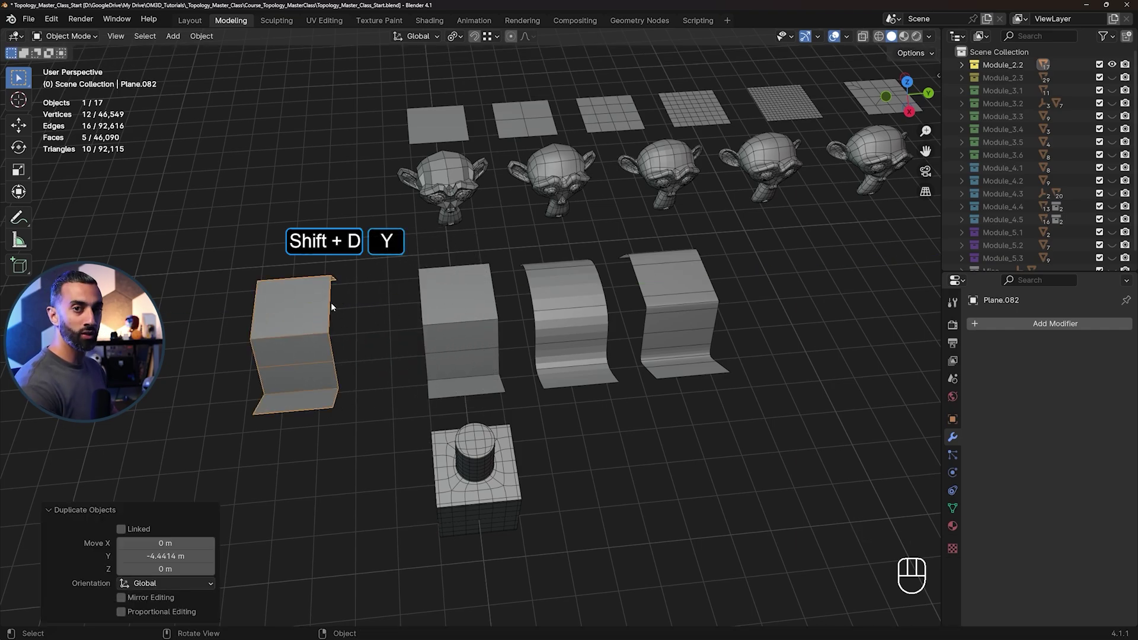
{"action": "left_click_drag", "start_coordinate": [495, 353], "coordinate": [461, 329]}
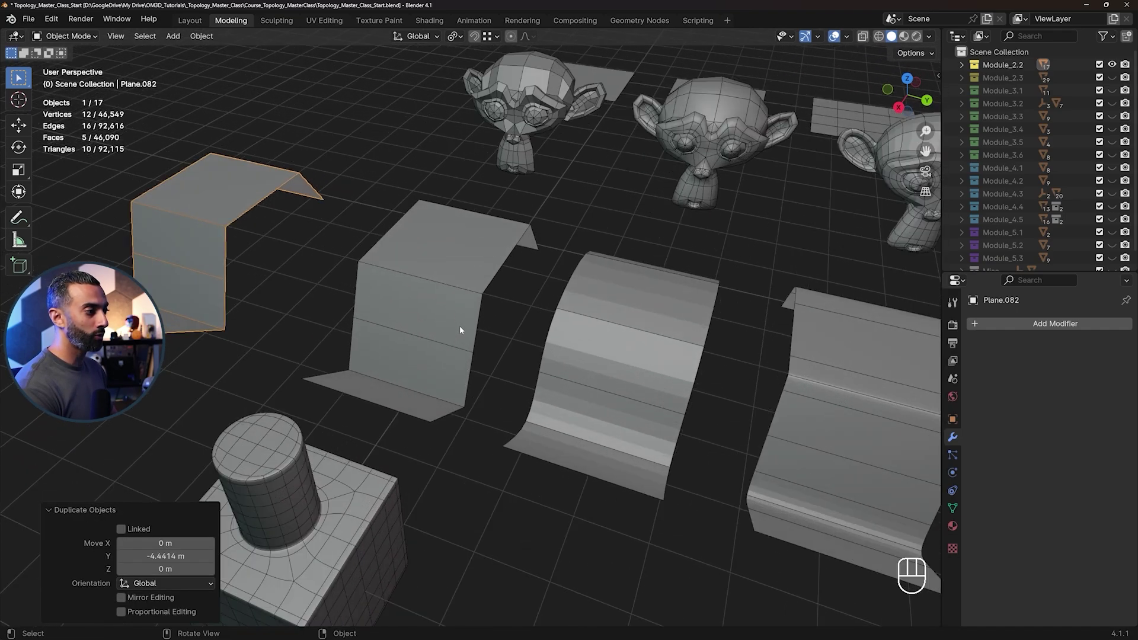
{"action": "middle_click", "coordinate": [463, 333]}
{"action": "middle_click", "coordinate": [532, 310]}
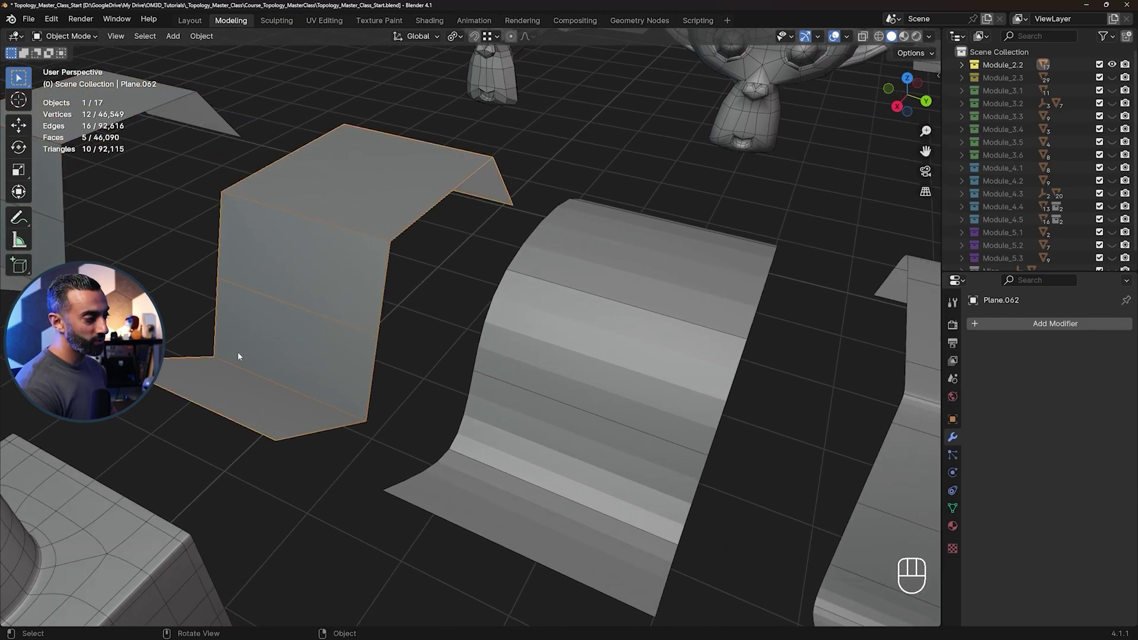
Select the original folded plane together with the curved plane to compare their profiles
{"action": "left_click", "coordinate": [572, 308]}
{"action": "middle_click", "coordinate": [623, 332]}
{"action": "left_click_drag", "start_coordinate": [656, 392], "coordinate": [594, 391]}
{"action": "left_click", "coordinate": [395, 166]}
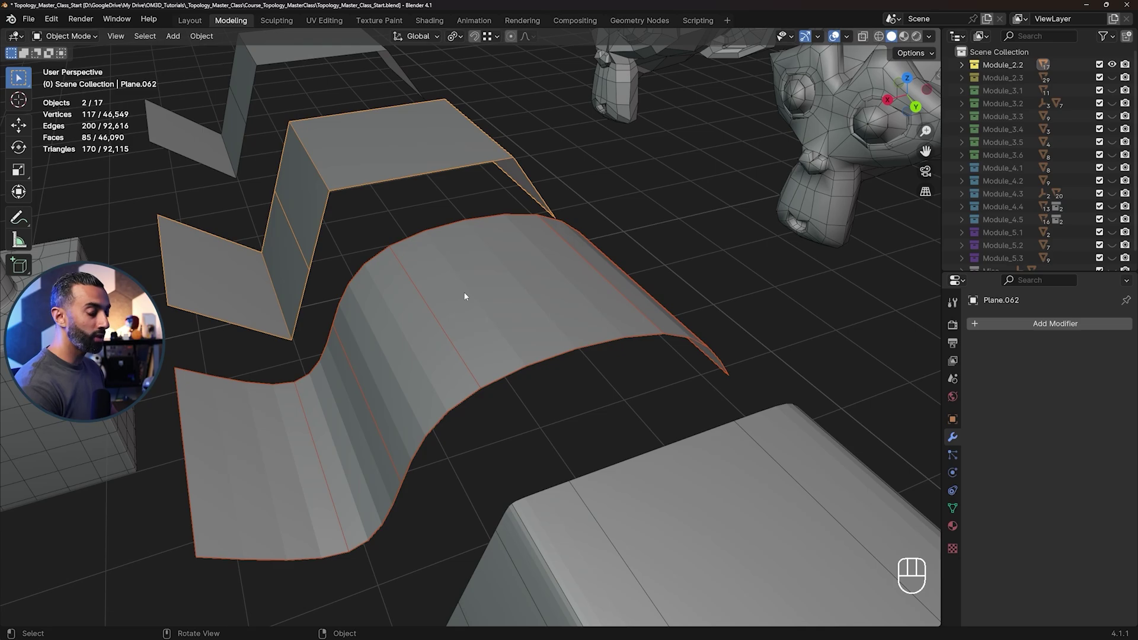
{"action": "key", "text": "KP_Divide"}
{"action": "left_click_drag", "start_coordinate": [612, 357], "coordinate": [583, 335]}
{"action": "left_click_drag", "start_coordinate": [589, 347], "coordinate": [573, 318]}
{"action": "middle_click", "coordinate": [572, 304]}
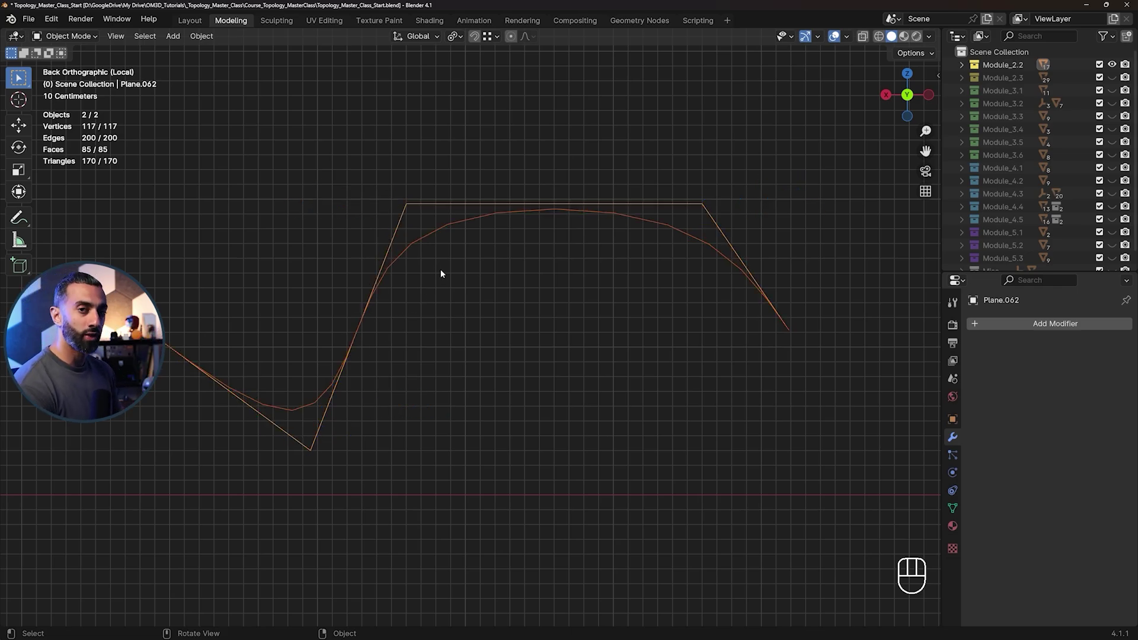
{"action": "left_click_drag", "start_coordinate": [464, 280], "coordinate": [555, 337]}
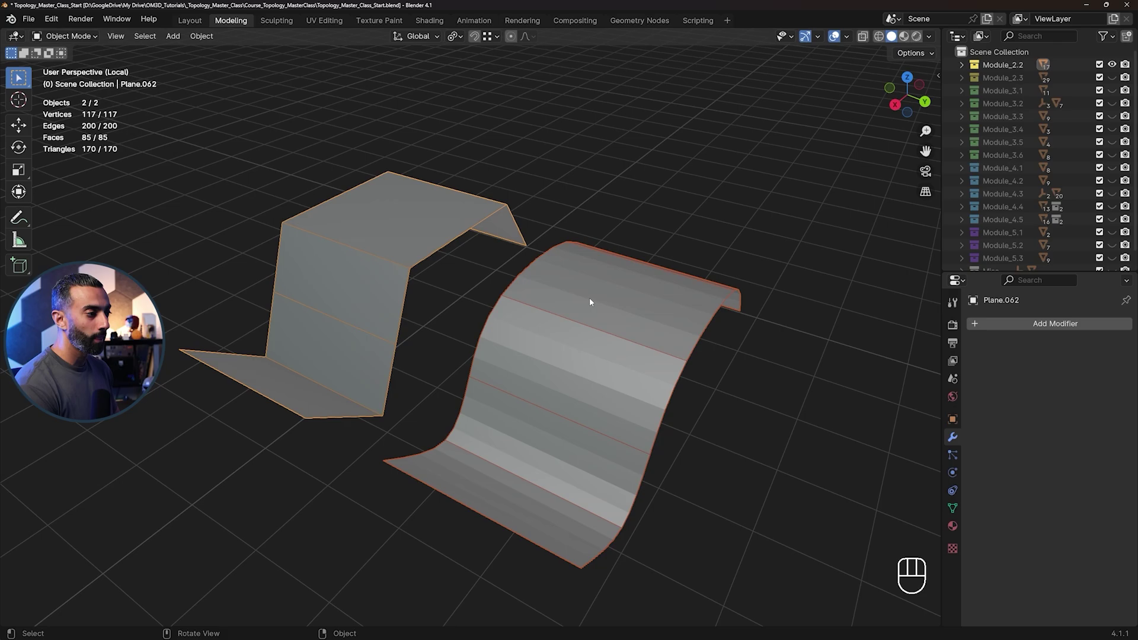
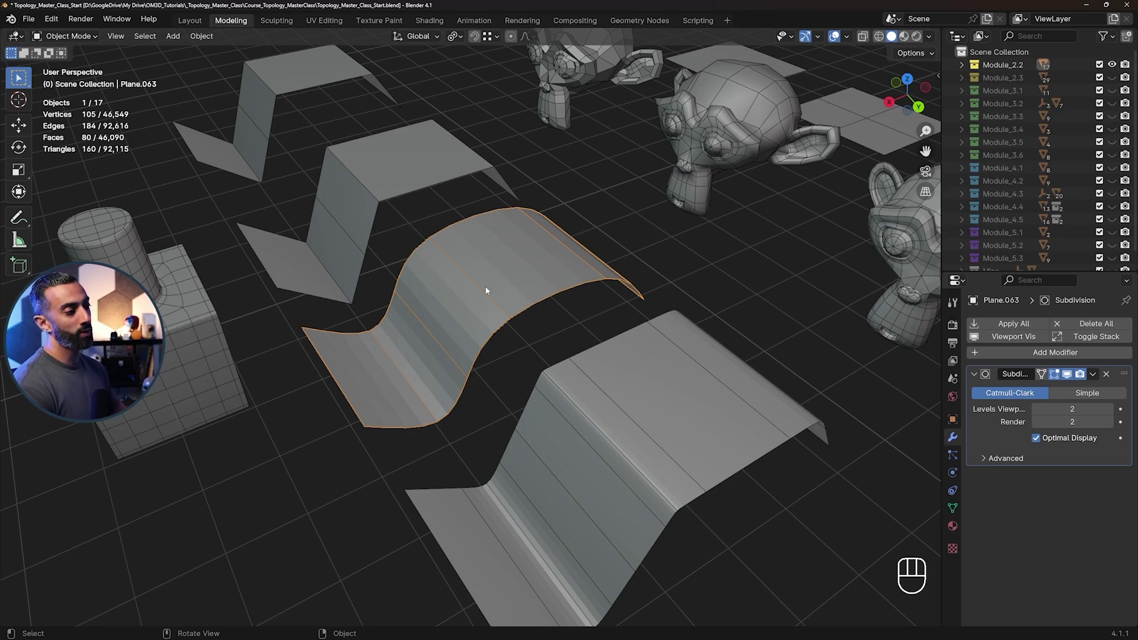
Insert an extra edge loop beside the upper bend of Plane.083 and nudge that edge slightly
{"action": "left_click_drag", "start_coordinate": [667, 437], "coordinate": [632, 376]}
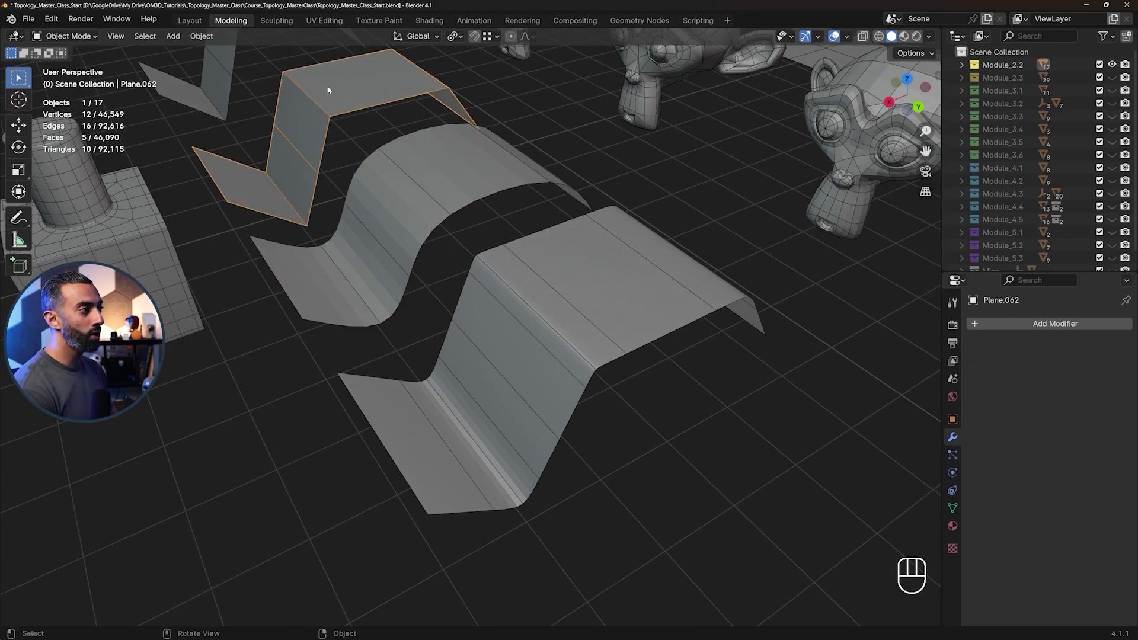
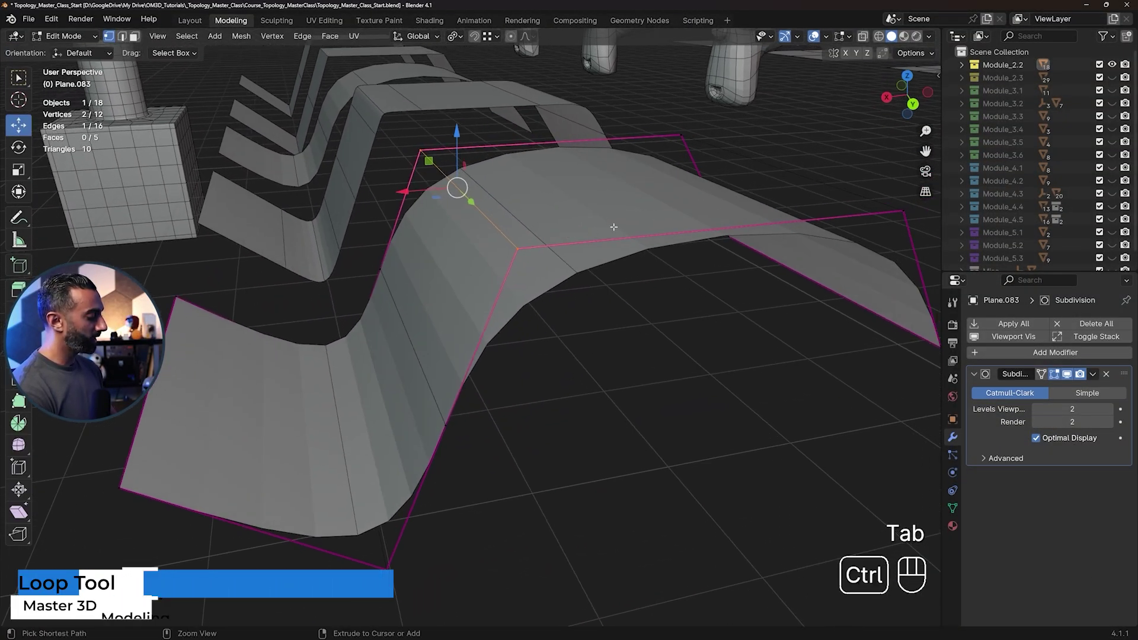
{"action": "key", "text": "ctrl+r"}
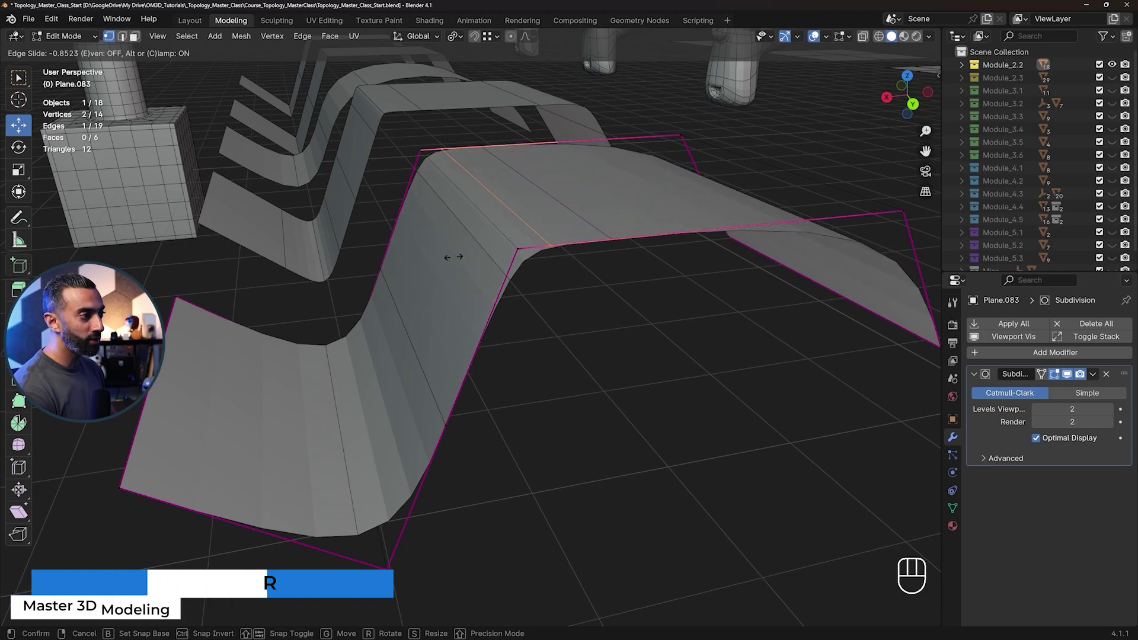
{"action": "key", "text": "ctrl+r"}
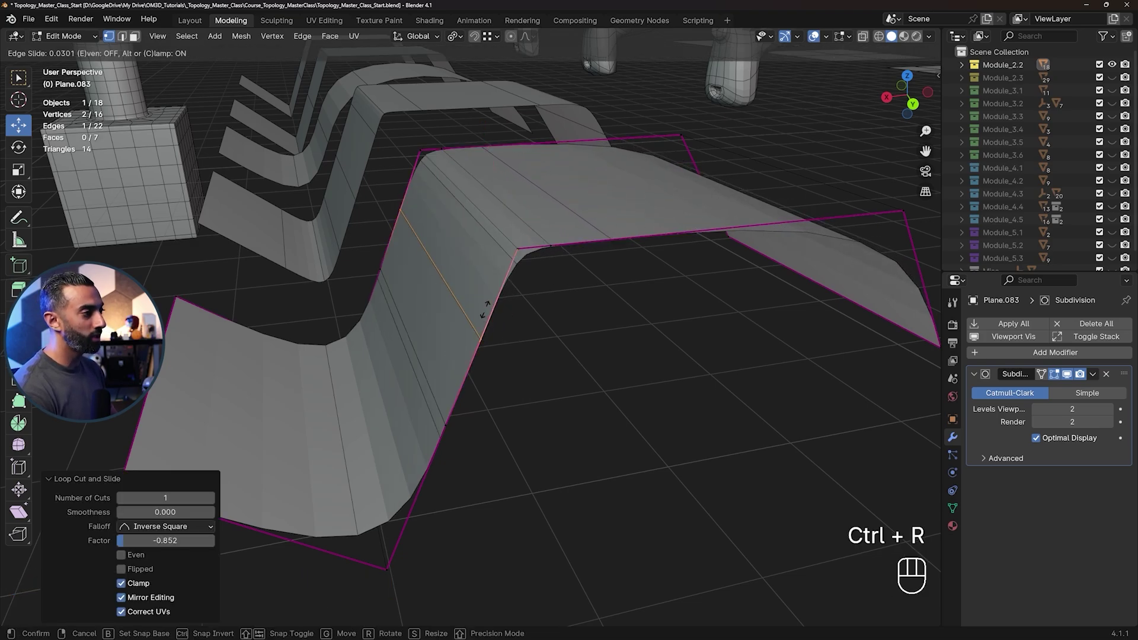
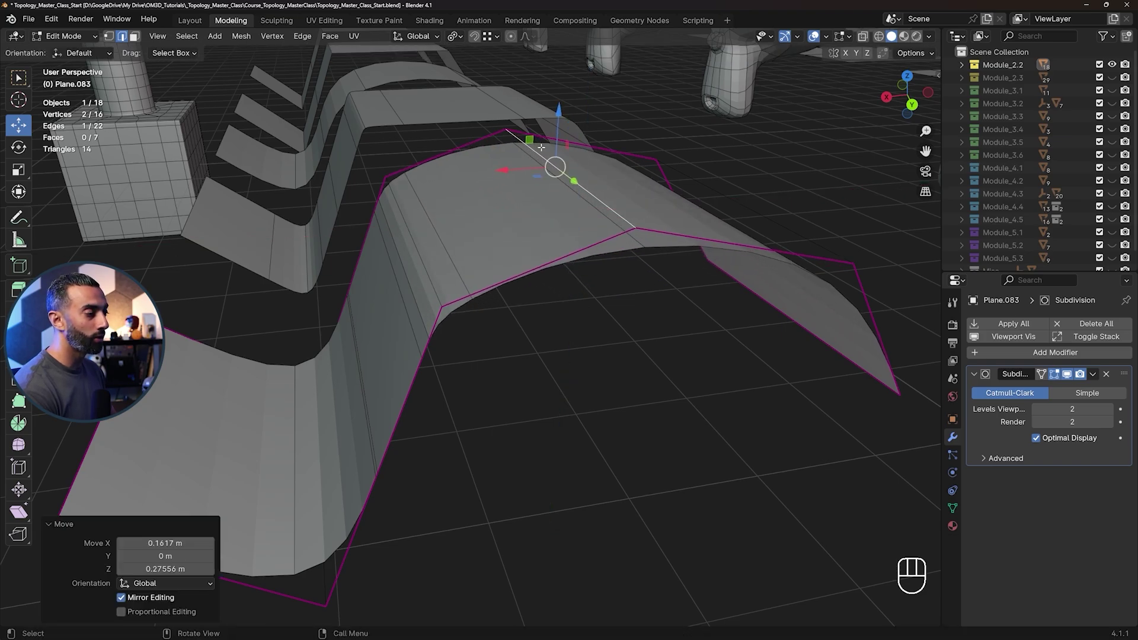
{"action": "key", "text": "ctrl+z"}
{"action": "key", "text": "Tab"}
{"action": "key", "text": "Tab"}
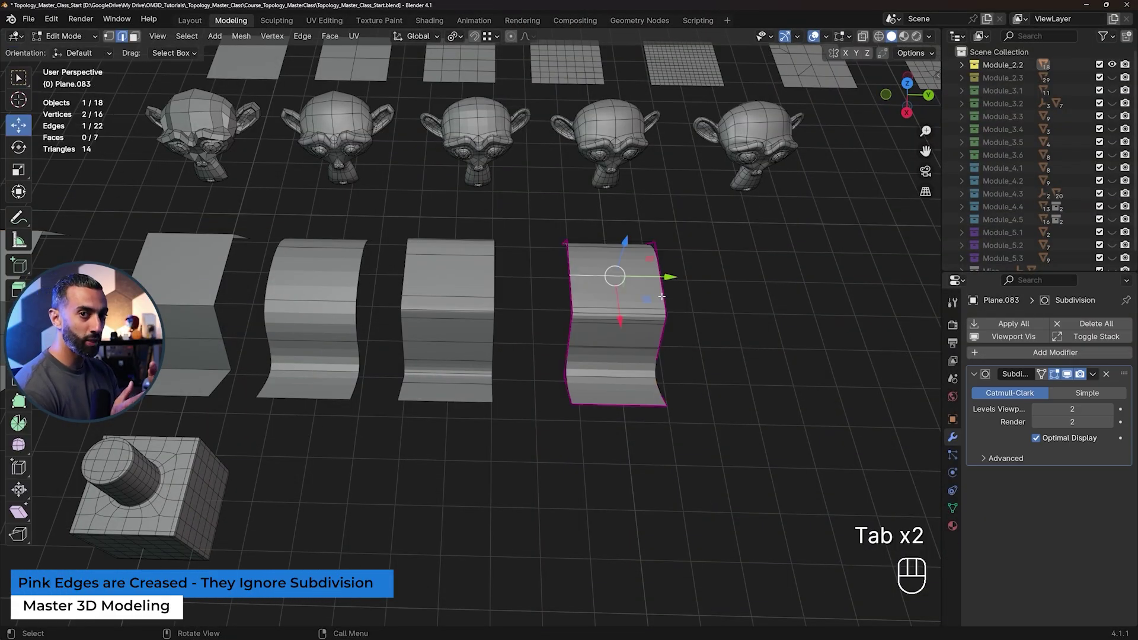
Show the Item sidebar to read Mean Crease 1.00 on the plane's edges, then leave Edit Mode
{"action": "key", "text": "n"}
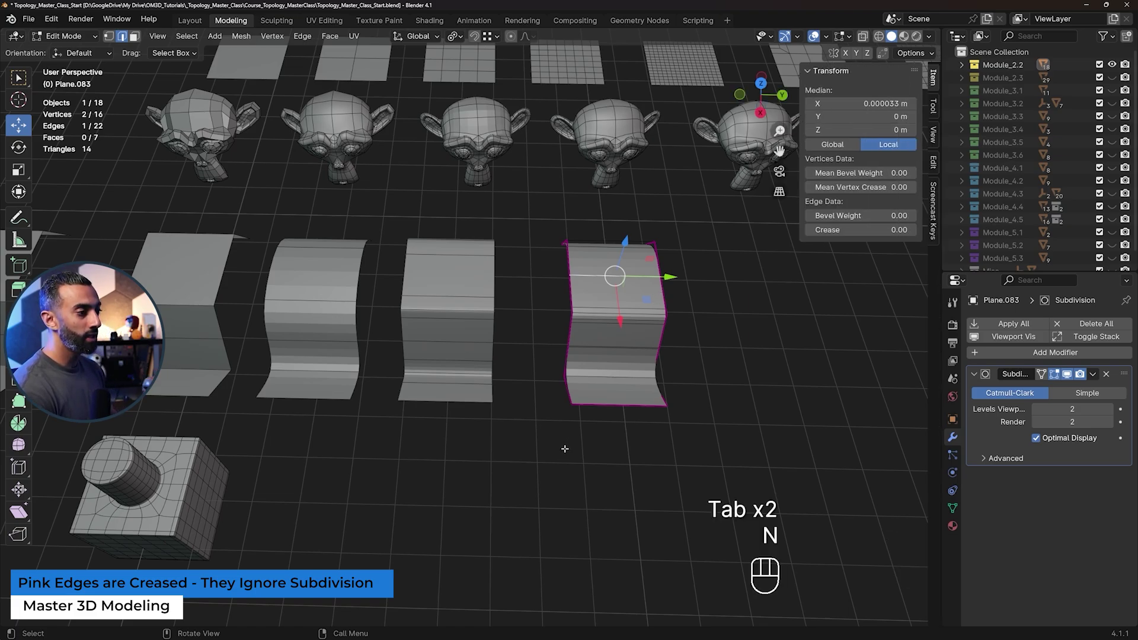
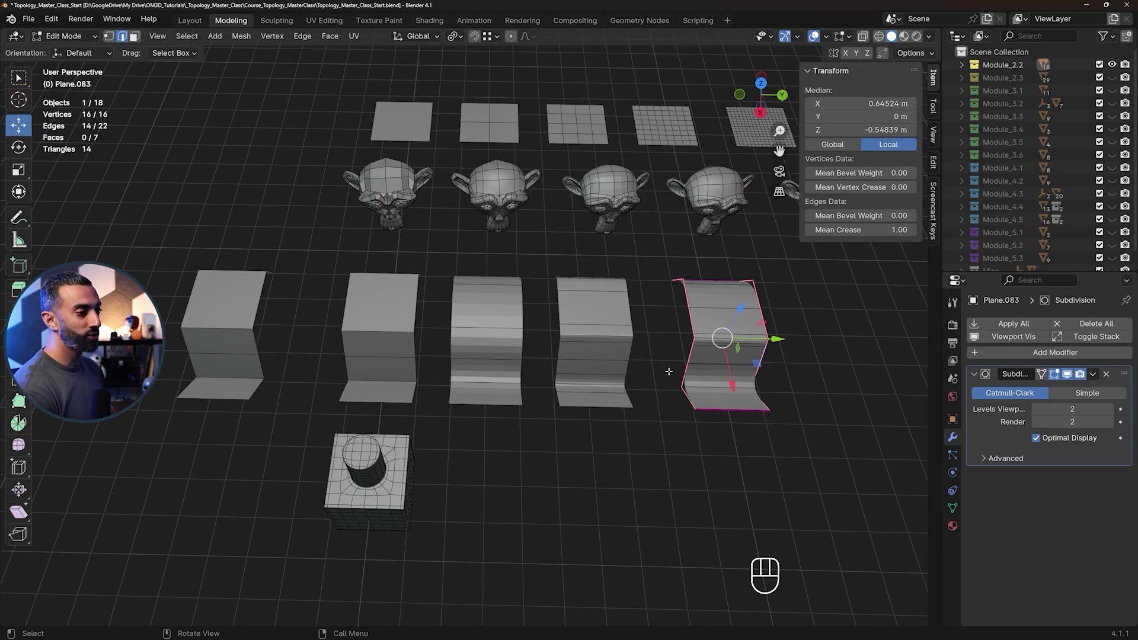
{"action": "key", "text": "Tab"}
{"action": "left_click_drag", "start_coordinate": [452, 327], "coordinate": [602, 311]}
{"action": "middle_click", "coordinate": [471, 309]}
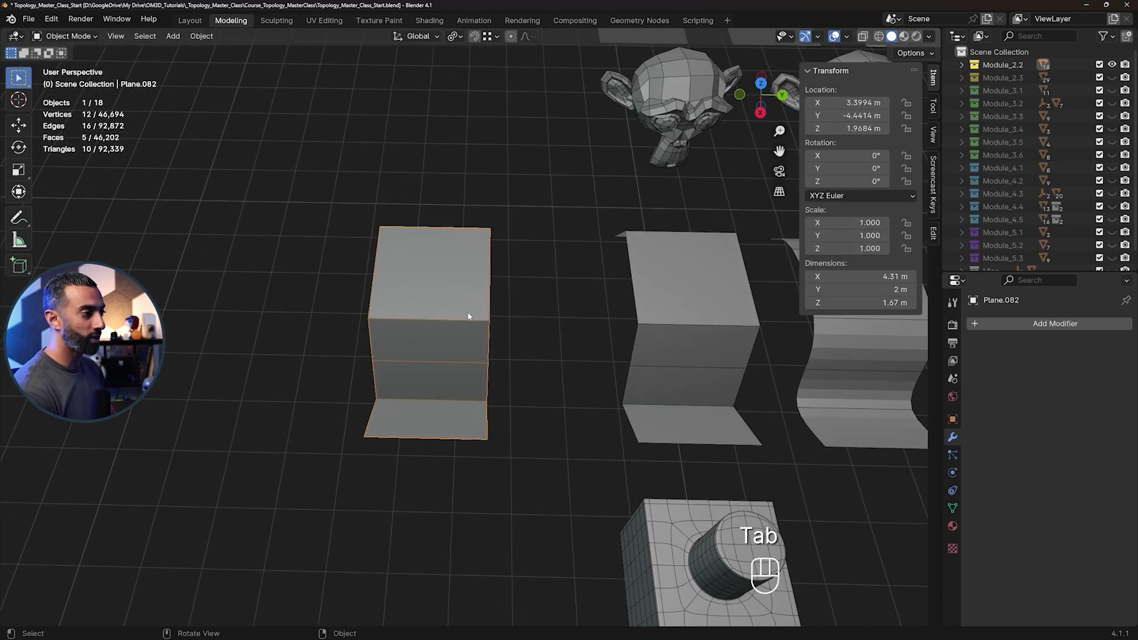
Orbit and zoom to bring the folded copy Plane.082 into an angled close view
{"action": "middle_click", "coordinate": [468, 344]}
{"action": "left_click_drag", "start_coordinate": [450, 393], "coordinate": [406, 342]}
{"action": "left_click_drag", "start_coordinate": [395, 281], "coordinate": [485, 349]}
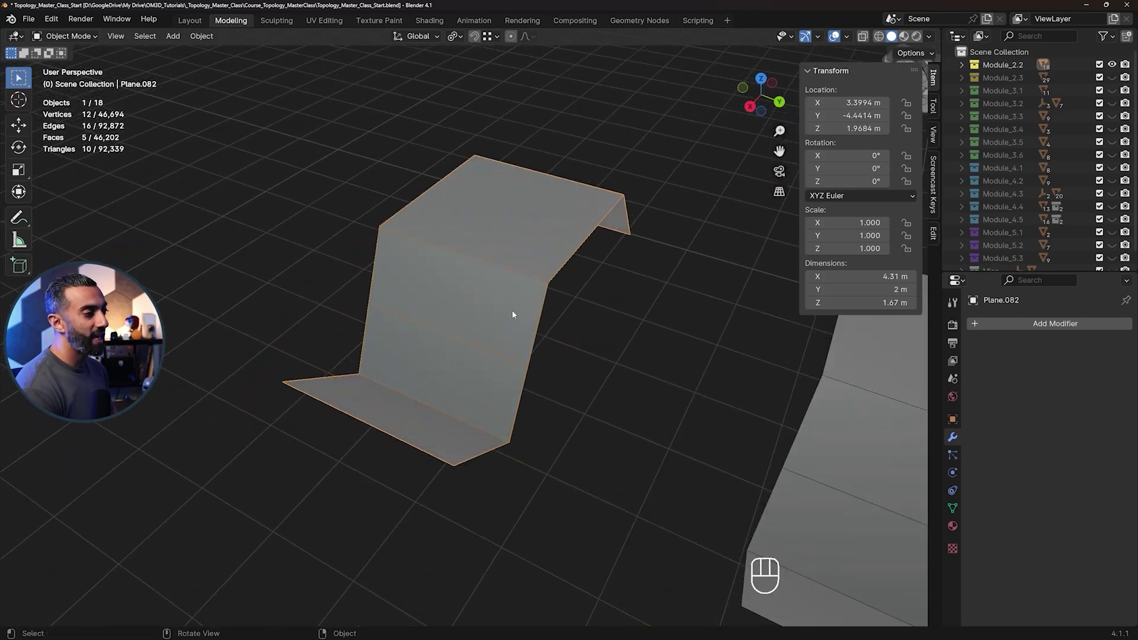
{"action": "middle_click", "coordinate": [497, 321]}
Give Plane.082 level-2 subdivision and add loop cuts near its upper bend and both sides
{"action": "middle_click", "coordinate": [482, 287]}
{"action": "key", "text": "ctrl+2"}
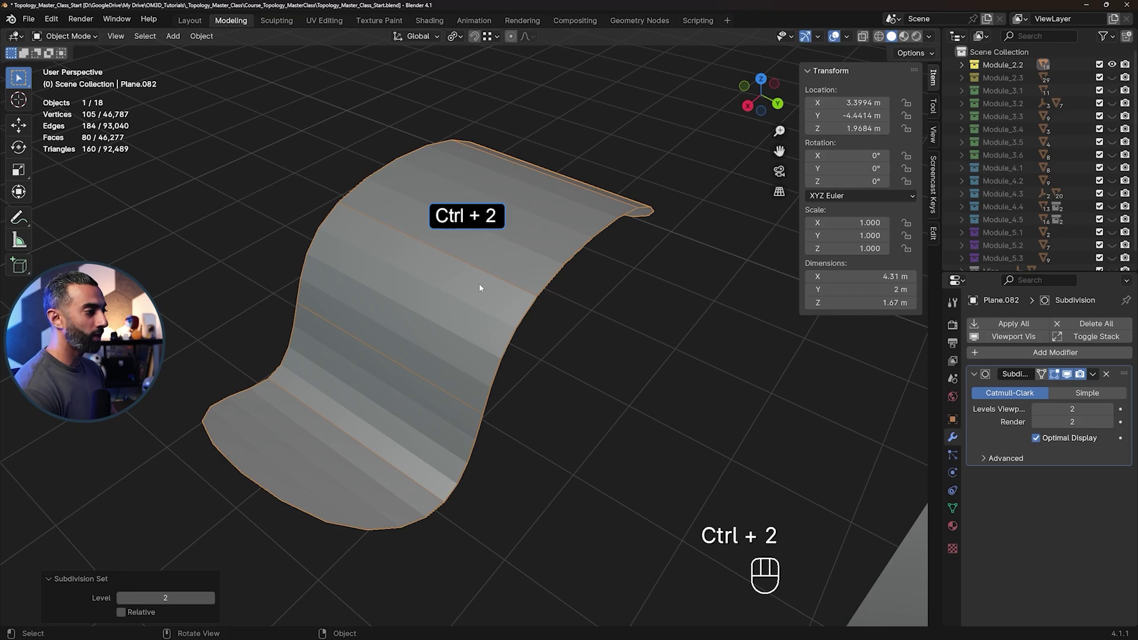
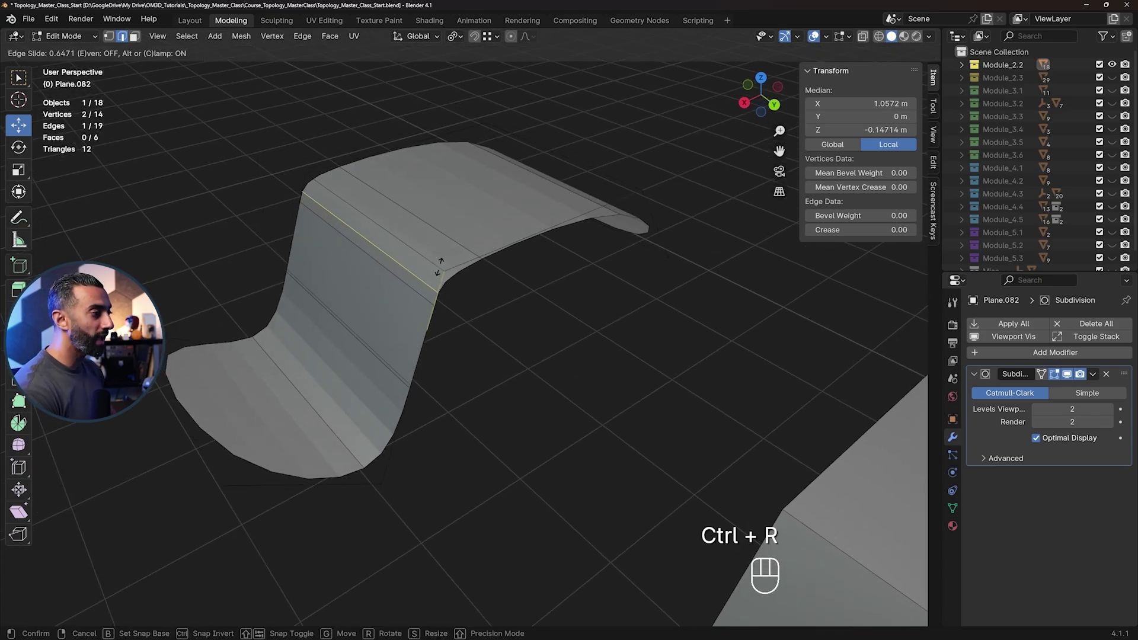
{"action": "key", "text": "ctrl+r"}
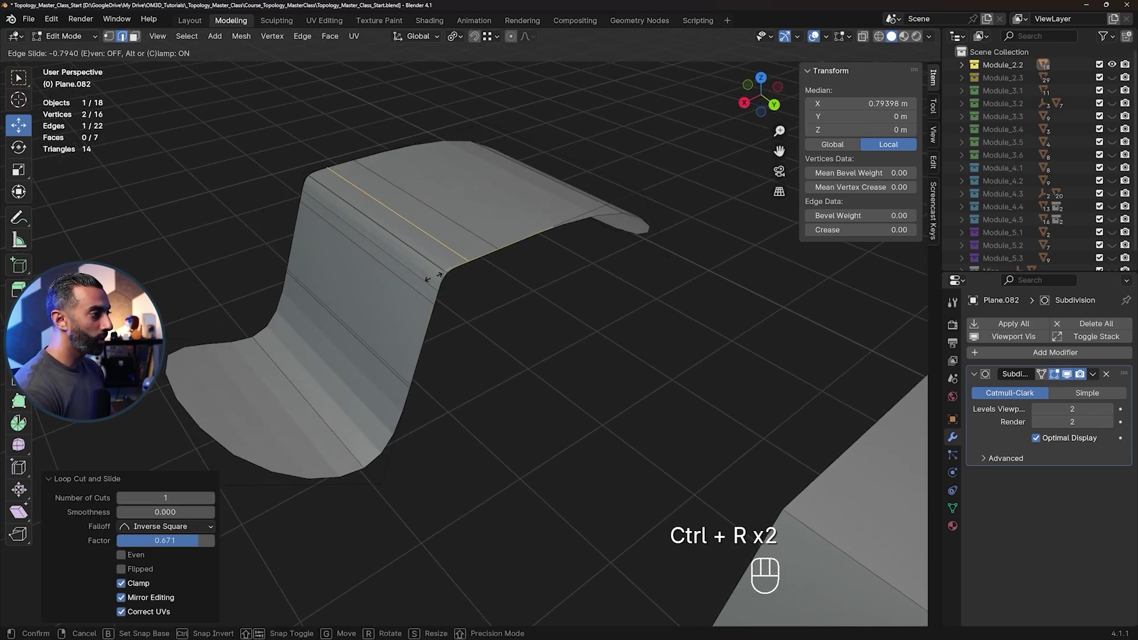
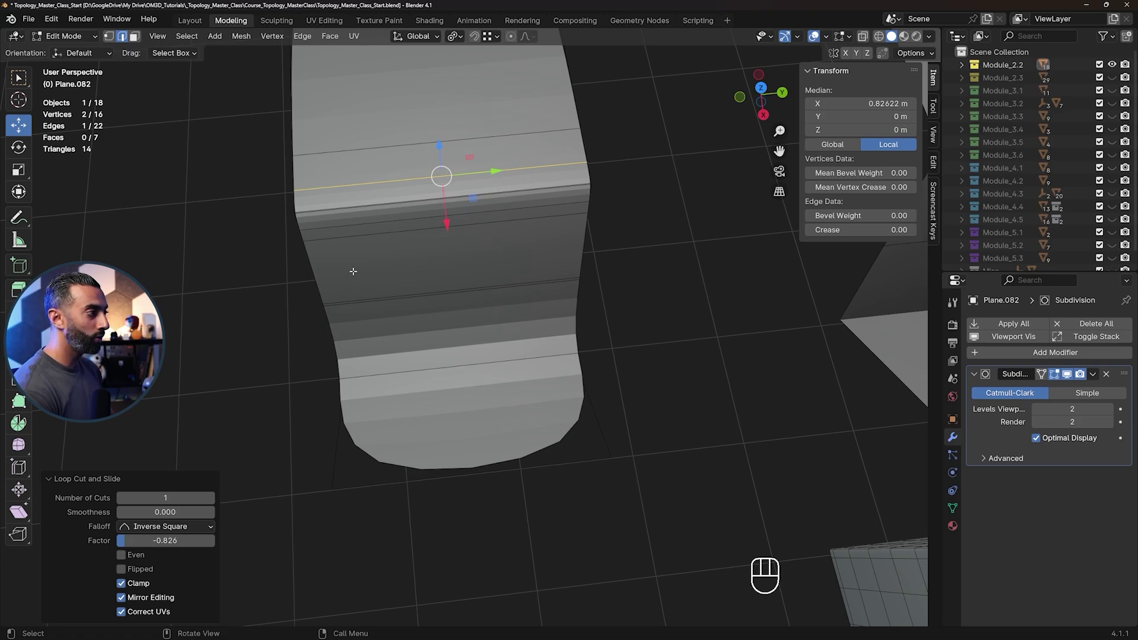
{"action": "key", "text": "ctrl+r"}
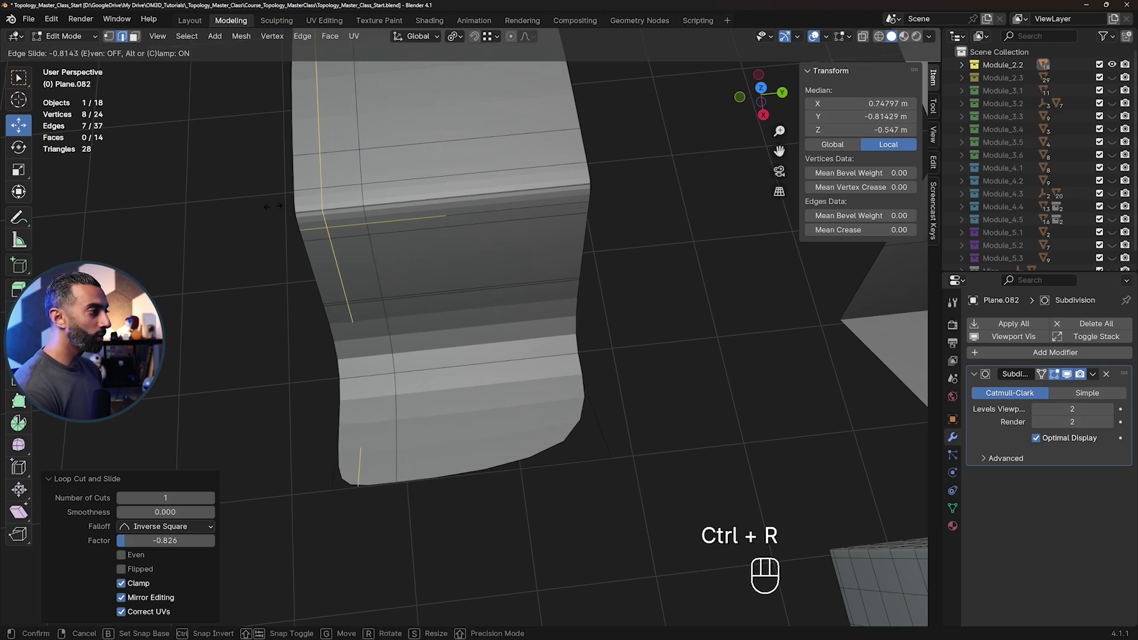
{"action": "key", "text": "ctrl+r"}
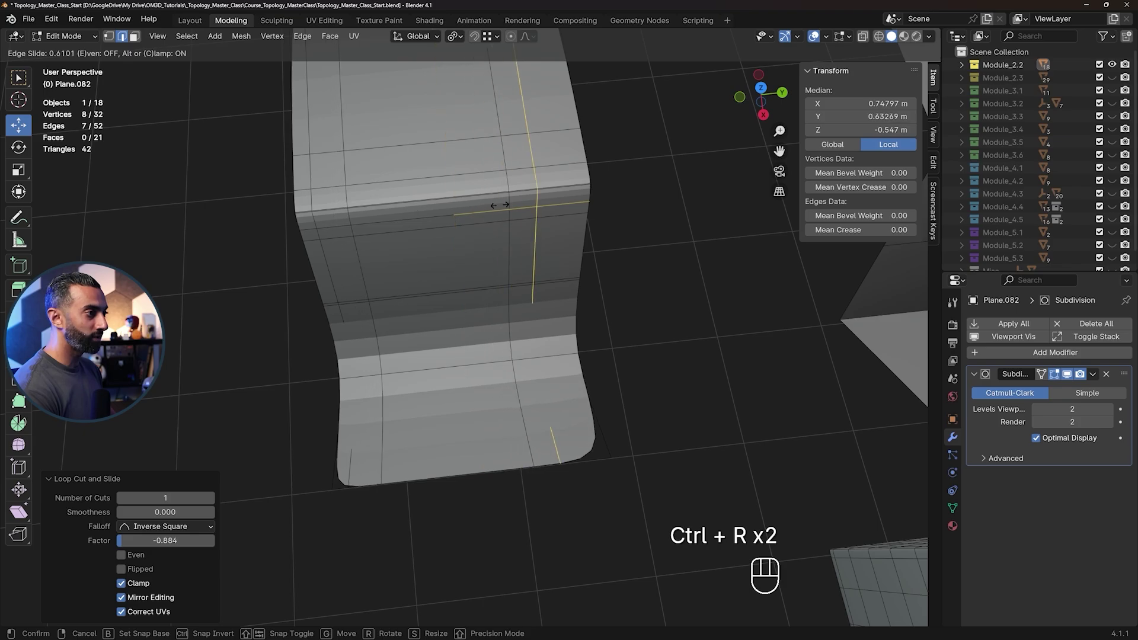
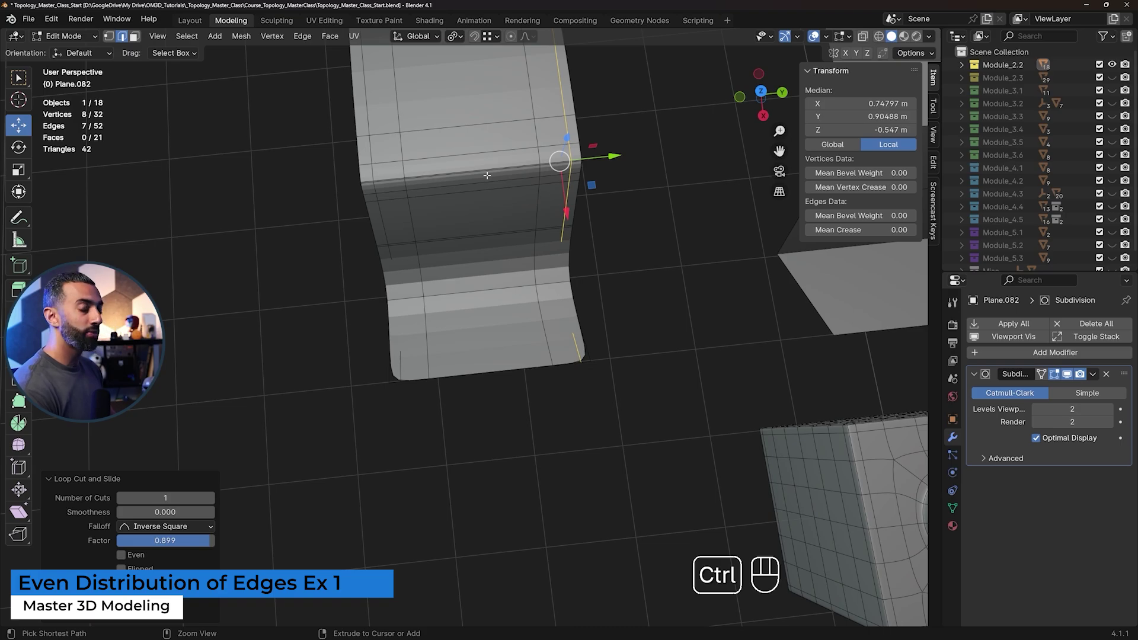
Add three more loop cuts across Plane.082, slid tight against its bends and outer edges
{"action": "key", "text": "ctrl+r"}
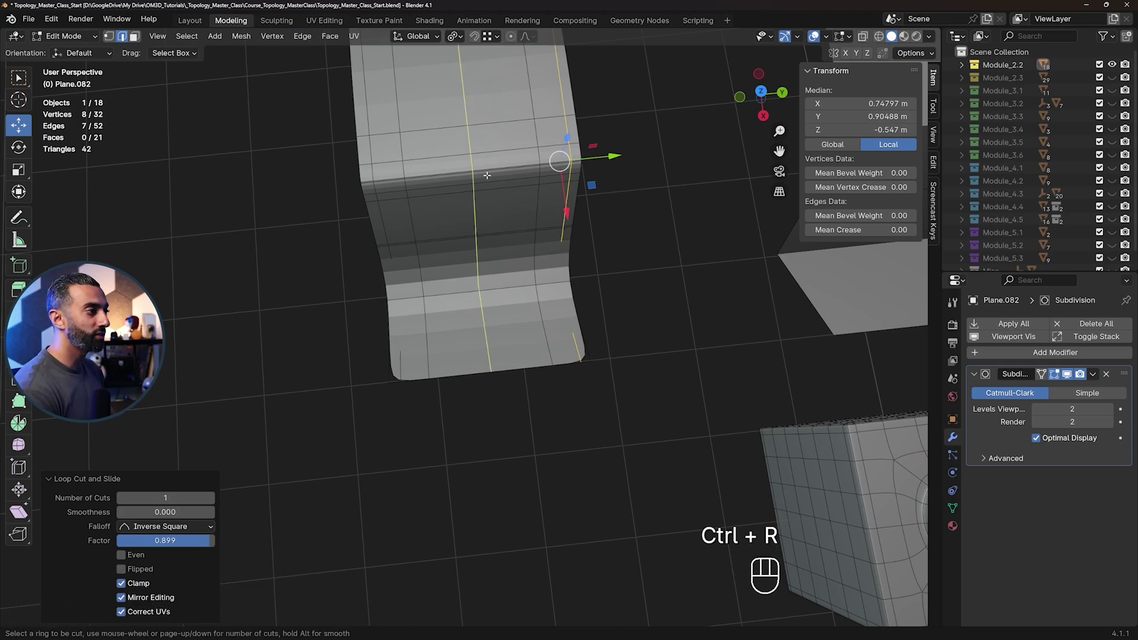
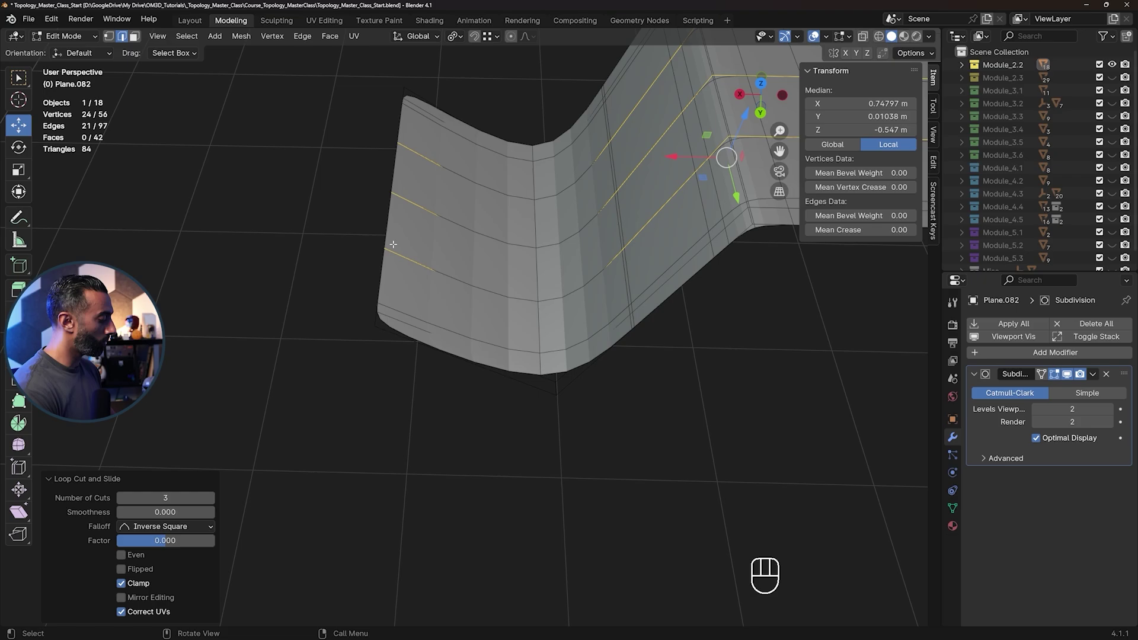
{"action": "key", "text": "ctrl+r"}
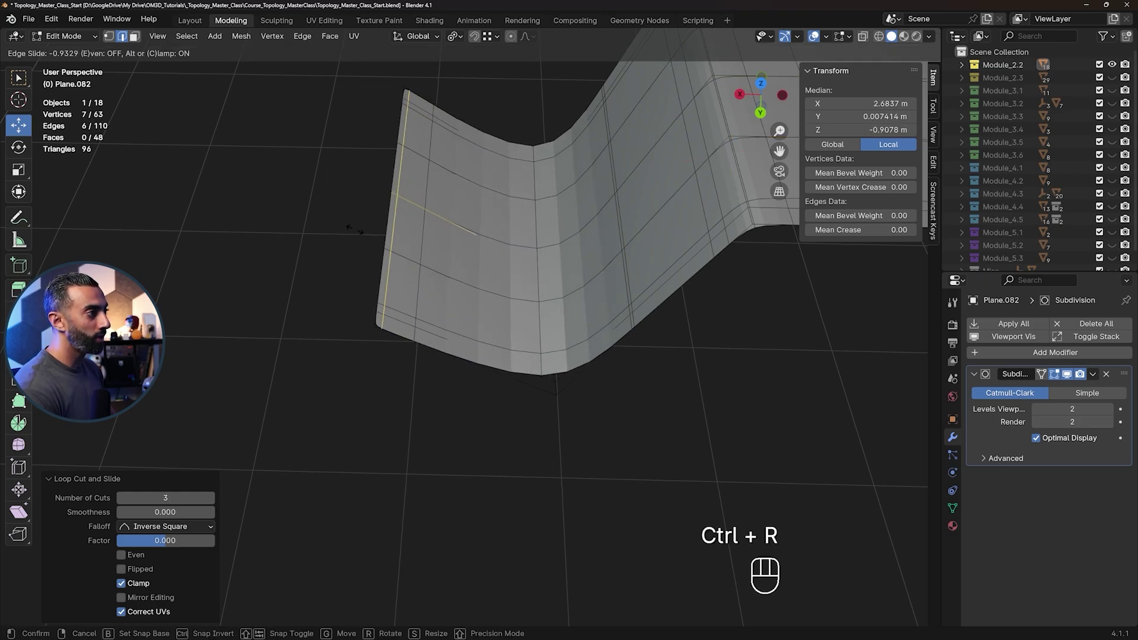
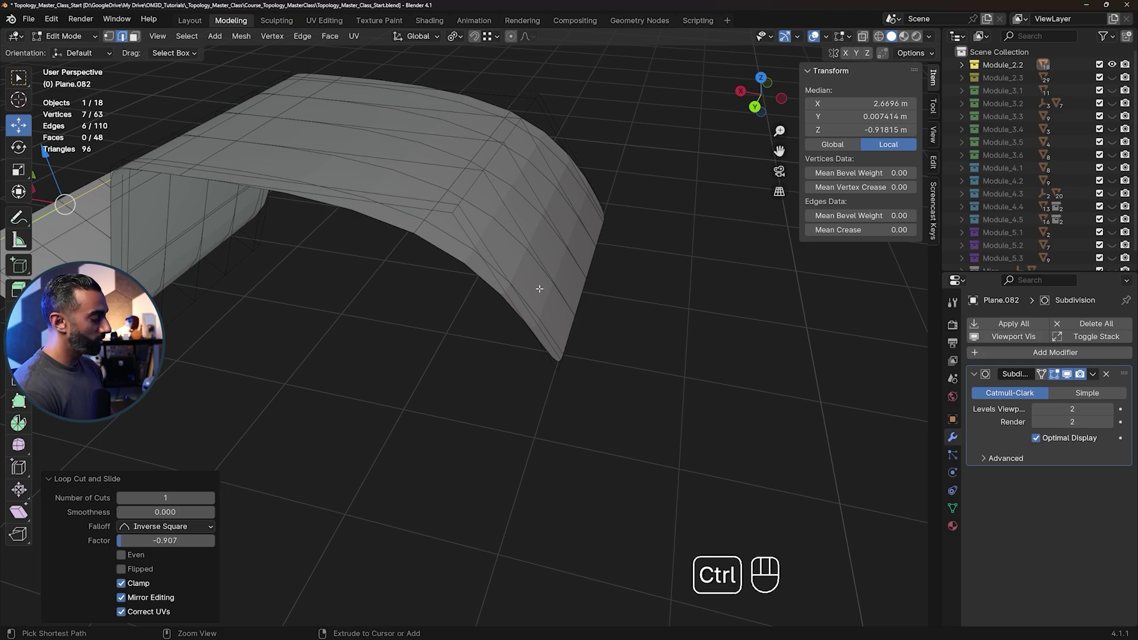
{"action": "key", "text": "ctrl+r"}
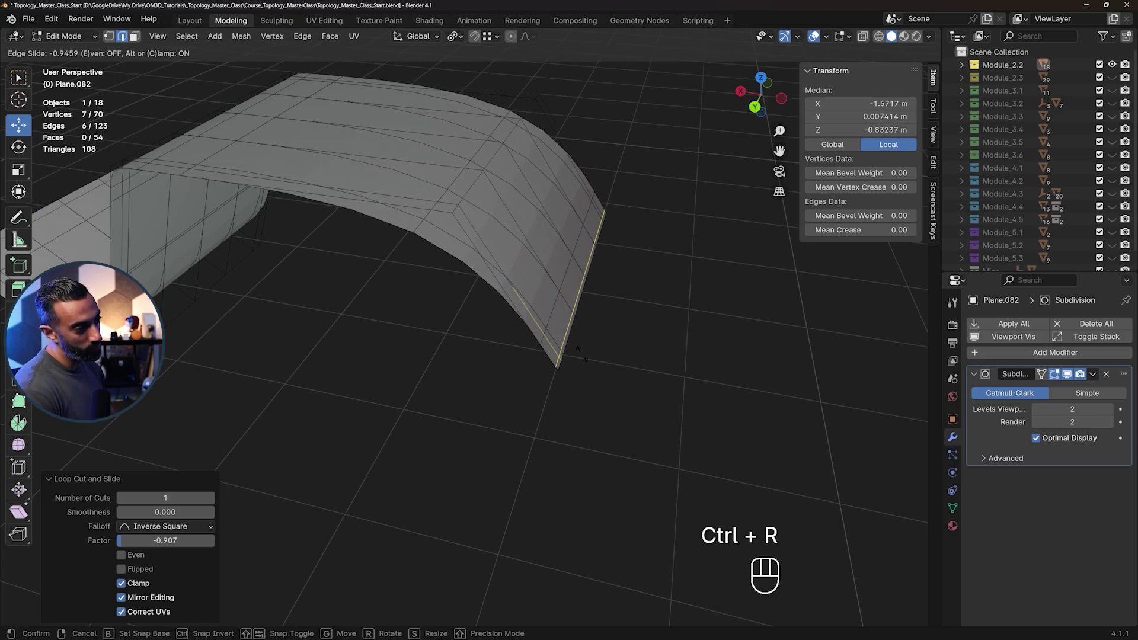
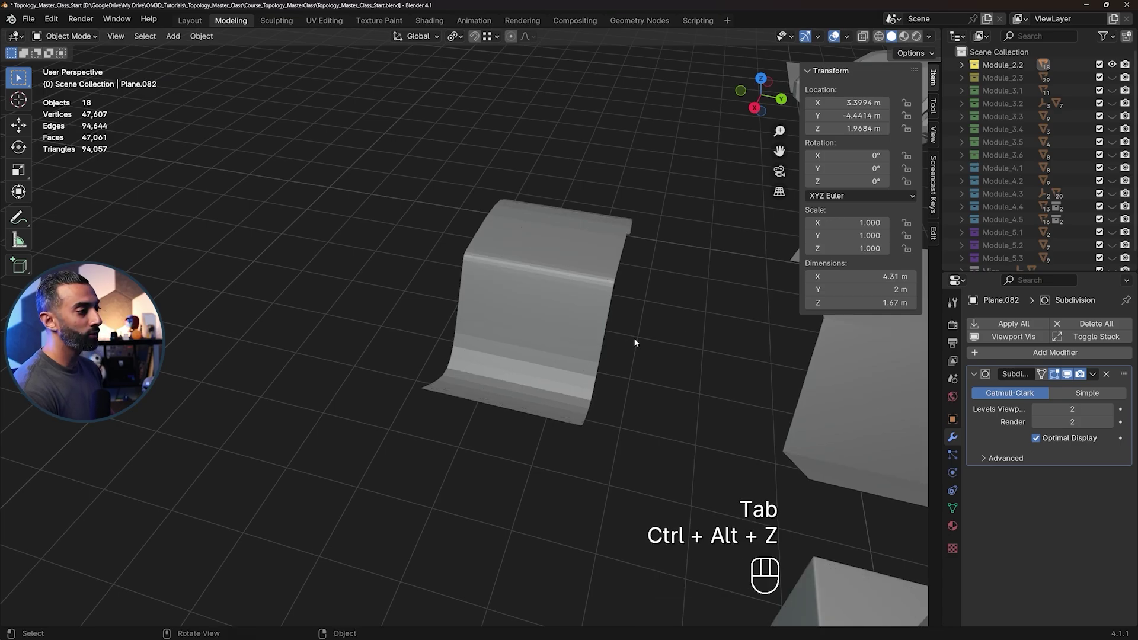
Select the S-shaped bent plane and give it Shade Smooth
{"action": "left_click_drag", "start_coordinate": [574, 314], "coordinate": [697, 302]}
{"action": "left_click_drag", "start_coordinate": [636, 269], "coordinate": [602, 328]}
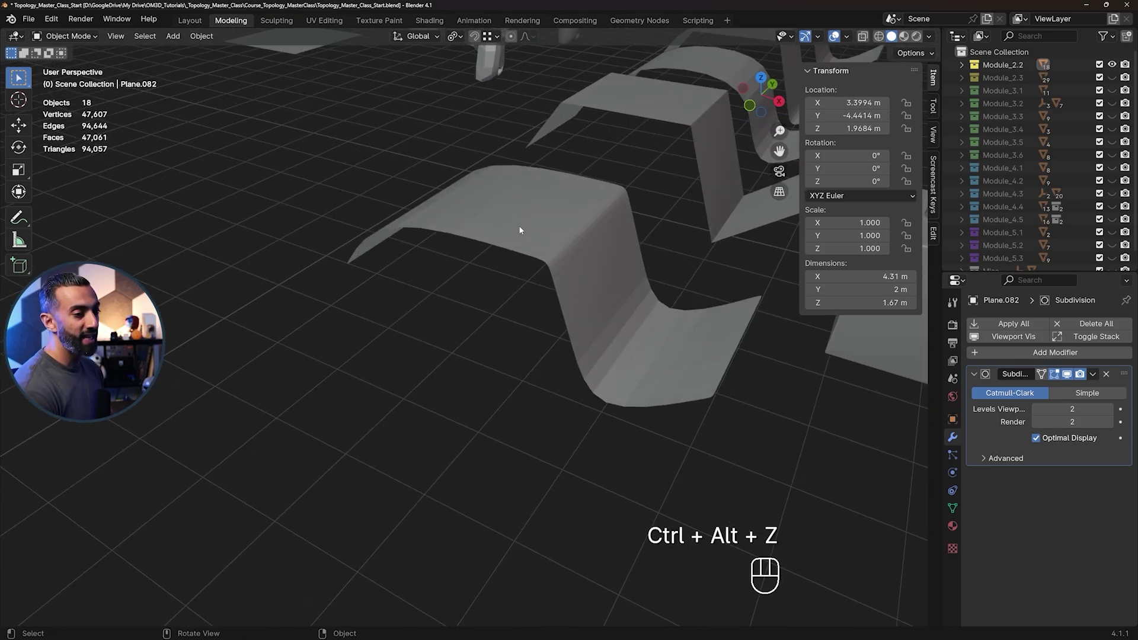
{"action": "left_click", "coordinate": [588, 233]}
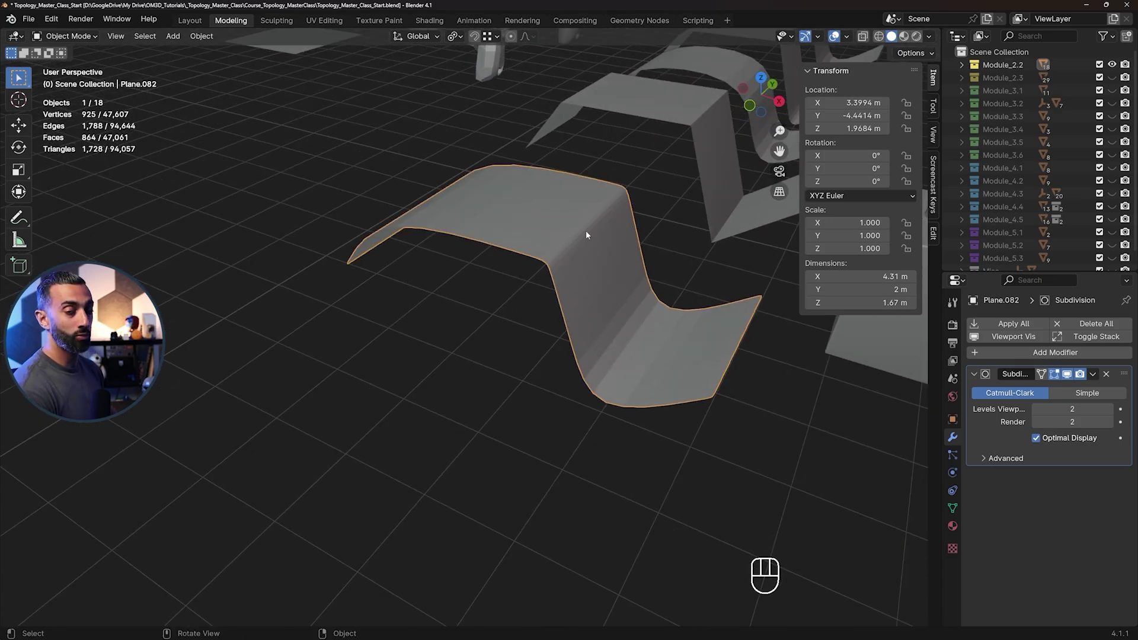
{"action": "left_click", "coordinate": [588, 234]}
Show the wireframe overlay on the smoothed plane and inspect its bends from several sides
{"action": "left_click_drag", "start_coordinate": [604, 375], "coordinate": [401, 365]}
{"action": "left_click_drag", "start_coordinate": [424, 367], "coordinate": [429, 380]}
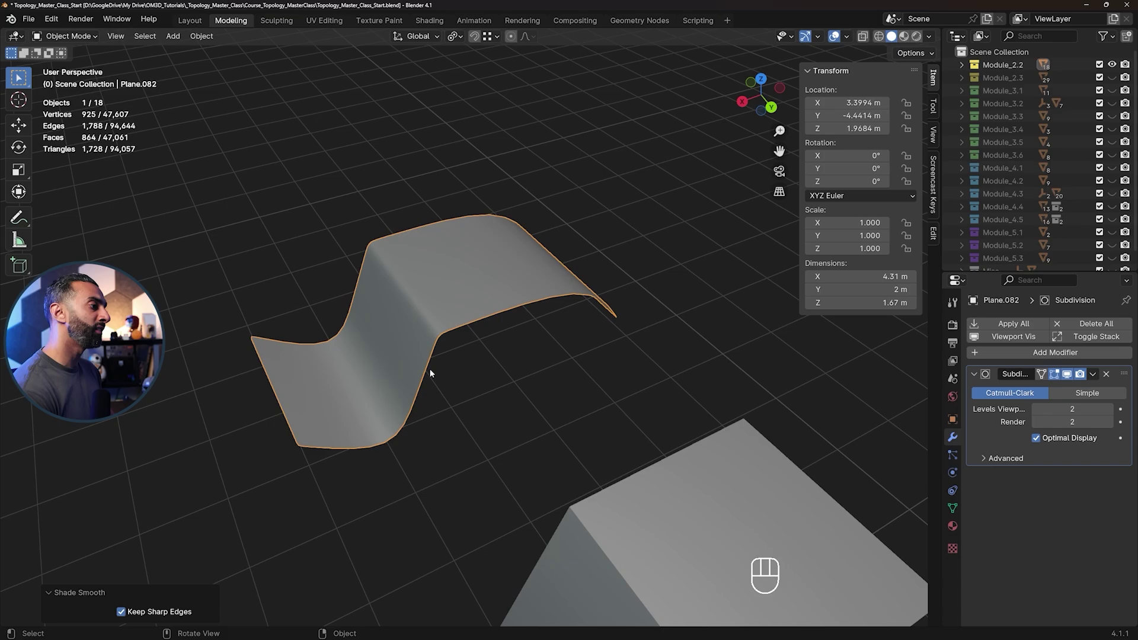
{"action": "left_click_drag", "start_coordinate": [435, 315], "coordinate": [468, 296]}
{"action": "key", "text": "ctrl+alt+z"}
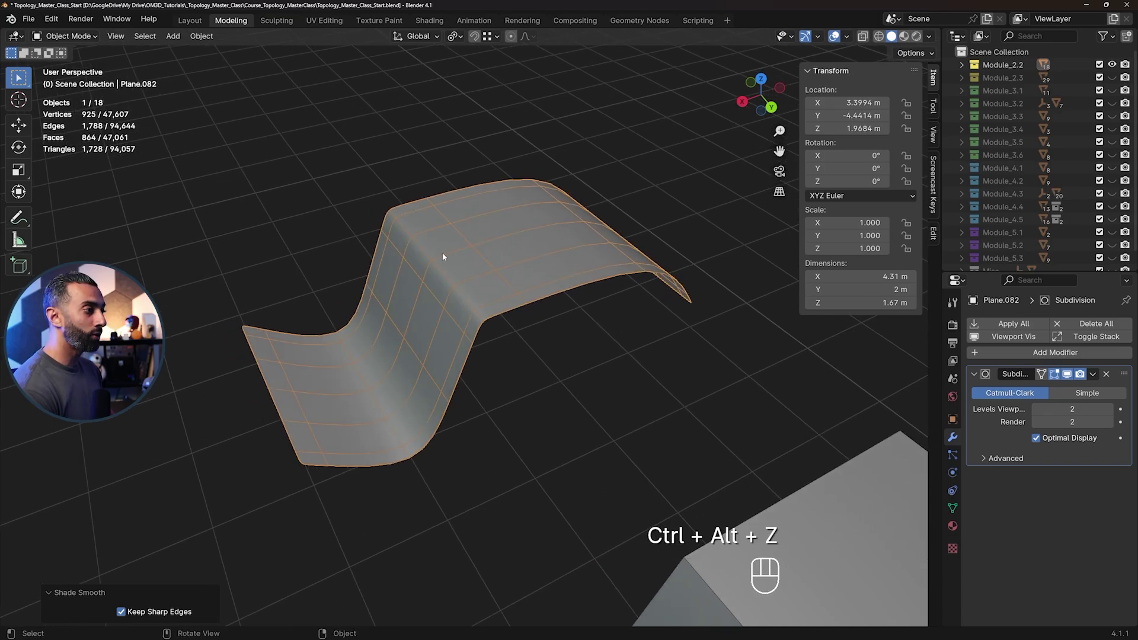
{"action": "left_click_drag", "start_coordinate": [466, 292], "coordinate": [479, 281]}
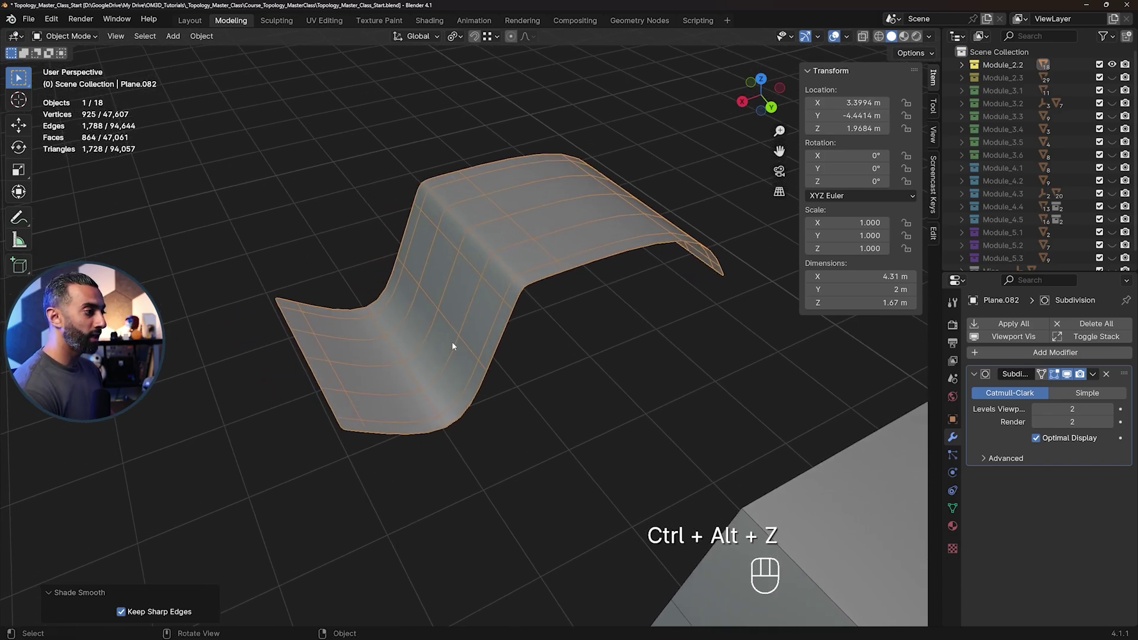
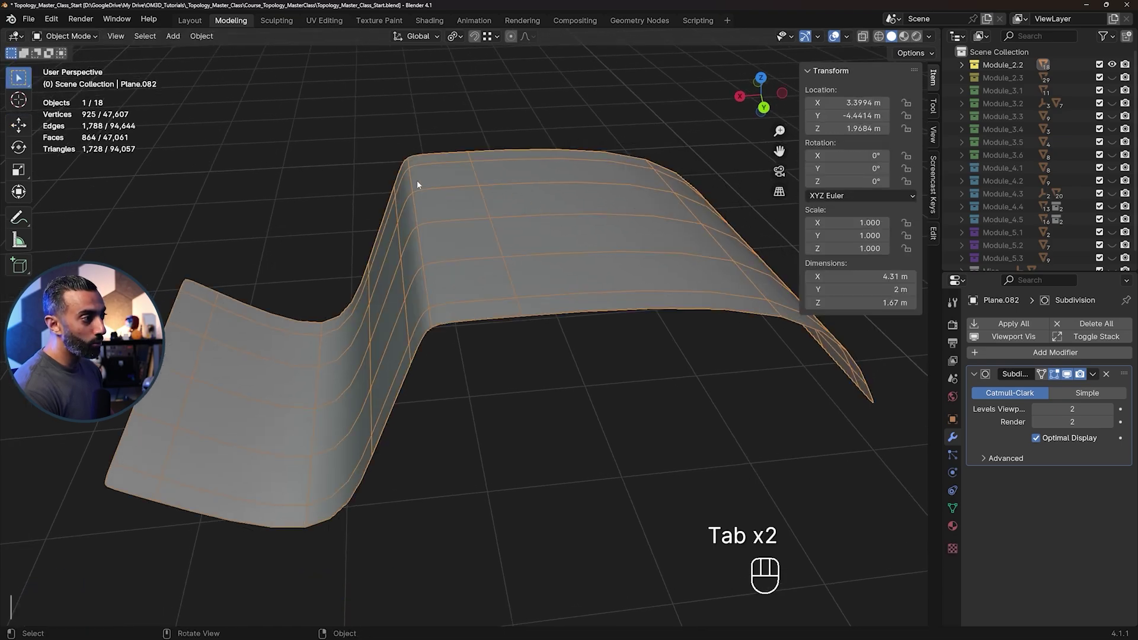
{"action": "left_click_drag", "start_coordinate": [474, 235], "coordinate": [491, 227]}
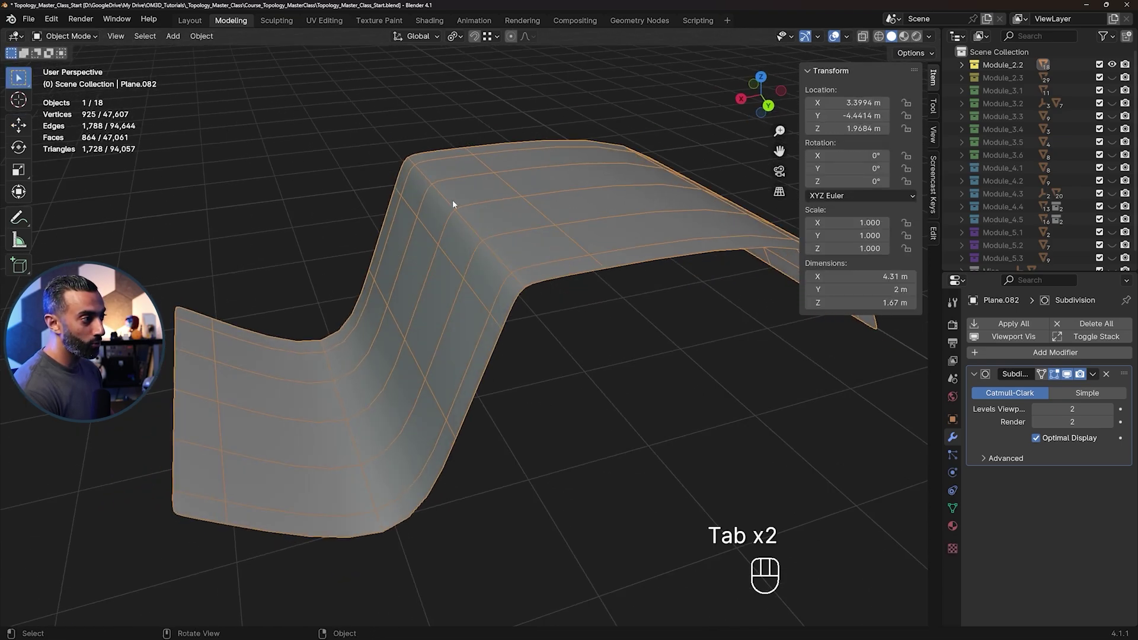
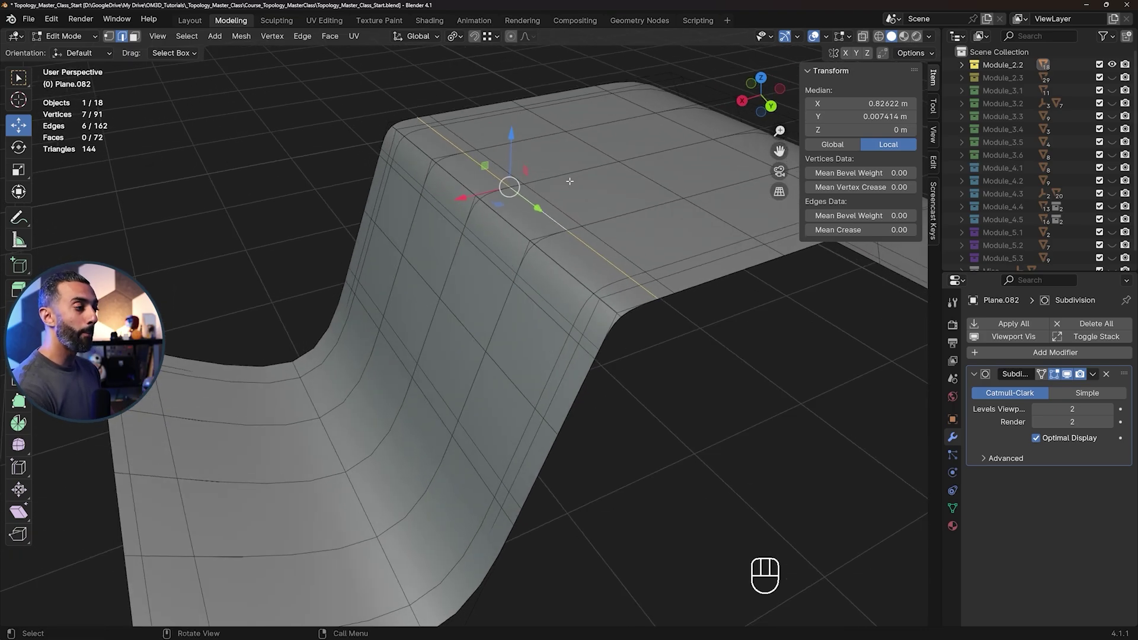
Add edge loops hugging the S-plane's top bend, then zoom out to the whole demo scene
{"action": "key", "text": "Tab"}
{"action": "key", "text": "ctrl+alt+z"}
{"action": "left_click_drag", "start_coordinate": [537, 380], "coordinate": [484, 373]}
{"action": "key", "text": "ctrl+alt+z"}
{"action": "left_click_drag", "start_coordinate": [470, 370], "coordinate": [530, 357]}
{"action": "left_click_drag", "start_coordinate": [493, 336], "coordinate": [514, 345]}
{"action": "middle_click", "coordinate": [582, 386]}
{"action": "middle_click", "coordinate": [453, 288]}
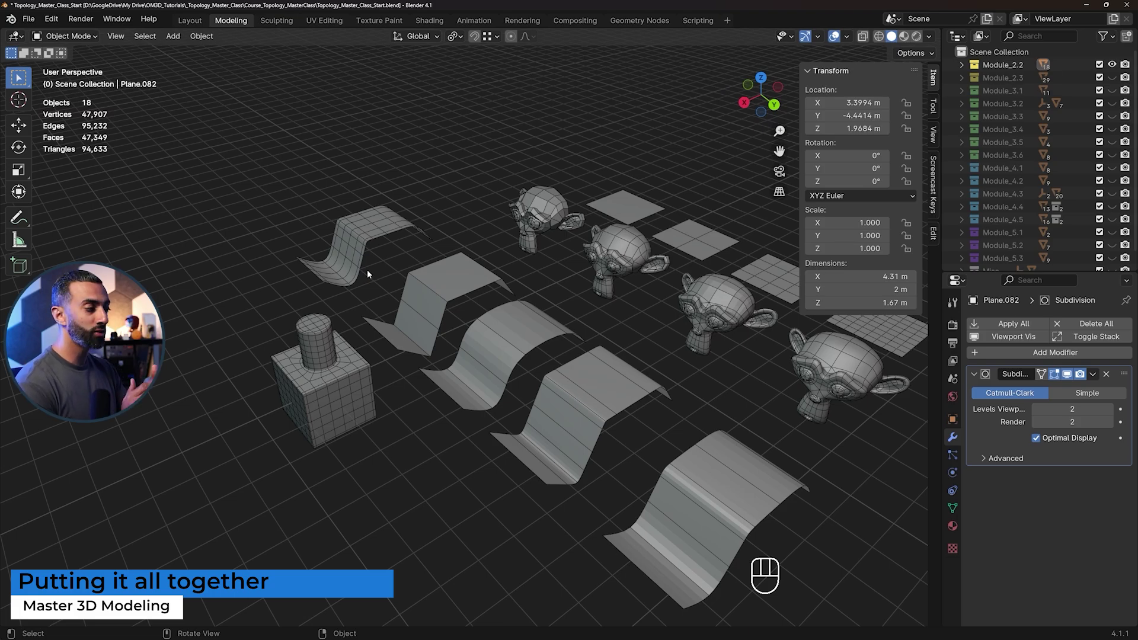
Orbit the view toward the subdivided cube-with-cylinder model
{"action": "left_click_drag", "start_coordinate": [350, 356], "coordinate": [403, 311]}
{"action": "left_click_drag", "start_coordinate": [415, 299], "coordinate": [441, 318]}
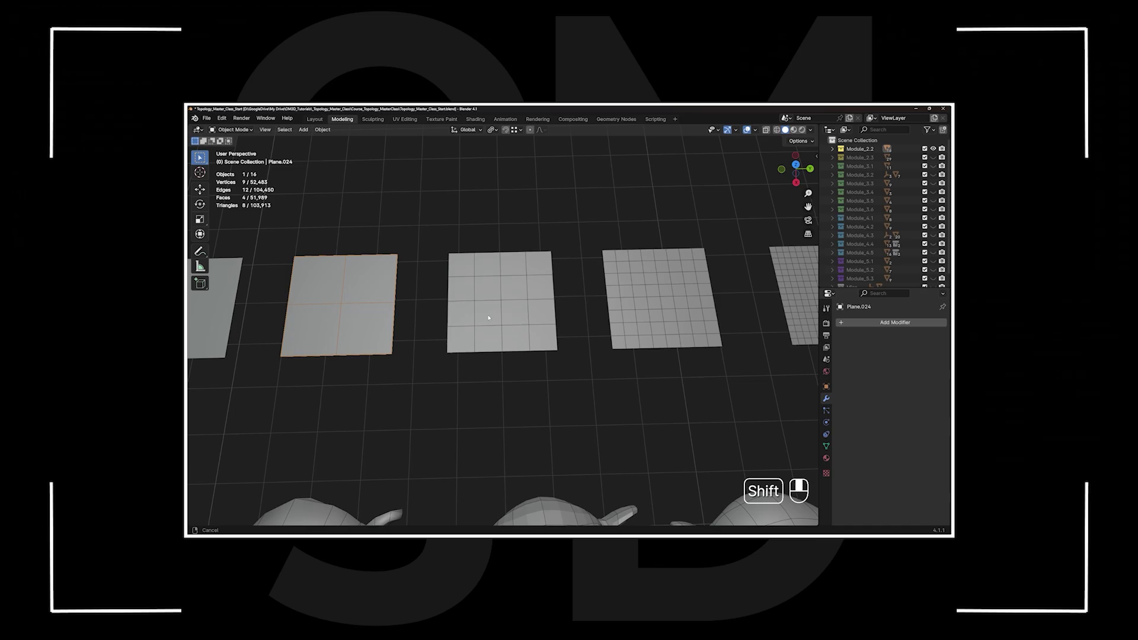
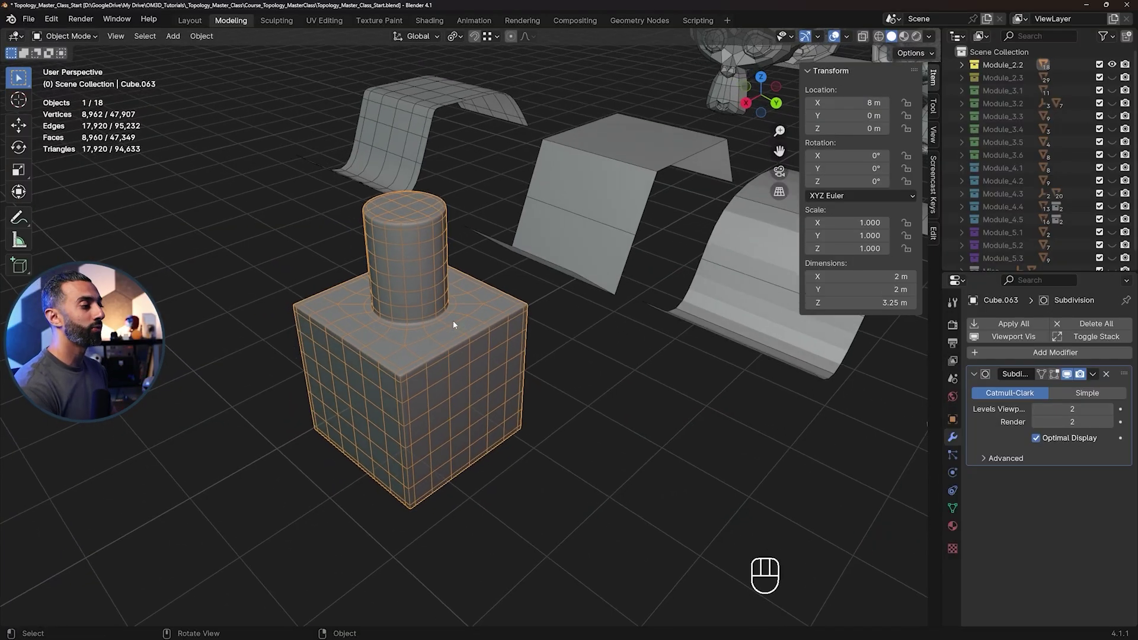
Frame the cube-with-cylinder model, inspect the join, and duplicate it in place as Cube.064
{"action": "middle_click", "coordinate": [399, 334]}
{"action": "key", "text": "KP_Decimal"}
{"action": "left_click_drag", "start_coordinate": [434, 329], "coordinate": [578, 308]}
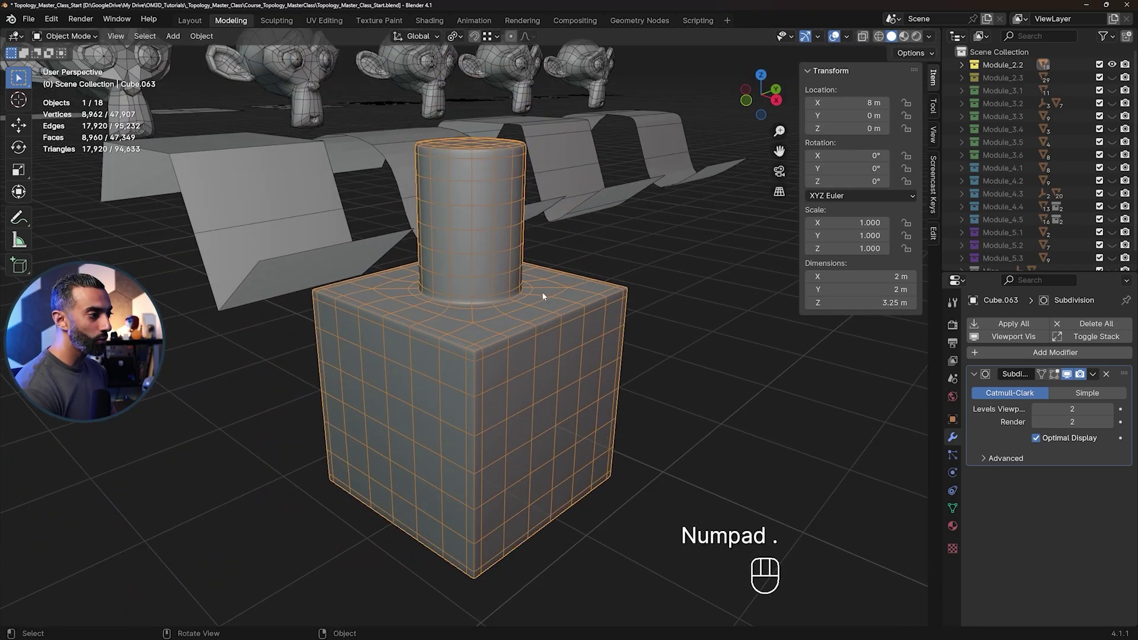
{"action": "left_click_drag", "start_coordinate": [478, 379], "coordinate": [428, 401]}
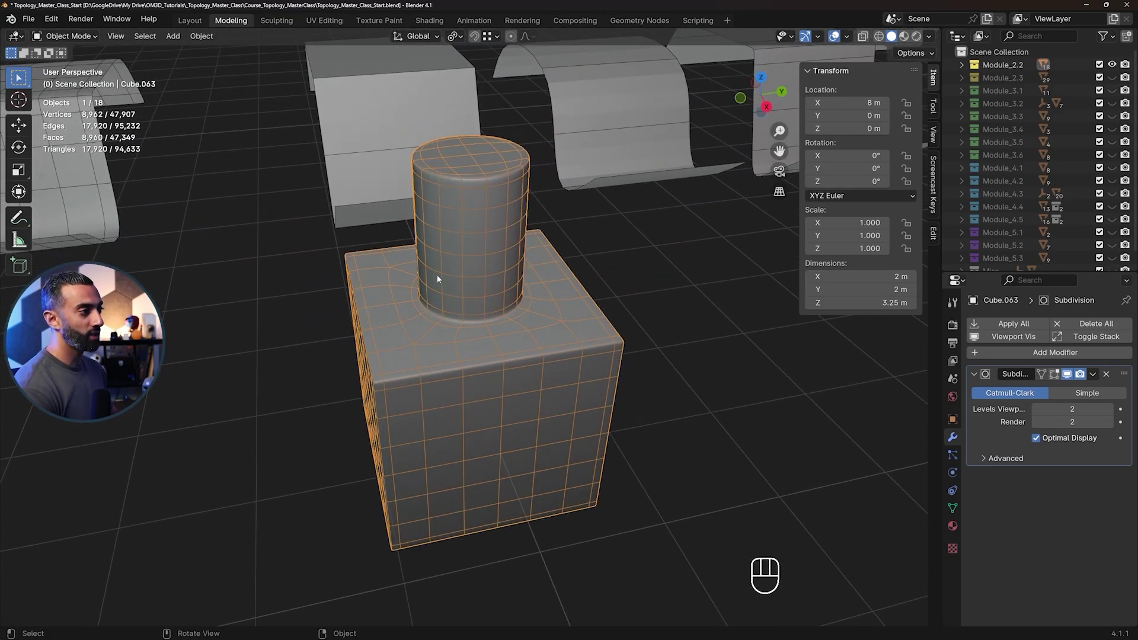
{"action": "left_click_drag", "start_coordinate": [465, 274], "coordinate": [457, 289]}
{"action": "key", "text": "shift+d"}
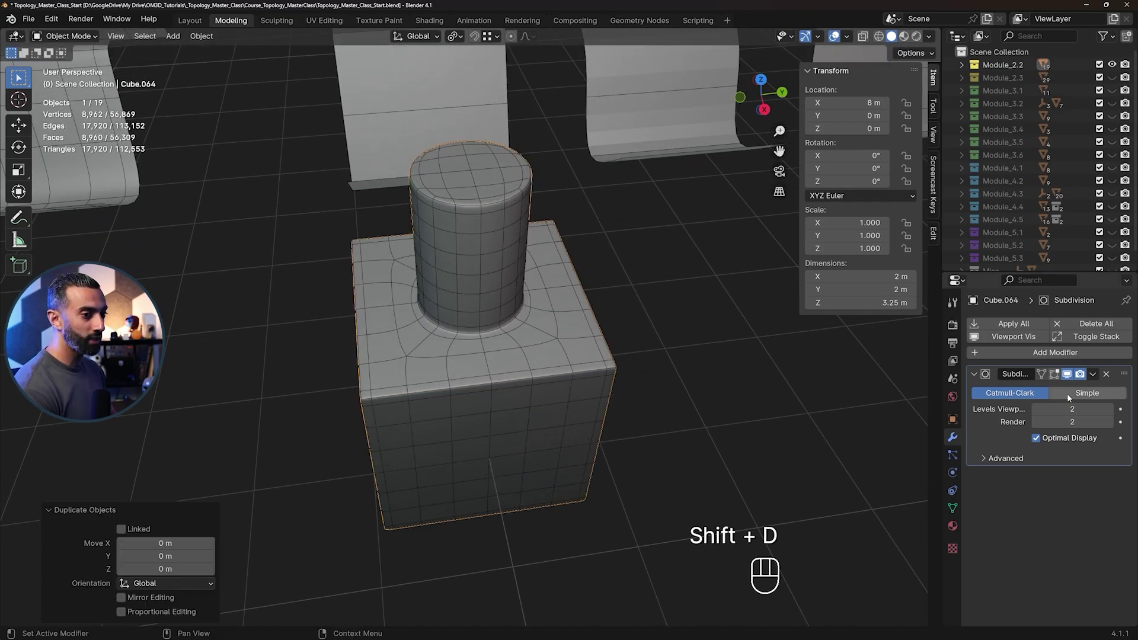
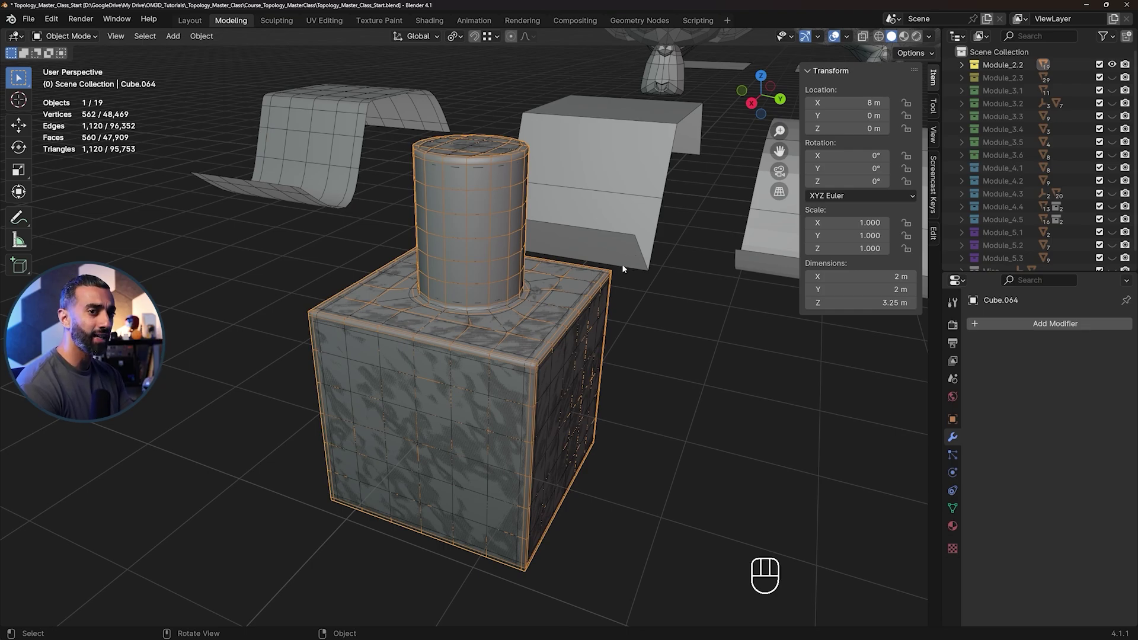
Orbit across the bent planes and select the cube-with-cylinder copy
{"action": "left_click_drag", "start_coordinate": [615, 278], "coordinate": [574, 287]}
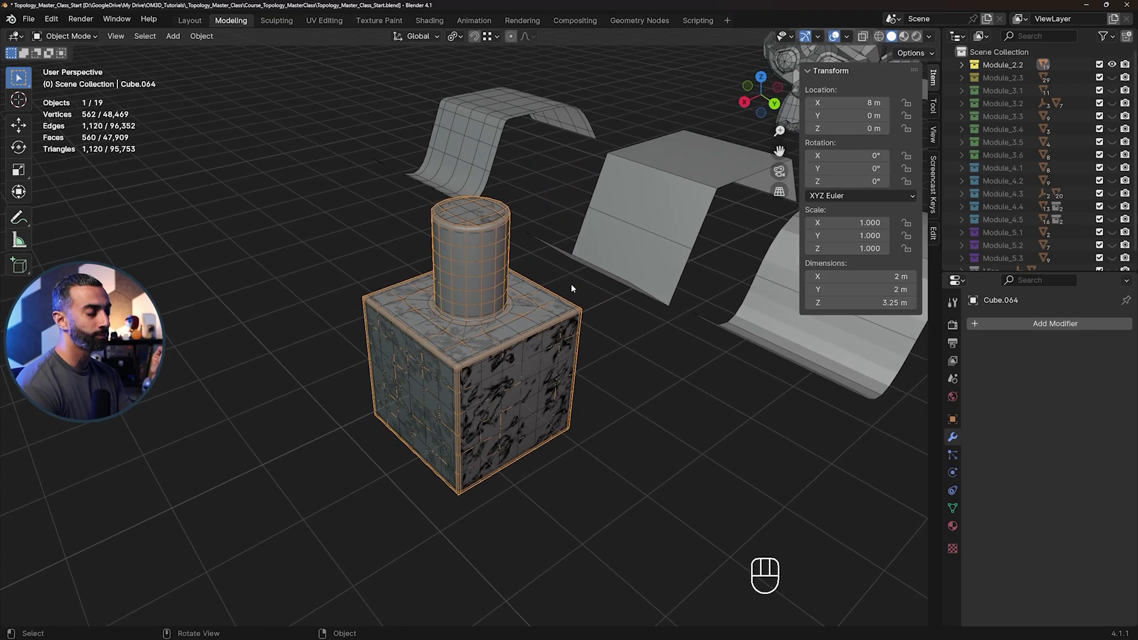
{"action": "left_click_drag", "start_coordinate": [578, 293], "coordinate": [538, 305]}
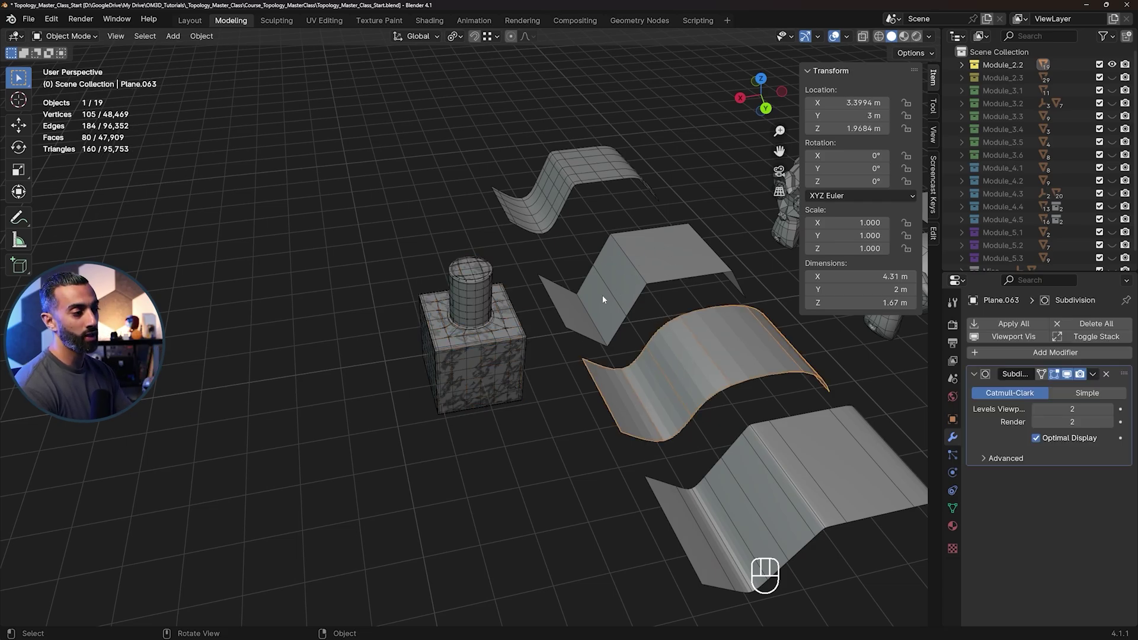
{"action": "left_click_drag", "start_coordinate": [444, 322], "coordinate": [487, 305]}
{"action": "left_click", "coordinate": [469, 278]}
Turn toward the Suzanne heads and frame the two selected heads for comparison
{"action": "left_click_drag", "start_coordinate": [483, 342], "coordinate": [543, 333]}
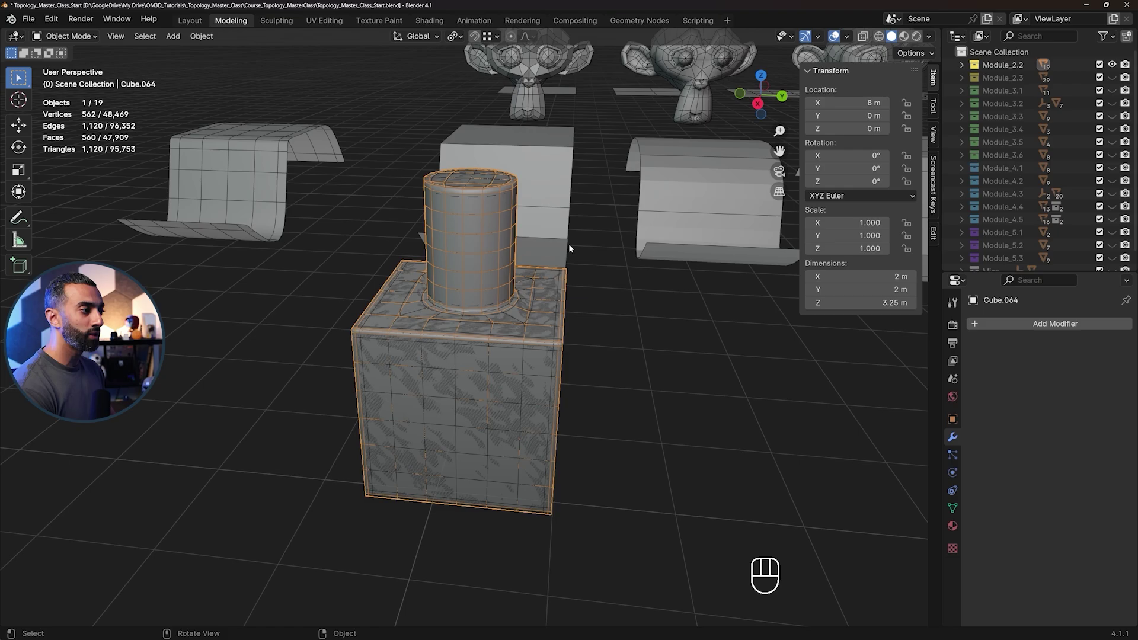
{"action": "left_click_drag", "start_coordinate": [593, 208], "coordinate": [550, 307]}
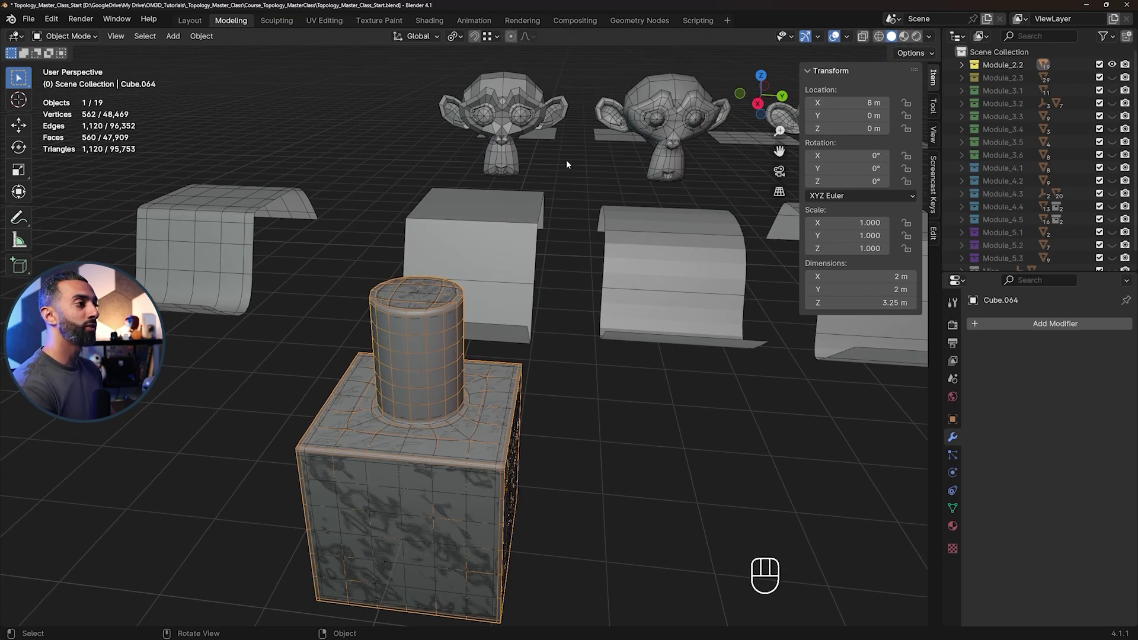
{"action": "left_click_drag", "start_coordinate": [642, 166], "coordinate": [377, 229]}
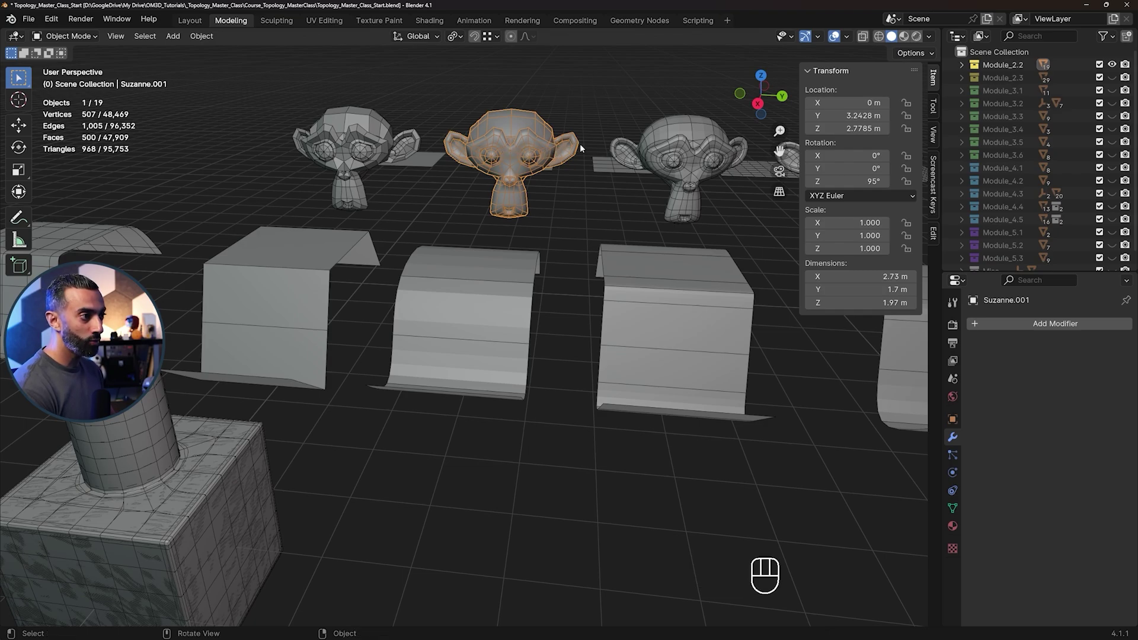
{"action": "key", "text": "KP_Decimal"}
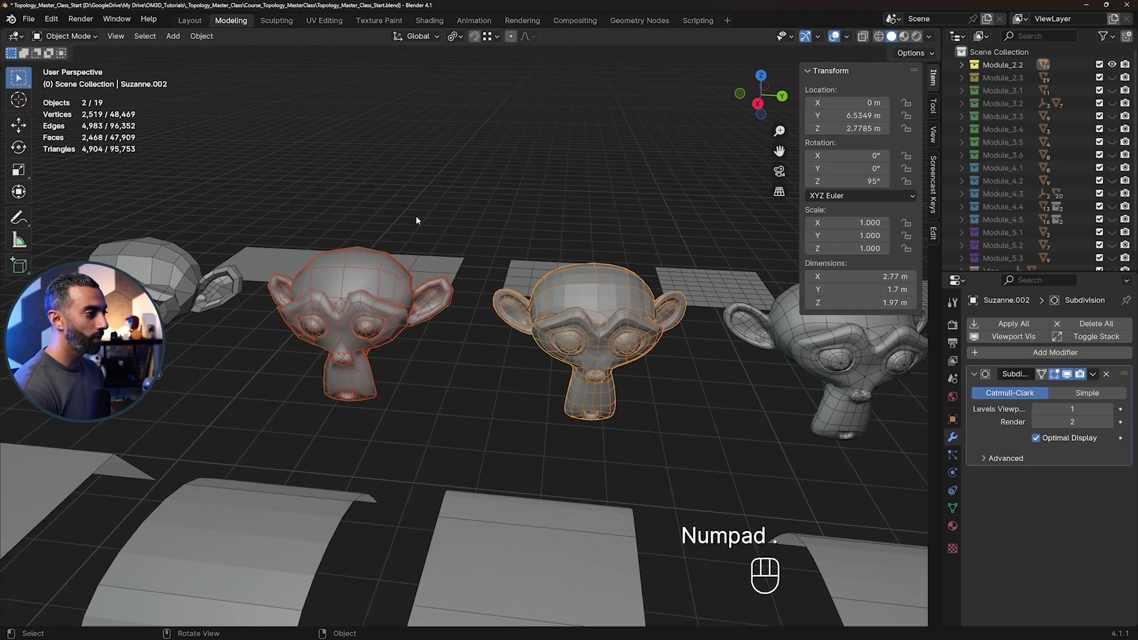